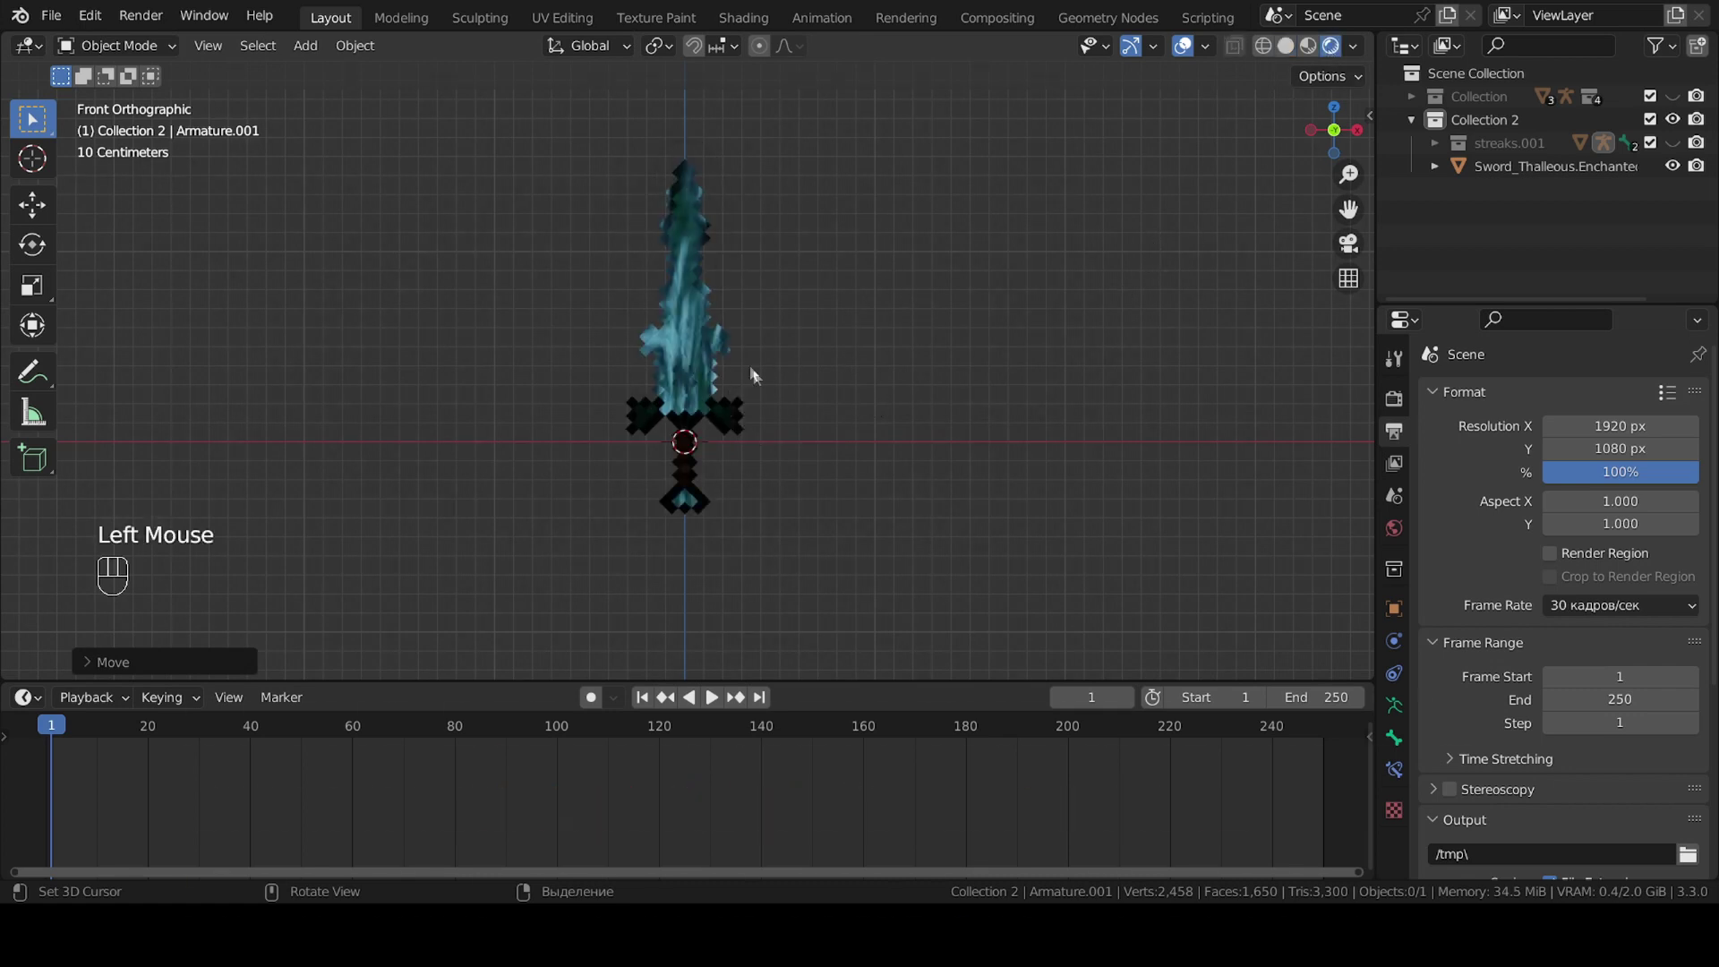
Unhide the streaks.001 rig in the Outliner and preview its blue streak material, then back to Solid.
{"action": "left_click", "coordinate": [1280, 55]}
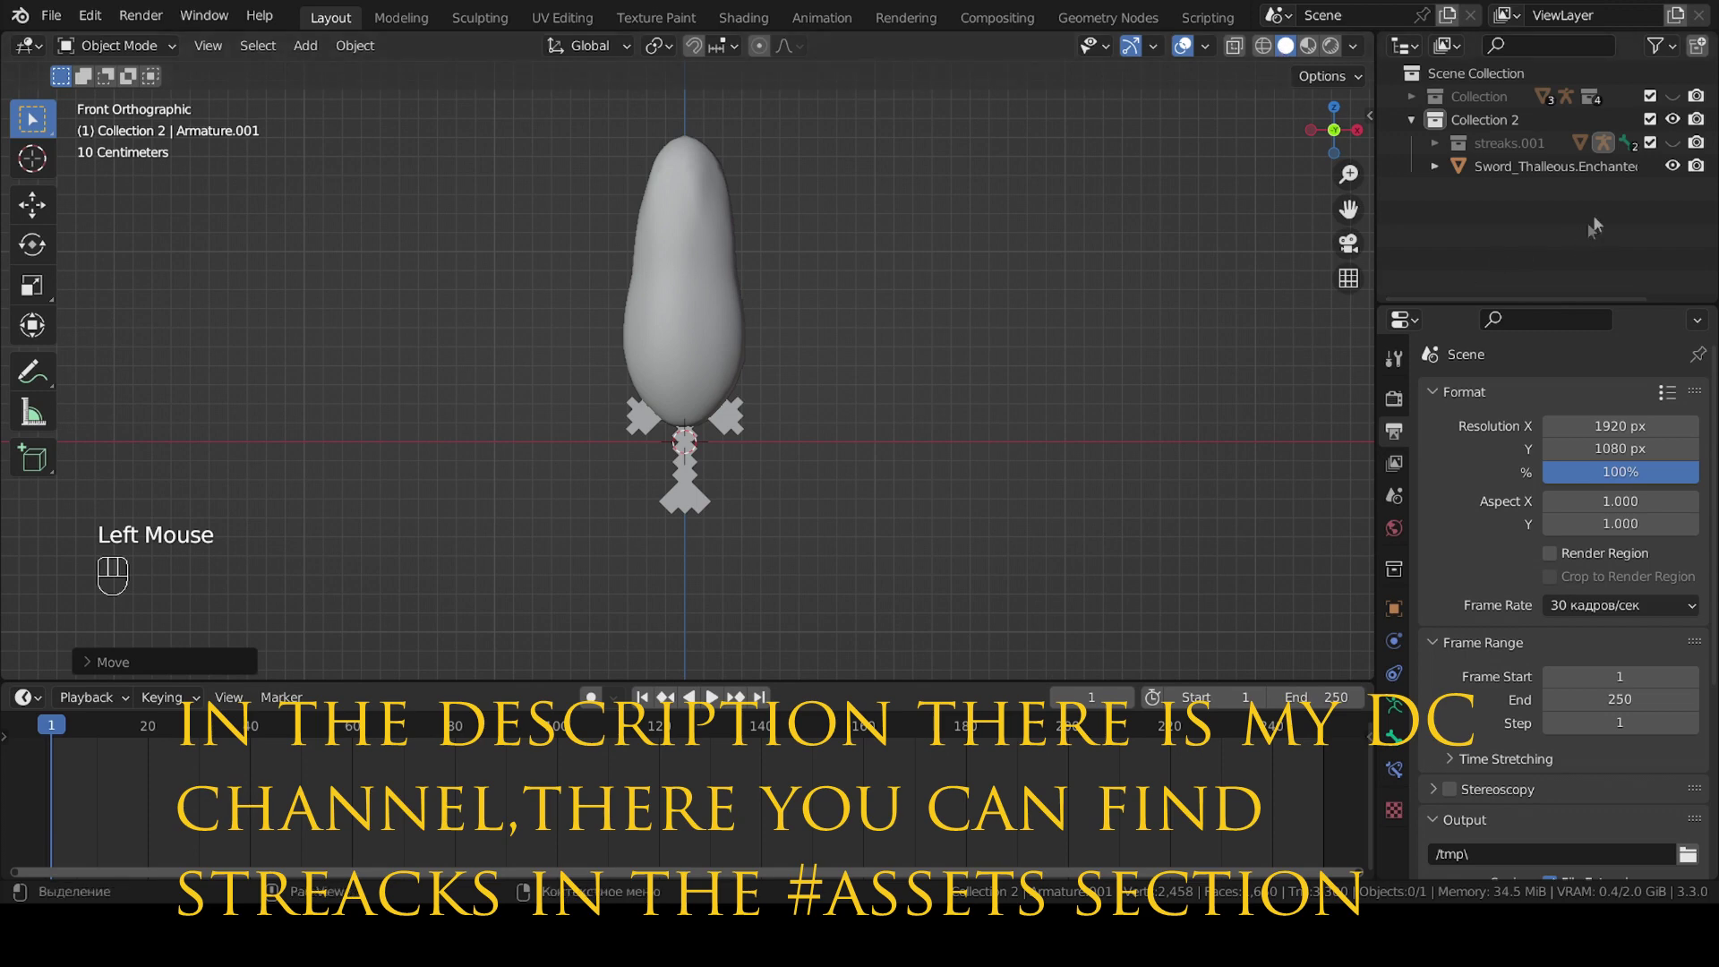
{"action": "left_click", "coordinate": [1675, 152]}
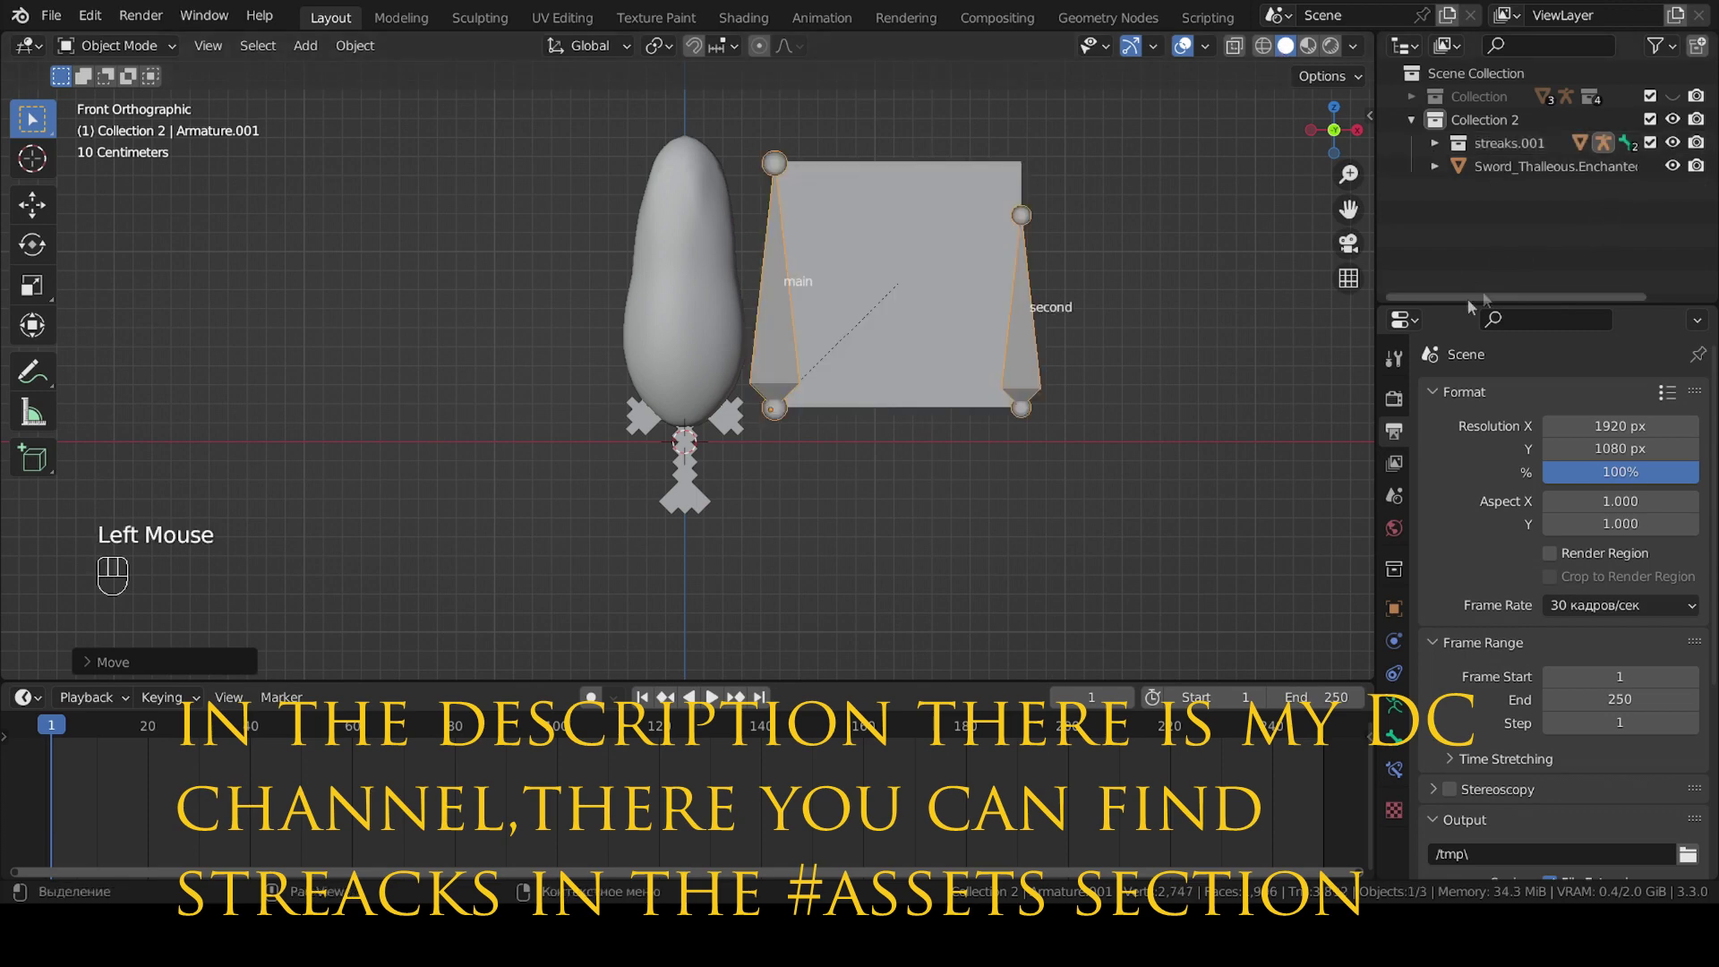
{"action": "left_click", "coordinate": [1335, 53]}
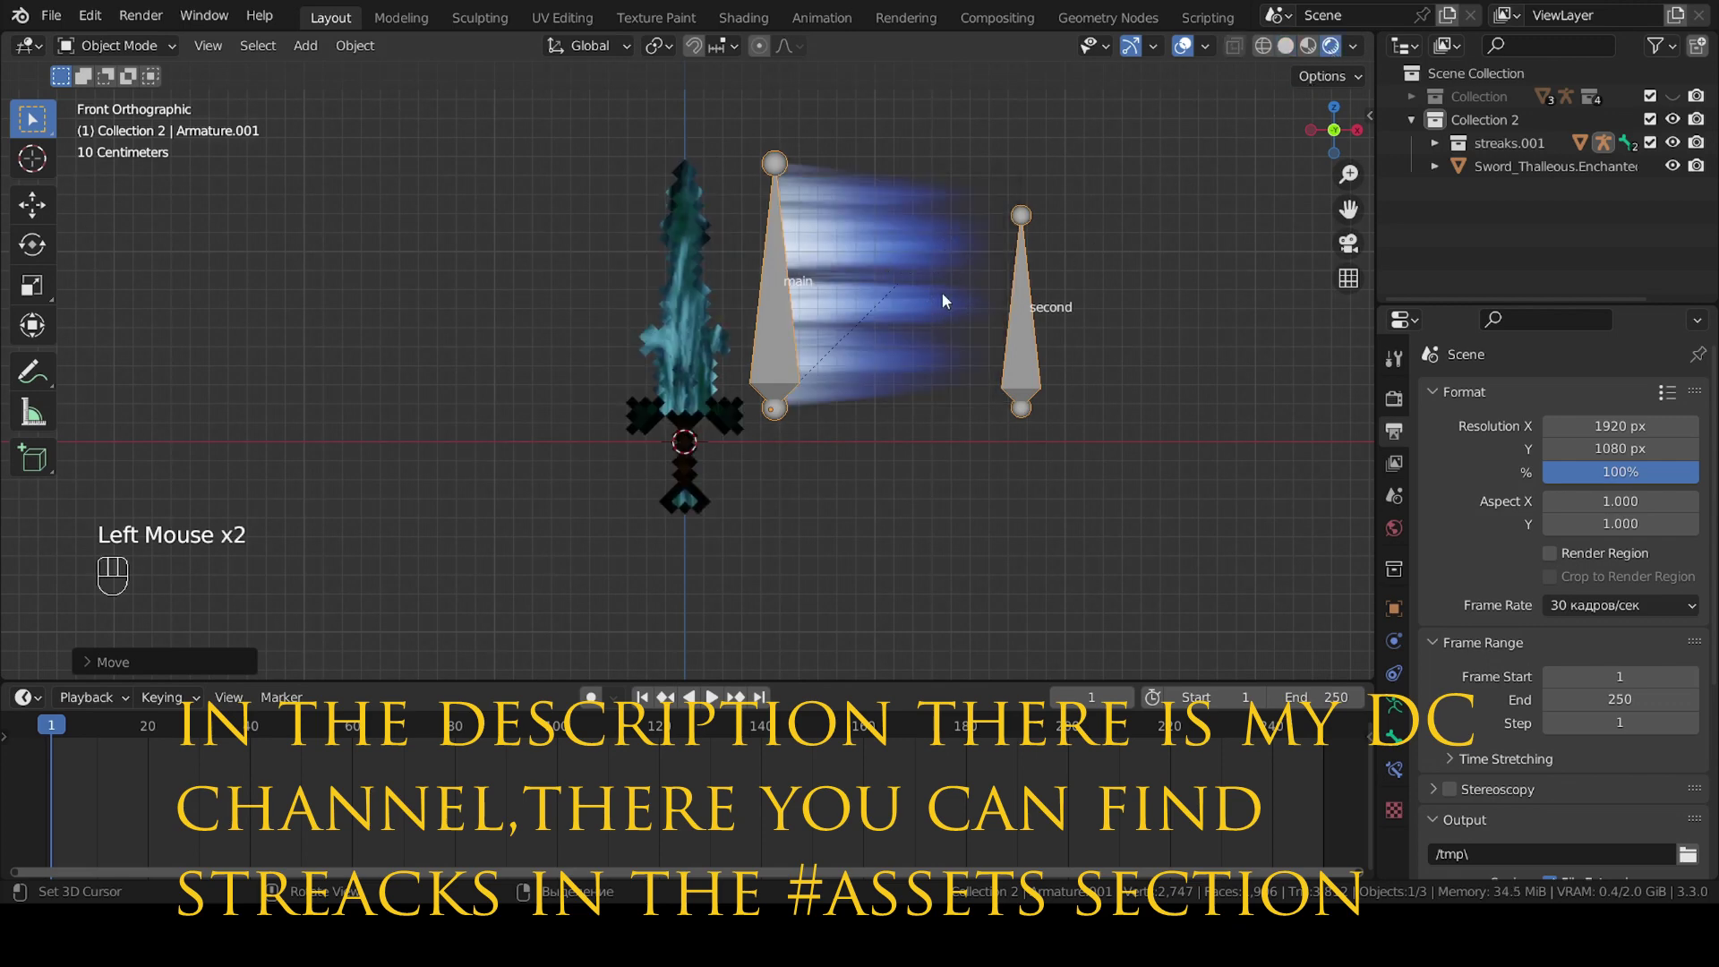
{"action": "left_click", "coordinate": [1297, 50]}
Move the streaks armature along X so its main bone sits over the sword.
{"action": "key", "text": "g"}
{"action": "key", "text": "g"}
{"action": "key", "text": "g"}
{"action": "key", "text": "g"}
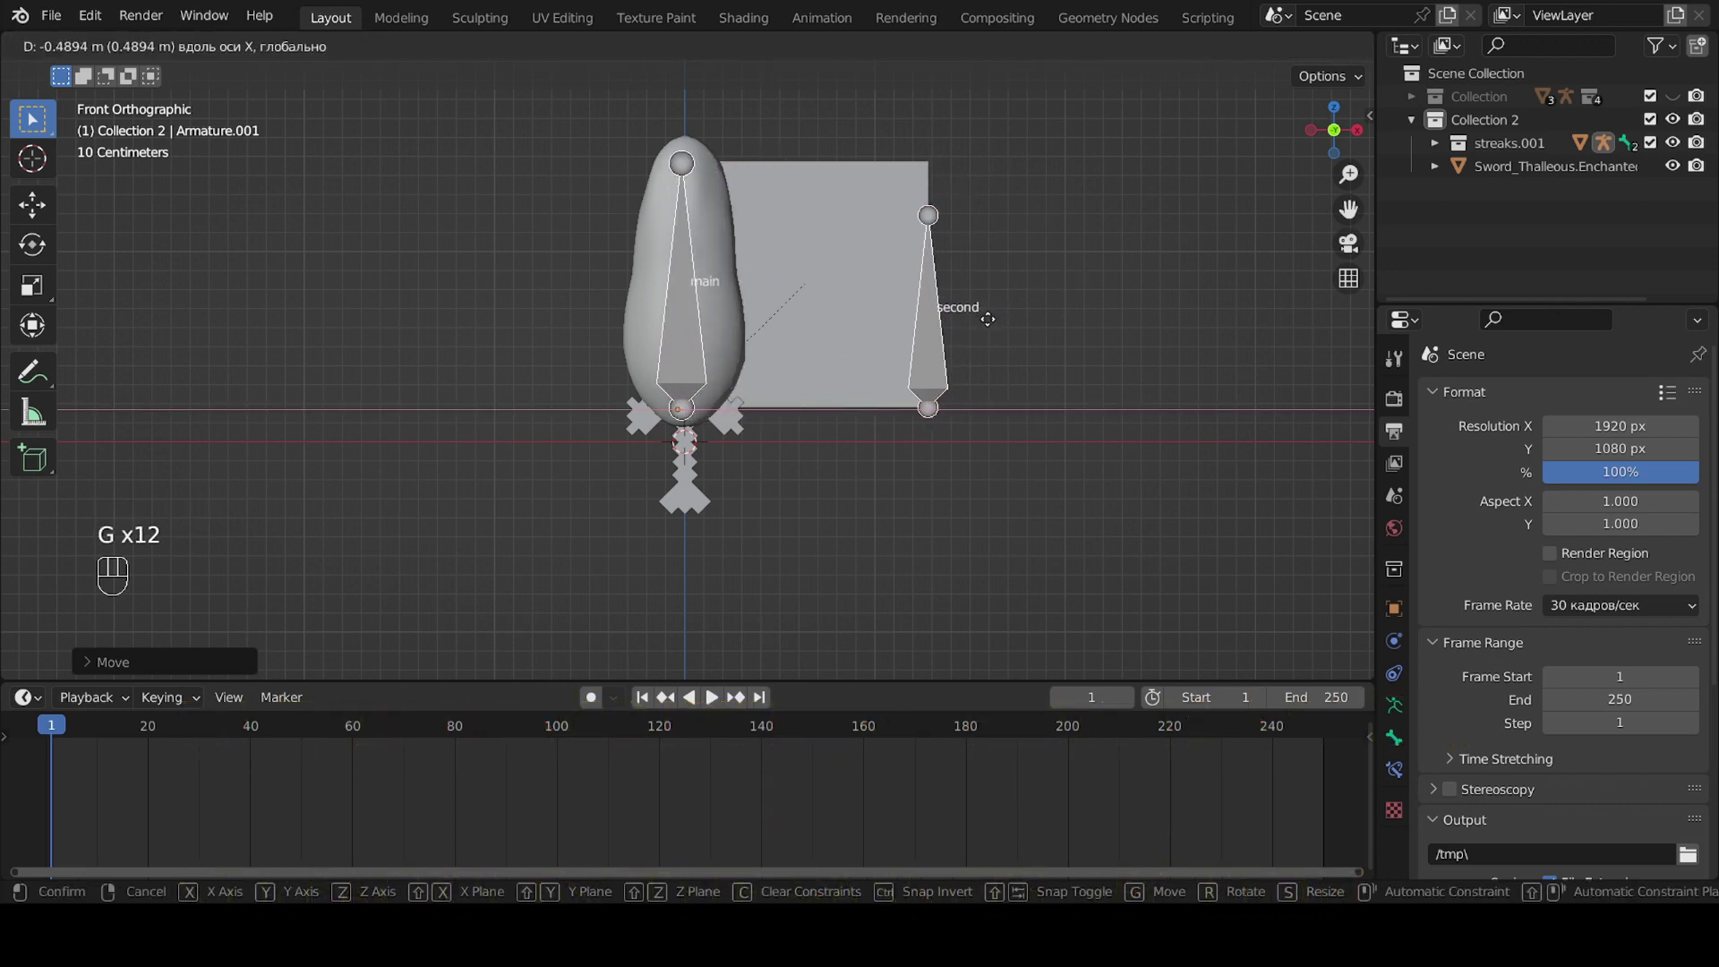
Place a shrunken copy of the main bone (main.001) down at the sword handle.
{"action": "left_click", "coordinate": [994, 330]}
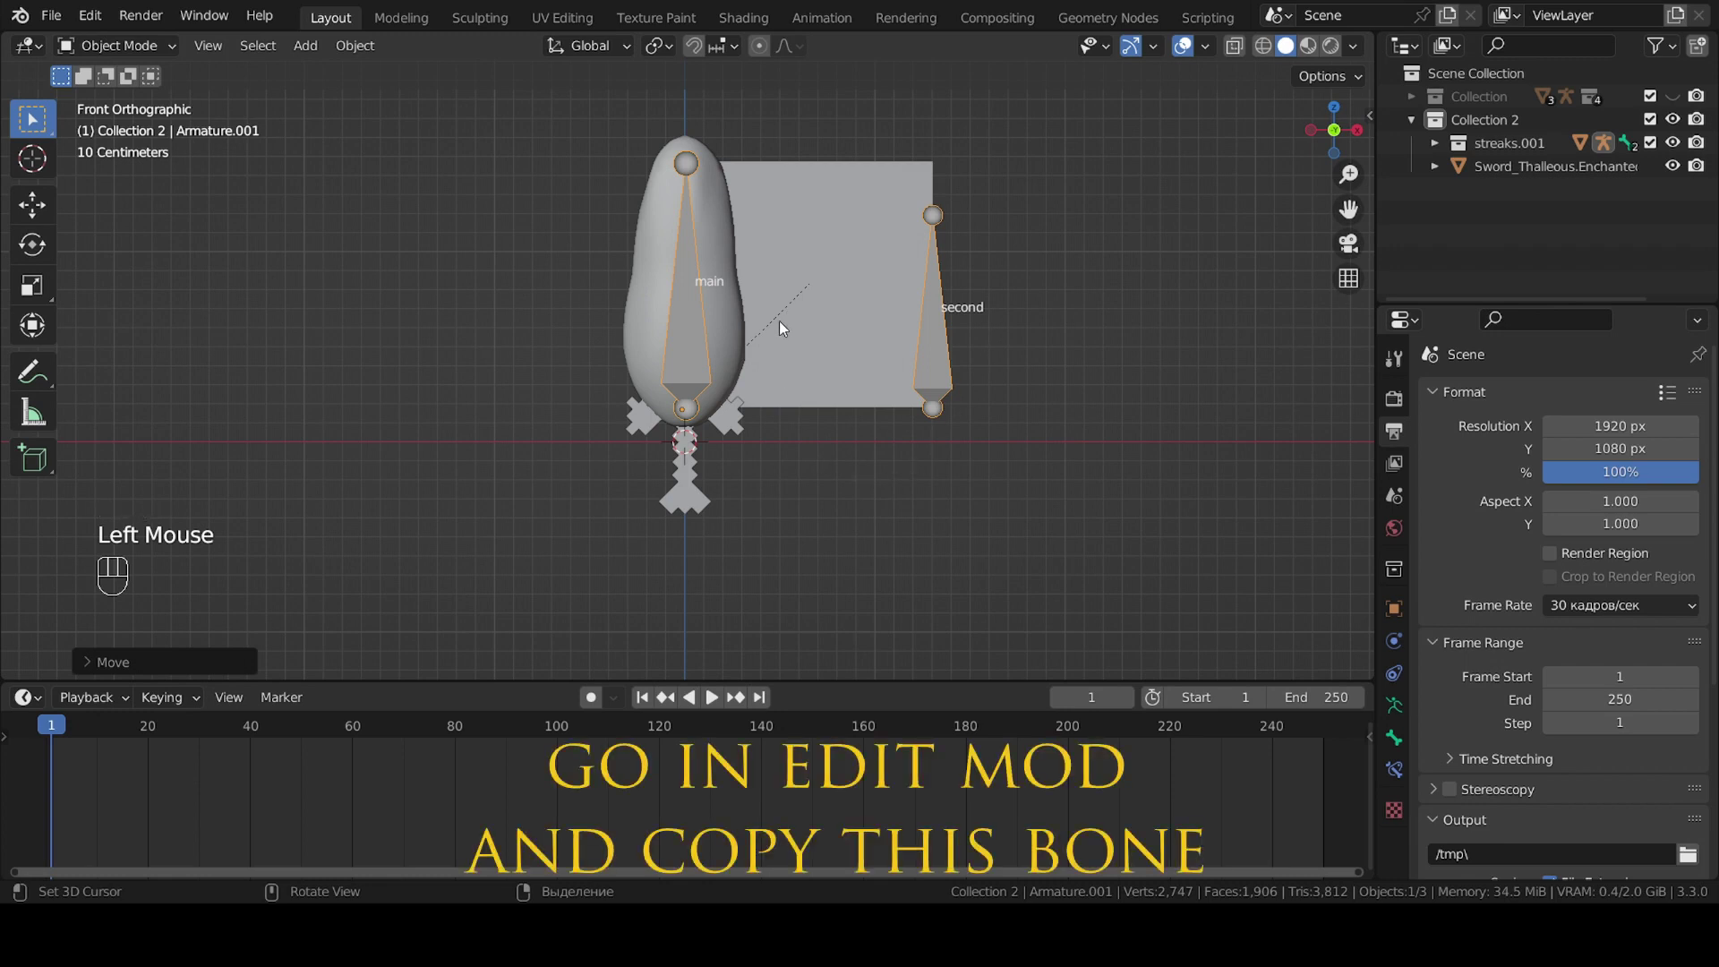
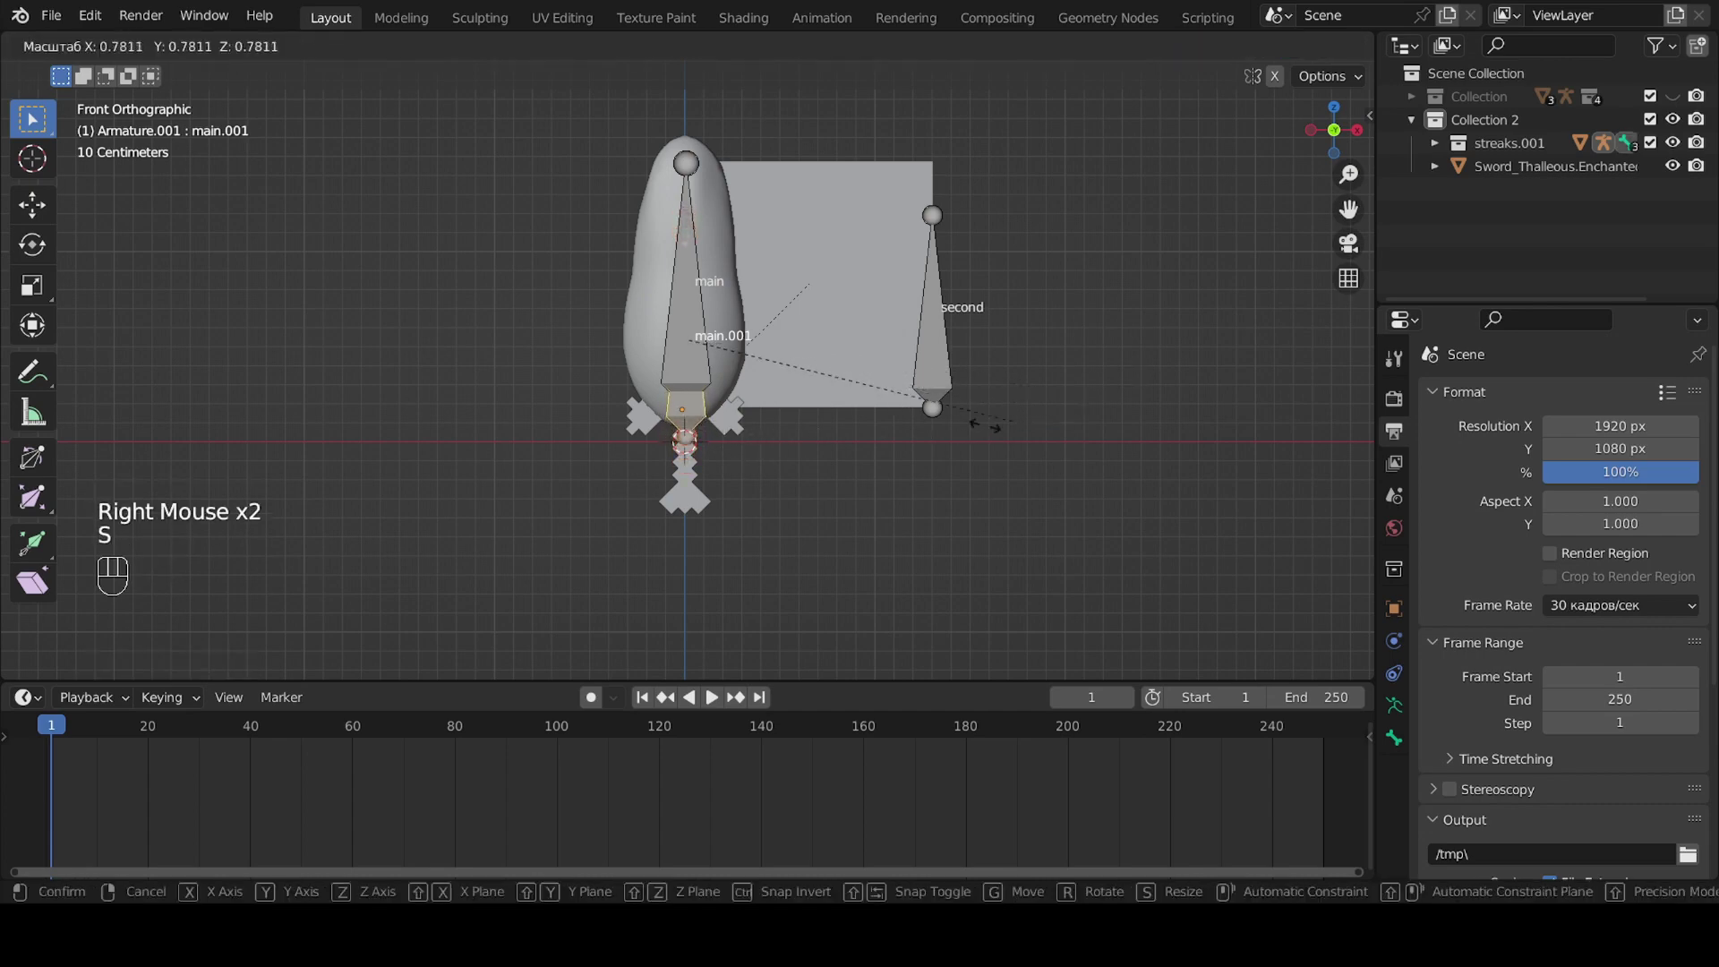
{"action": "key", "text": "s"}
{"action": "key", "text": "g"}
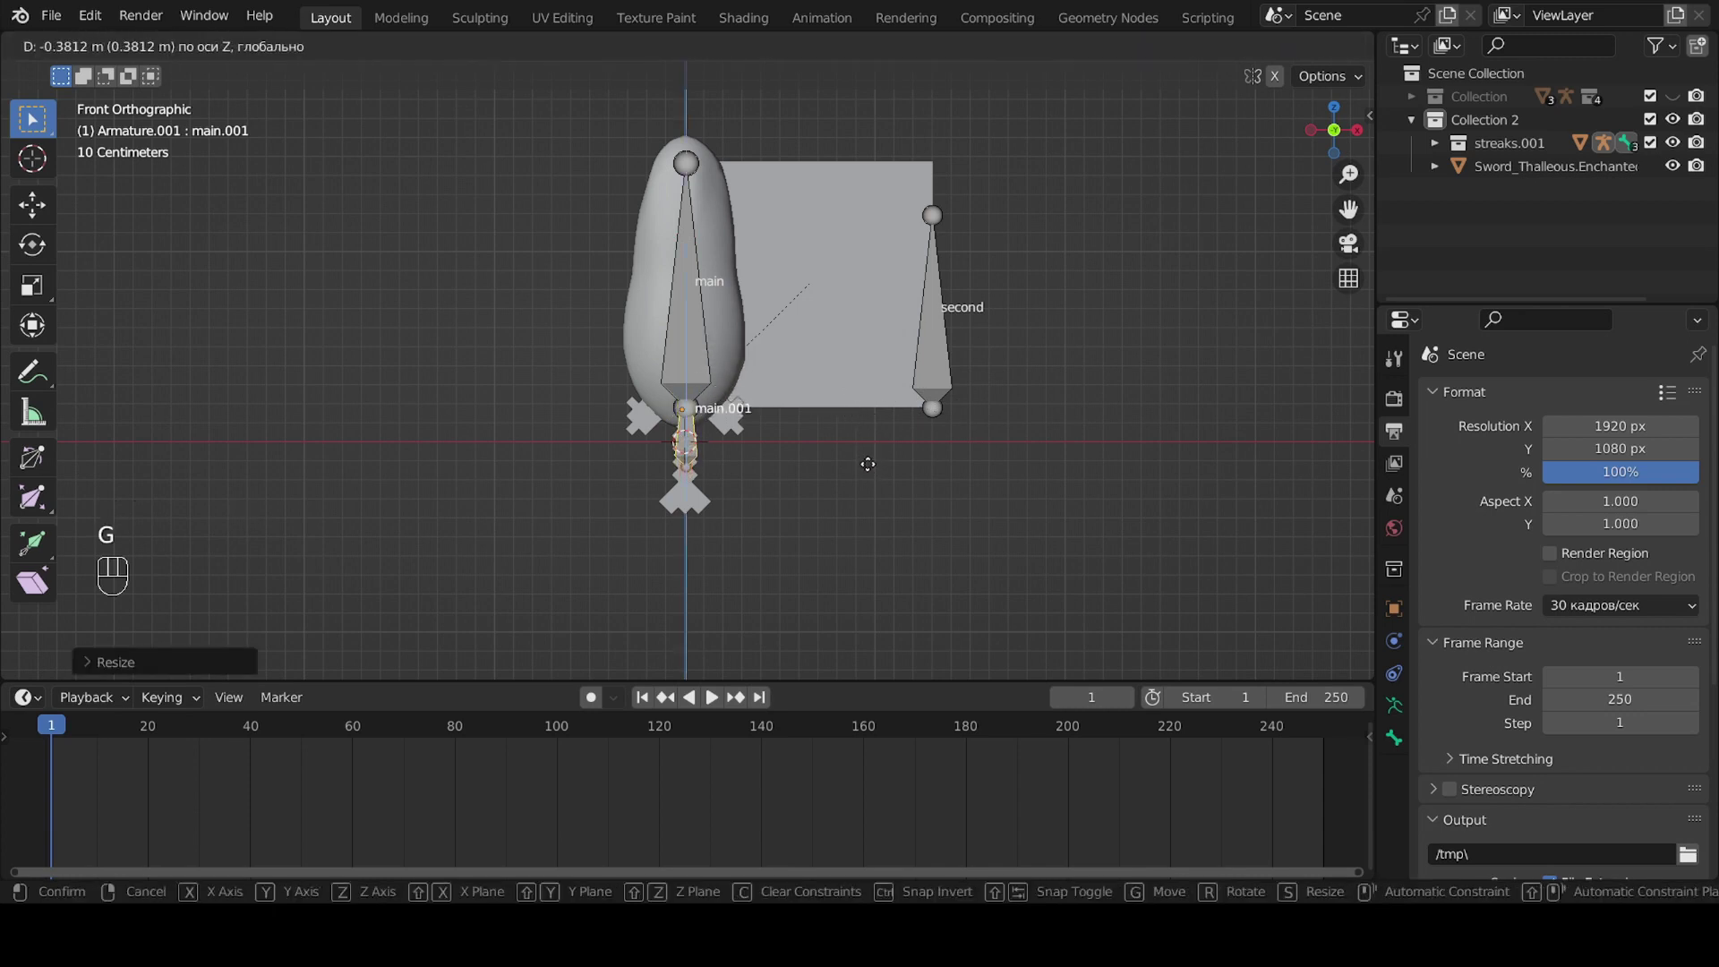
{"action": "key", "text": "z"}
{"action": "key", "text": "z"}
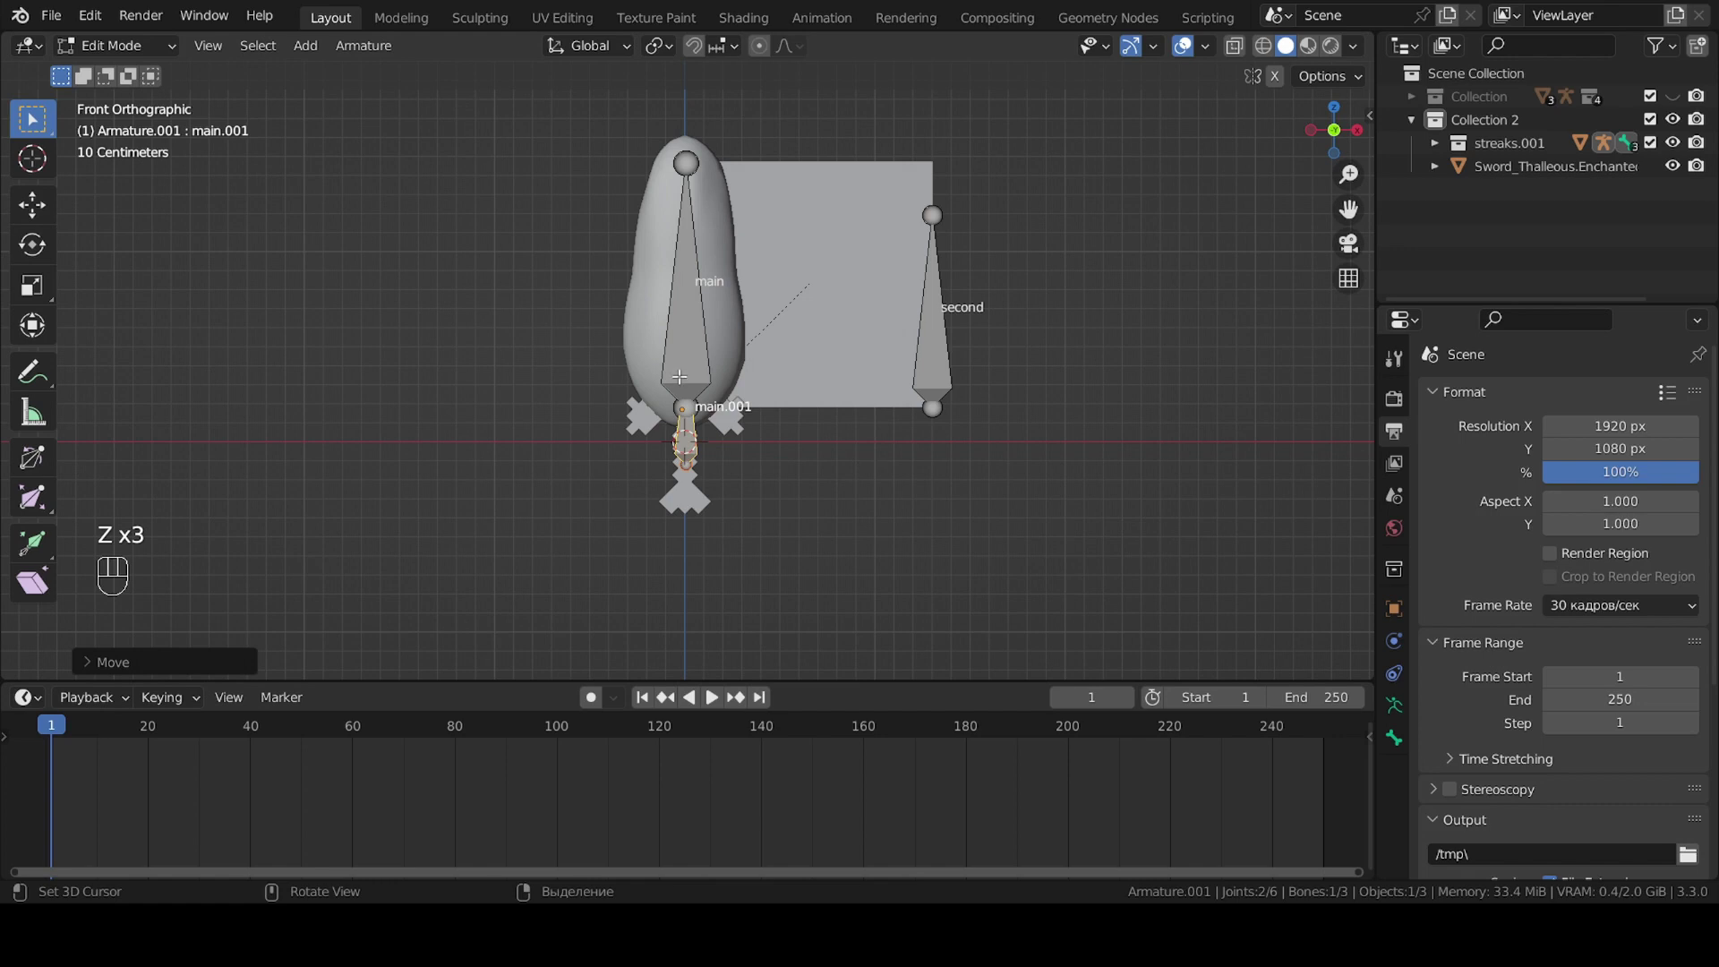
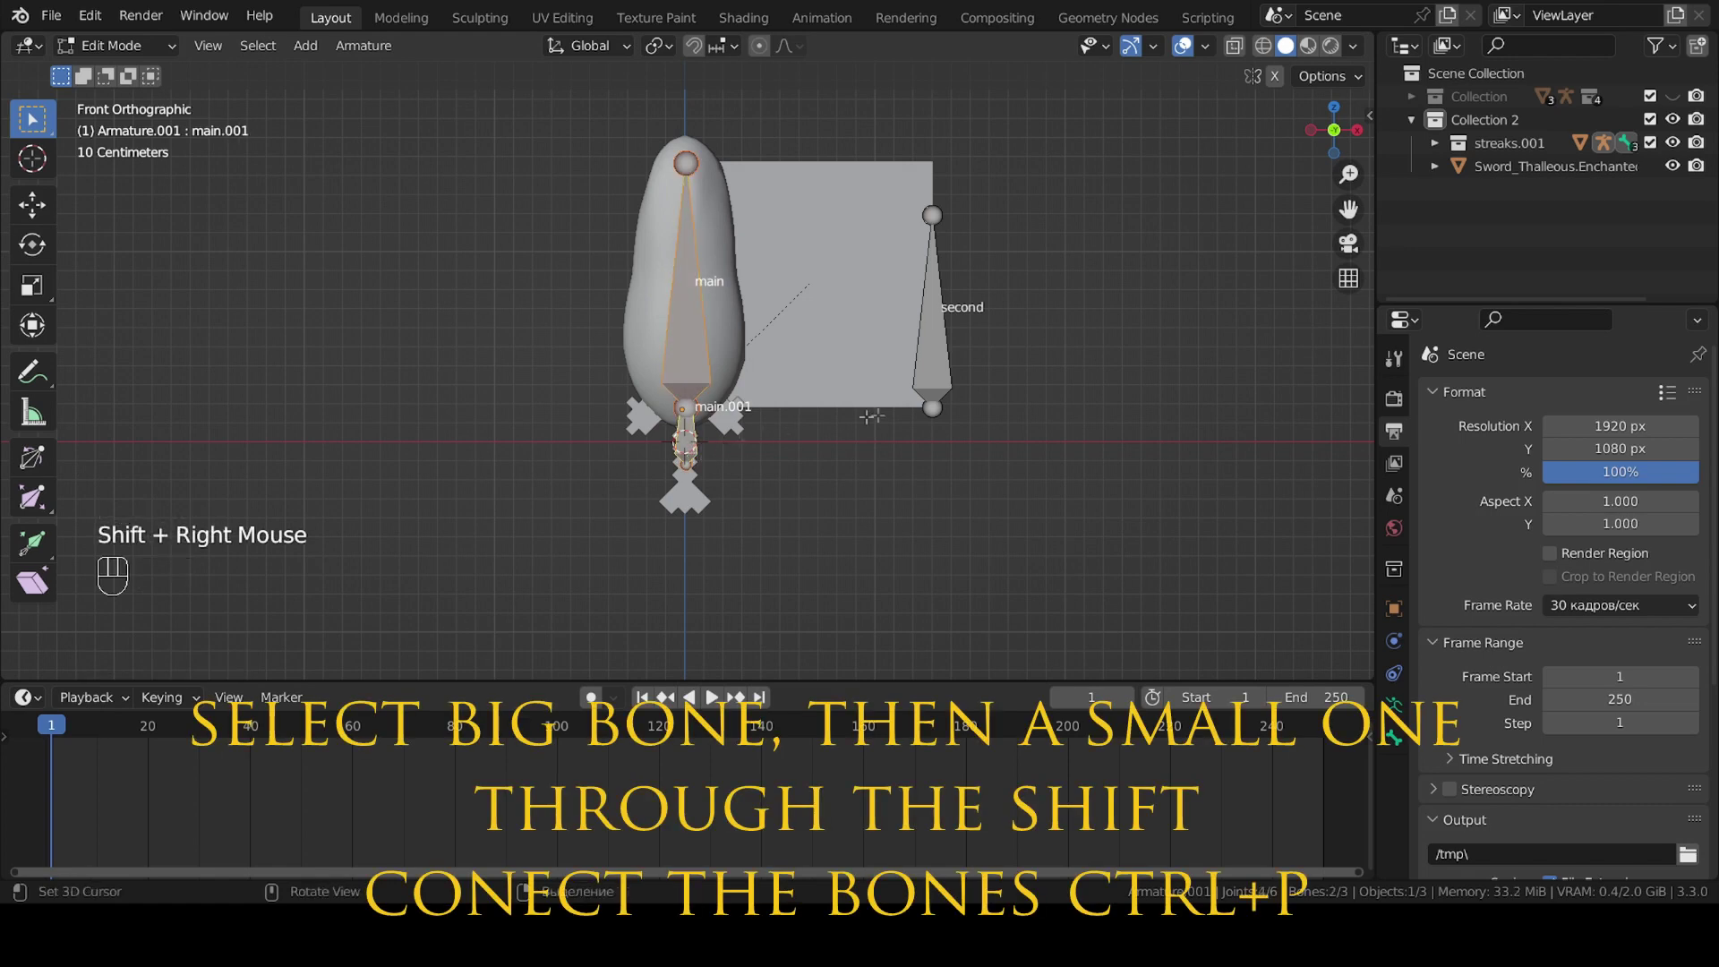
Parent the main bone to main.001 with Keep Offset and leave Edit Mode.
{"action": "key", "text": "ctrl+p"}
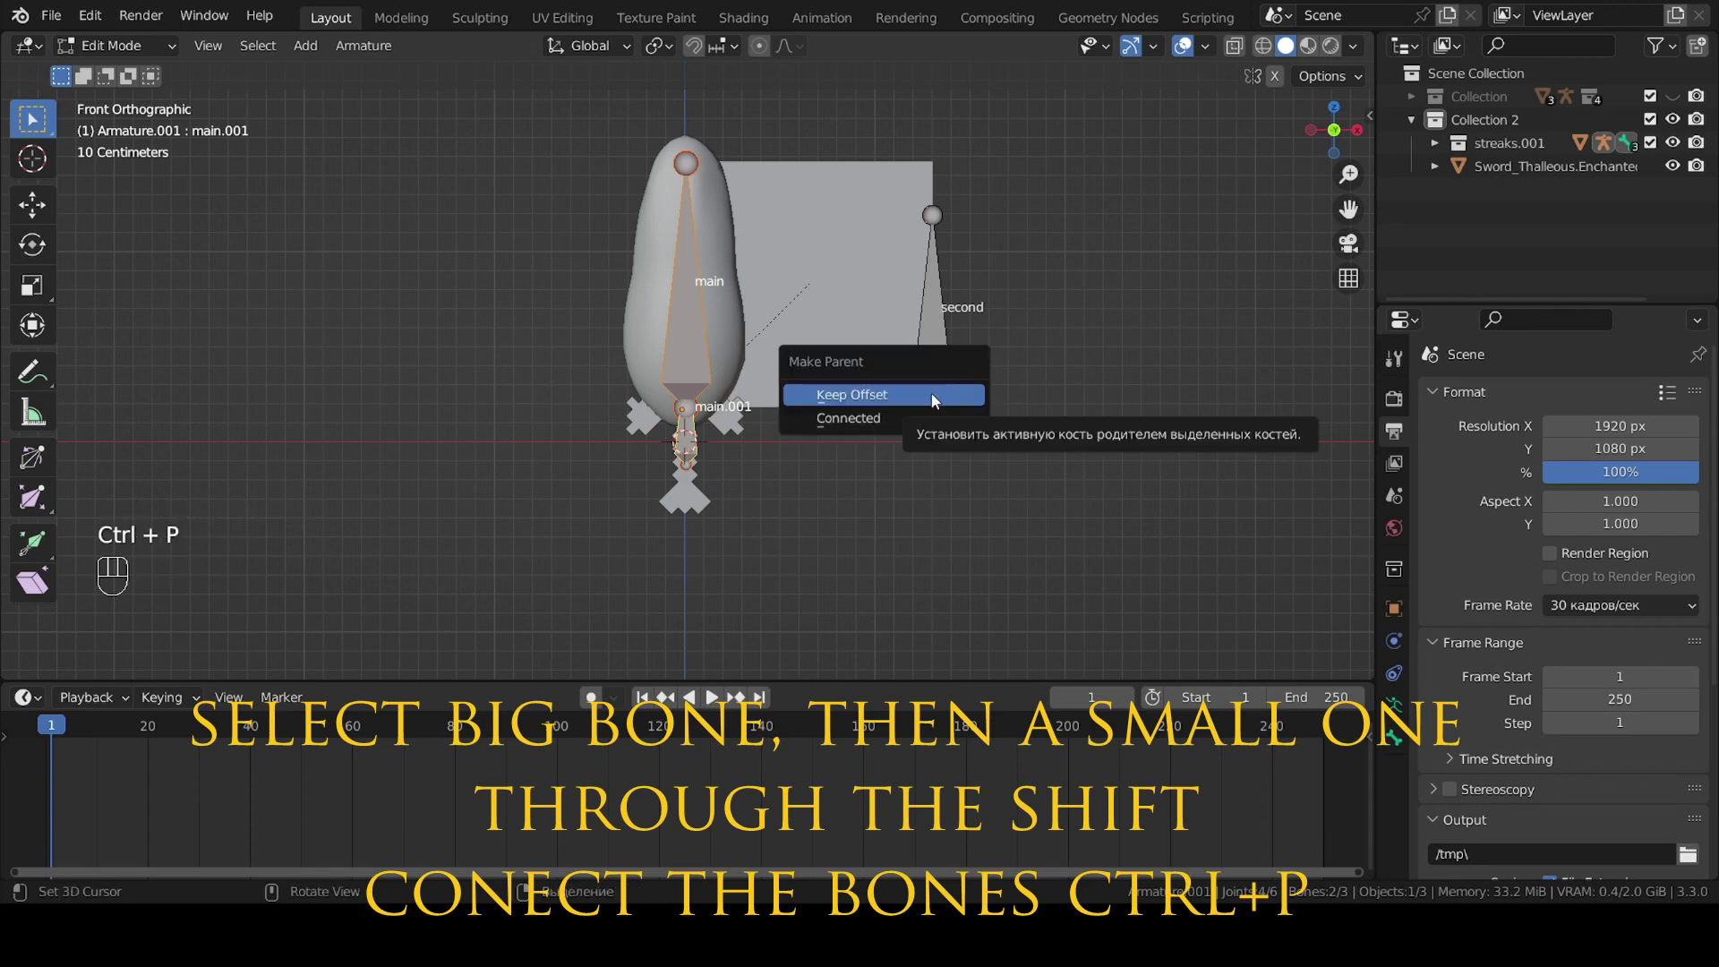
{"action": "key", "text": "ctrl+Tab"}
{"action": "key", "text": "Tab"}
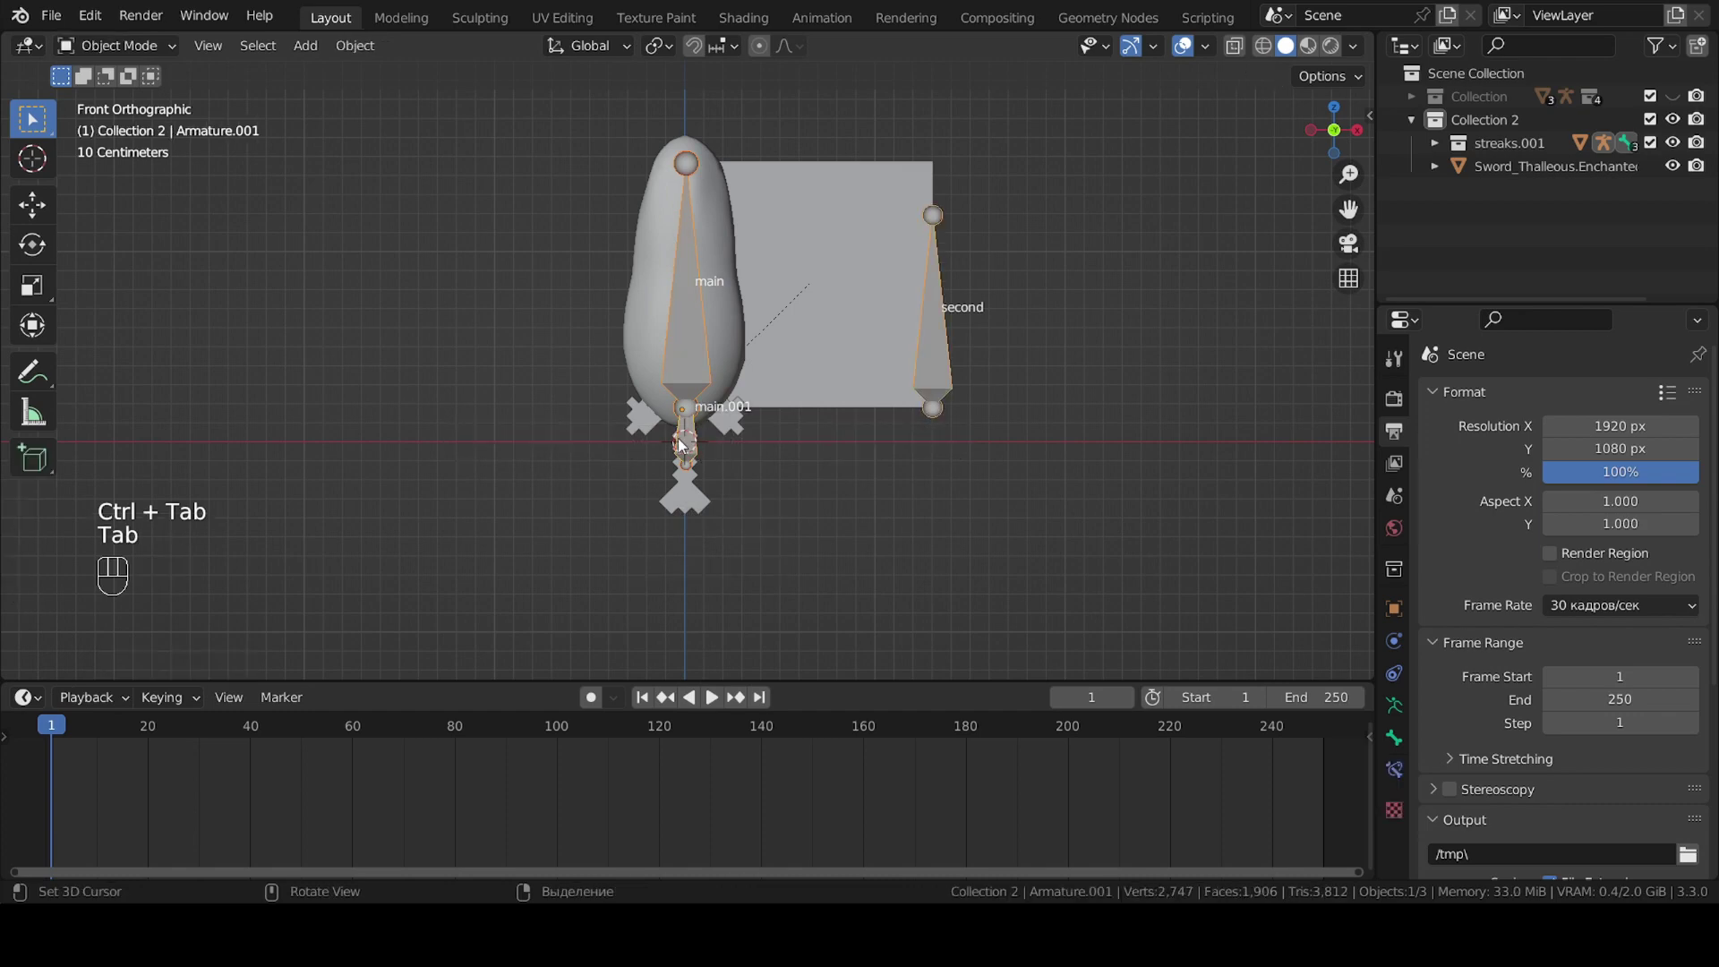
Test-move the main bone in Pose Mode to check the rig follows, then cancel.
{"action": "right_click", "coordinate": [683, 445]}
{"action": "key", "text": "ctrl+Tab"}
{"action": "right_click", "coordinate": [701, 446]}
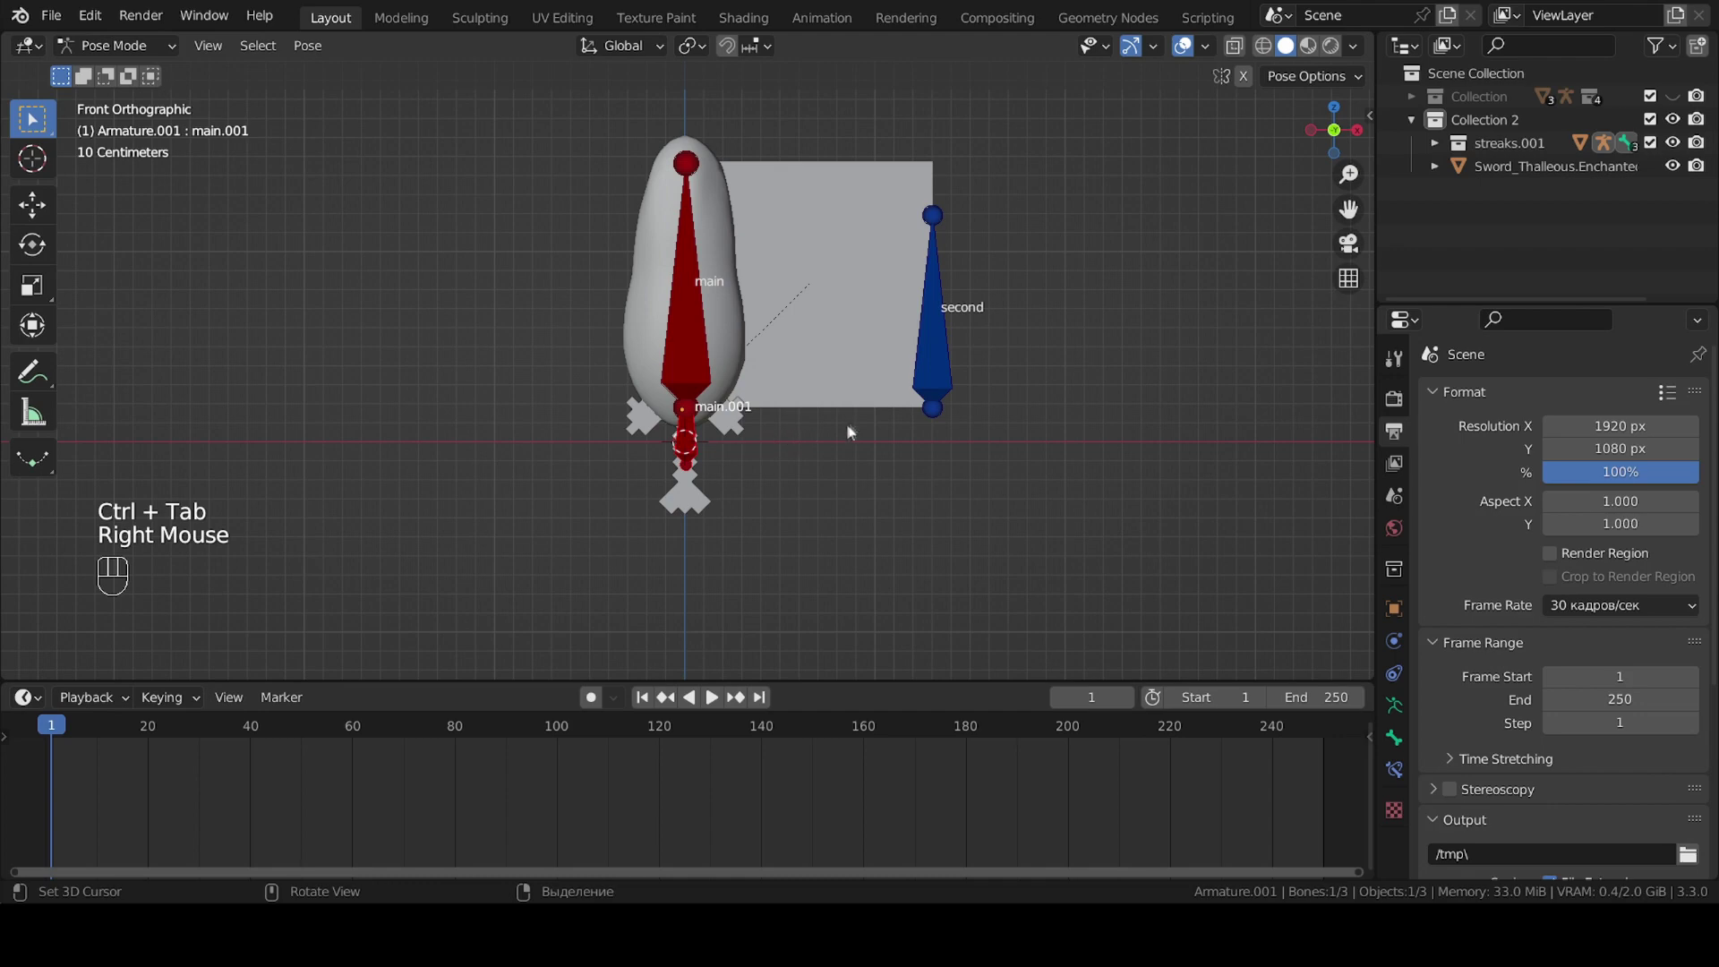
{"action": "key", "text": "g"}
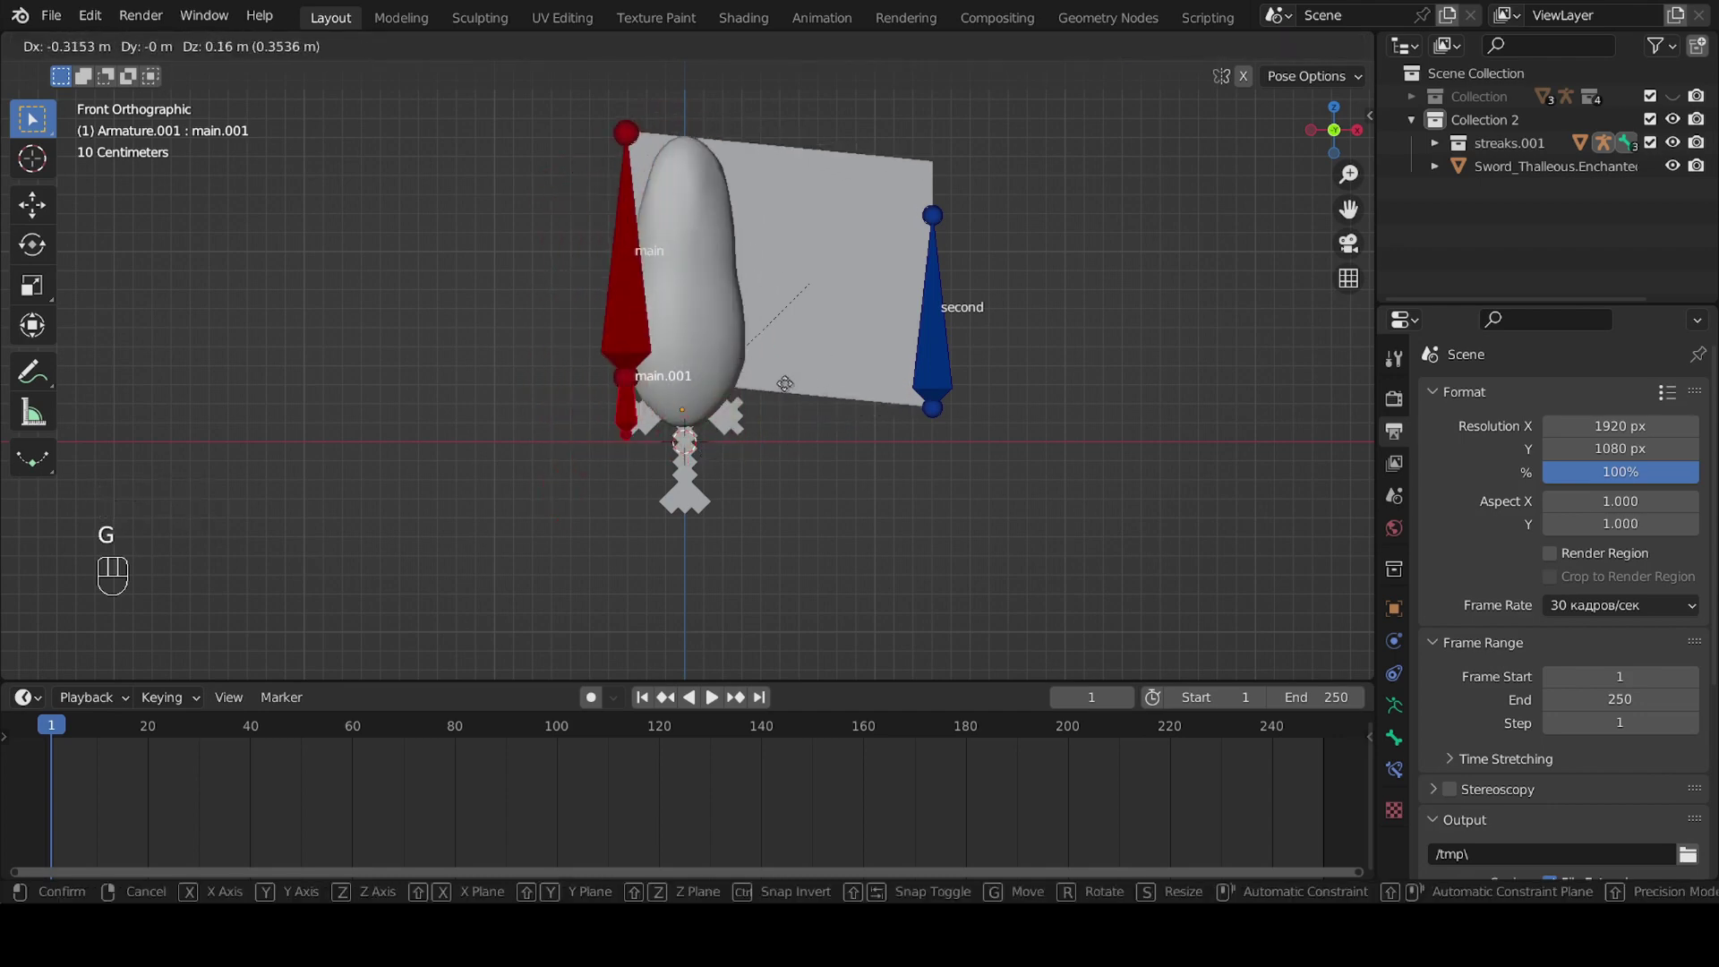
{"action": "right_click", "coordinate": [800, 408]}
{"action": "key", "text": "F9"}
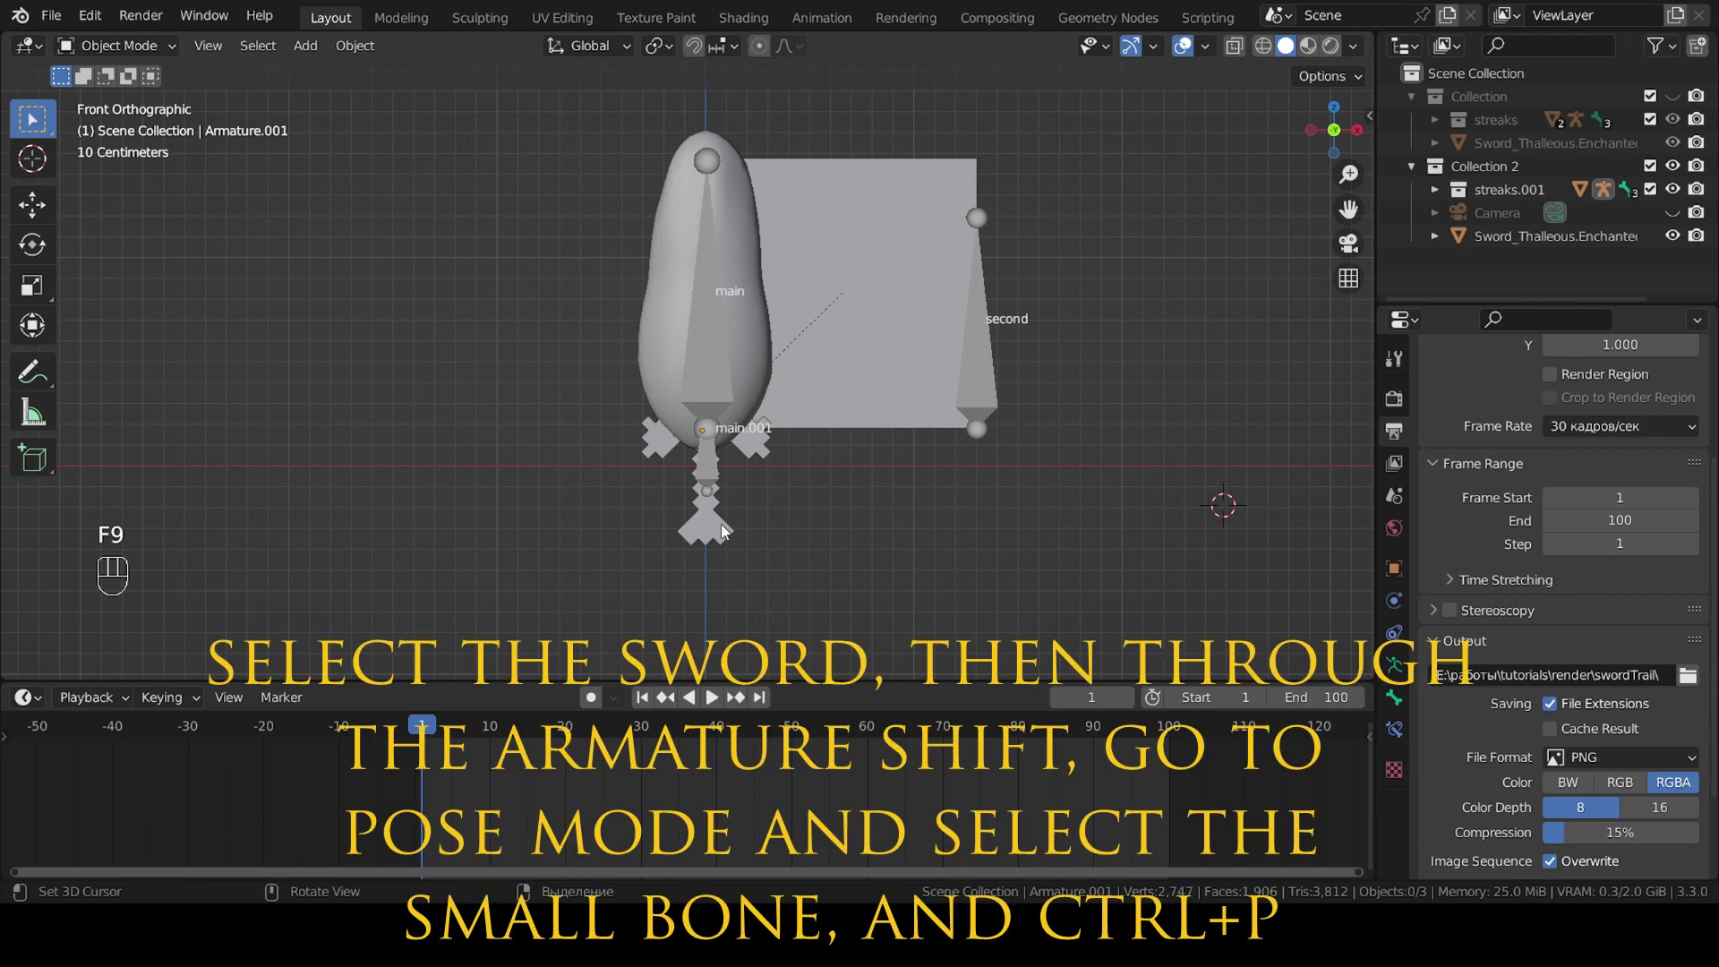
{"action": "key", "text": "F9"}
Parent the sword to the small main.001 bone using Bone parenting.
{"action": "right_click", "coordinate": [725, 531]}
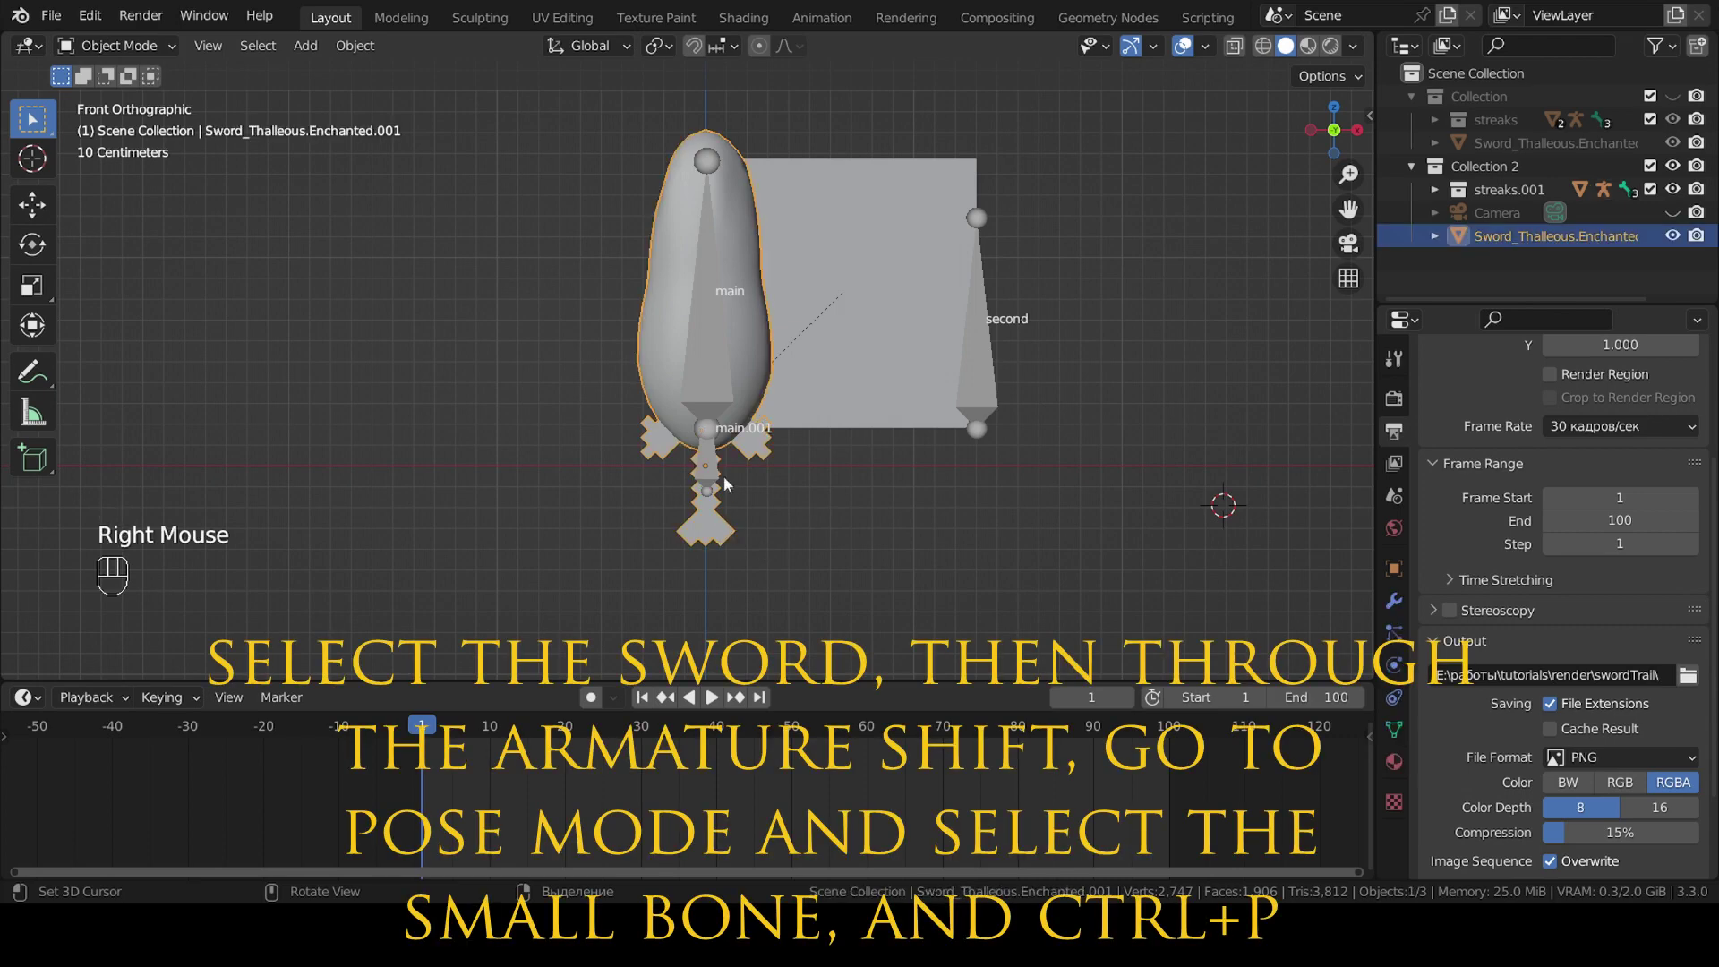
{"action": "right_click", "coordinate": [716, 470]}
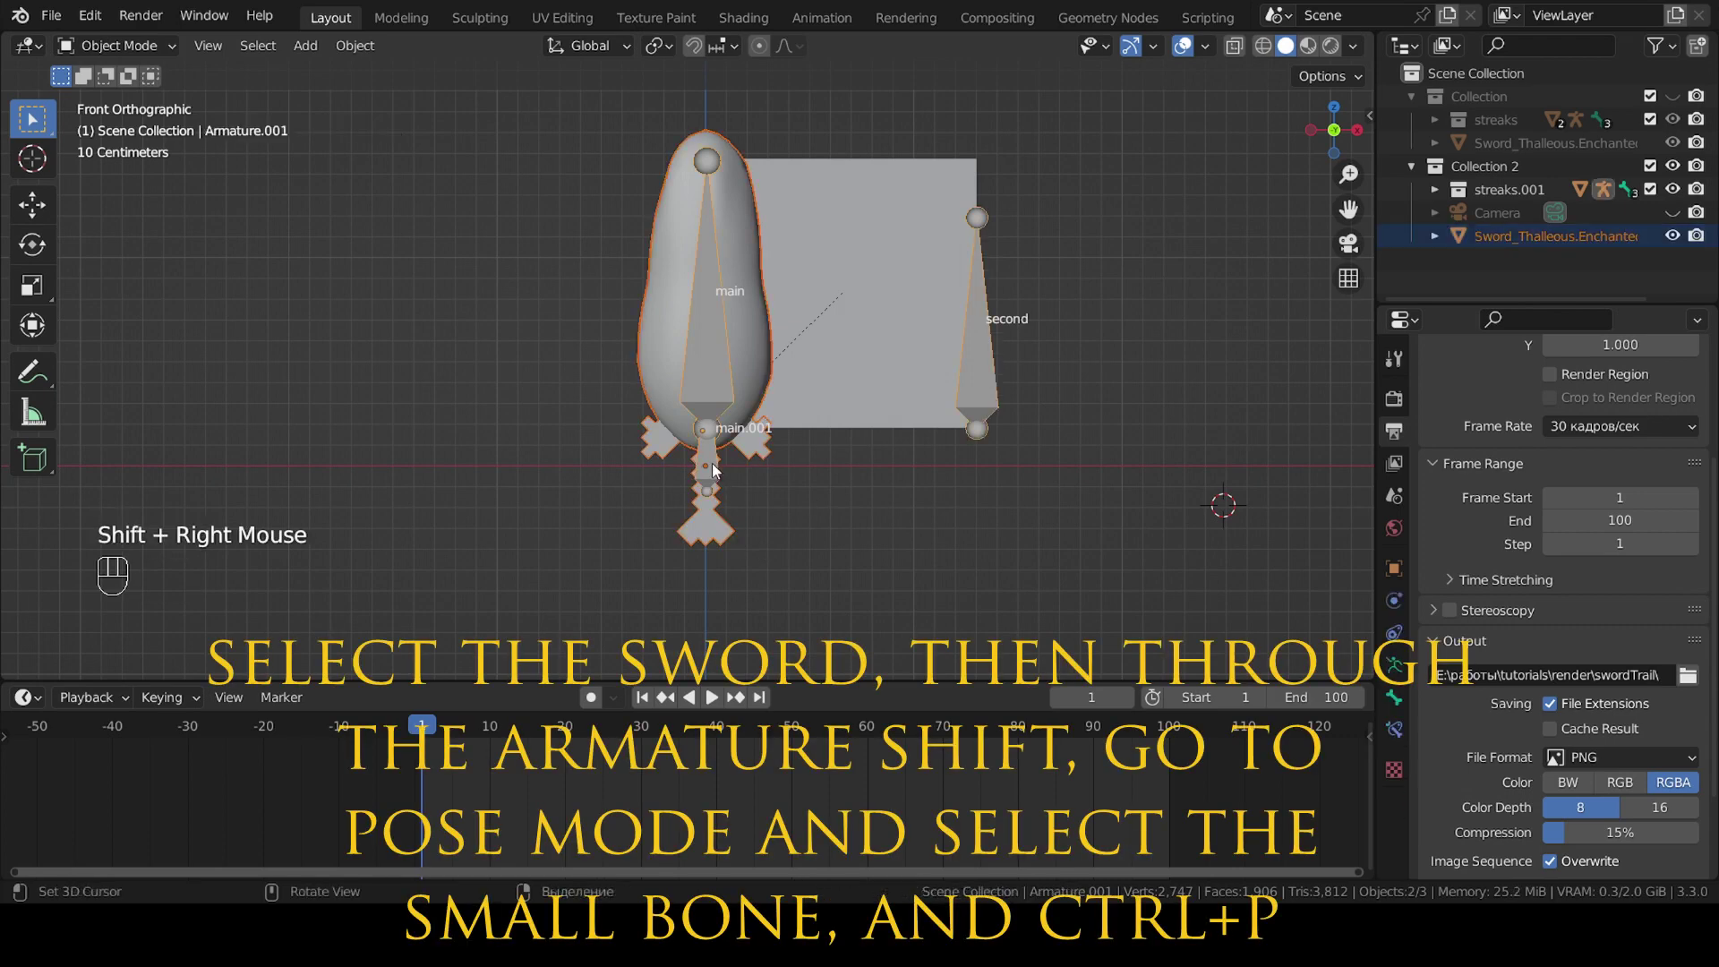
{"action": "key", "text": "ctrl+Tab"}
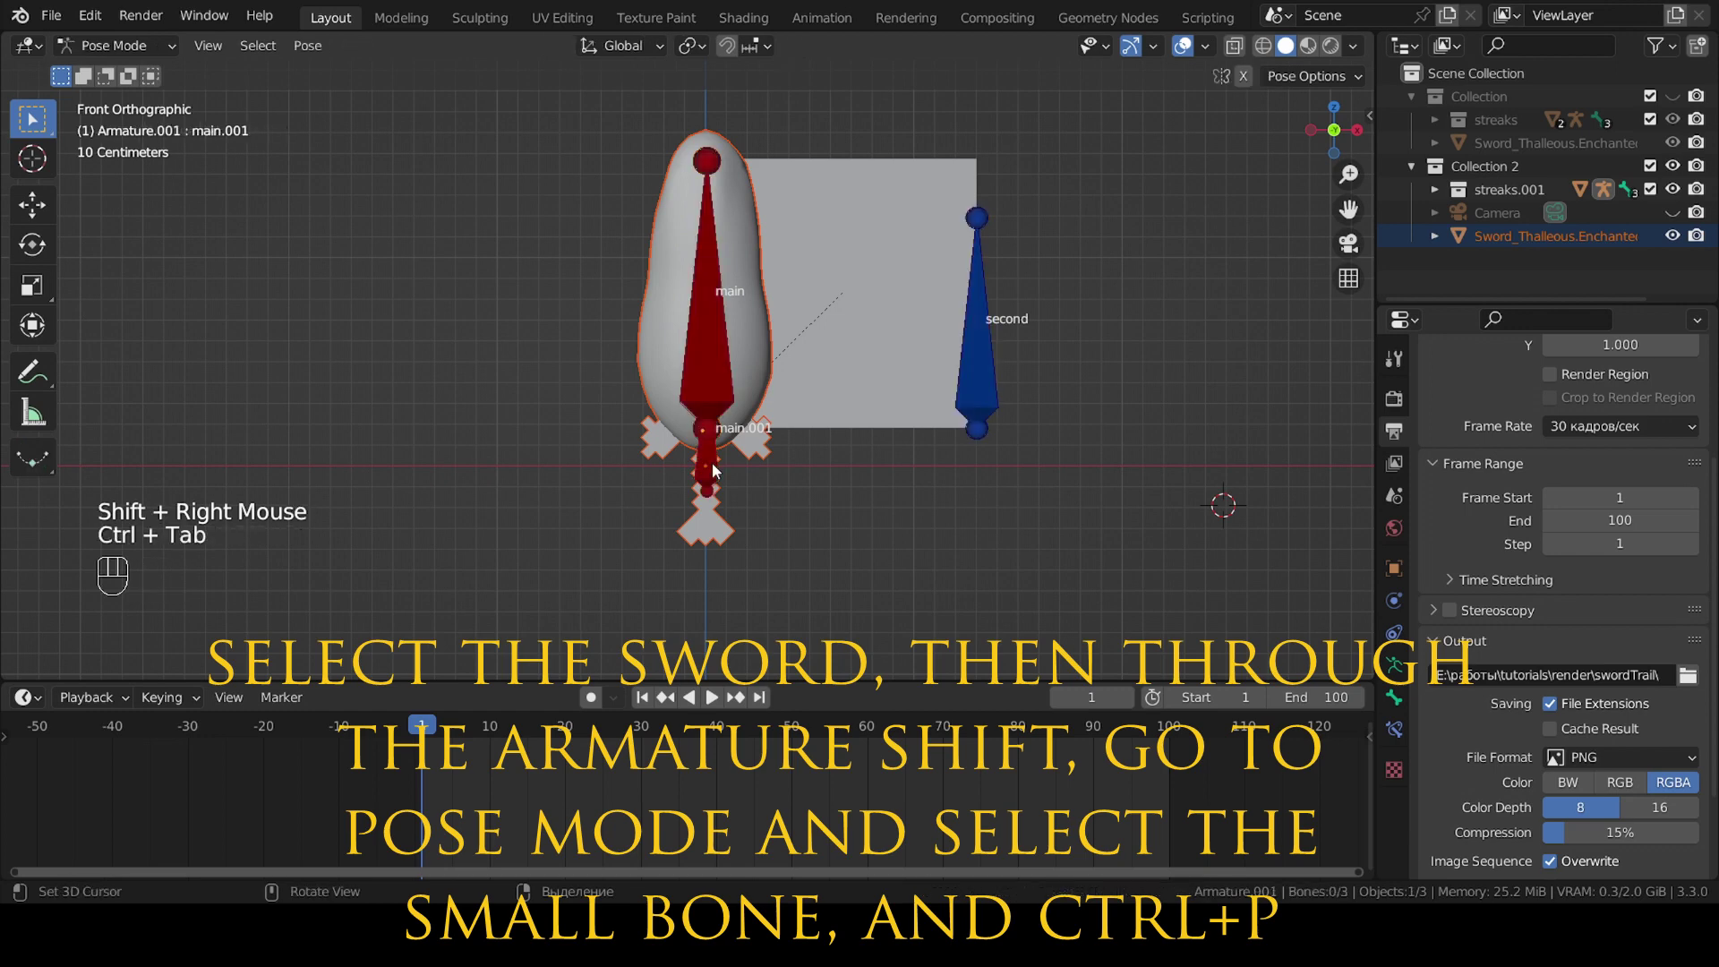
{"action": "right_click", "coordinate": [719, 465]}
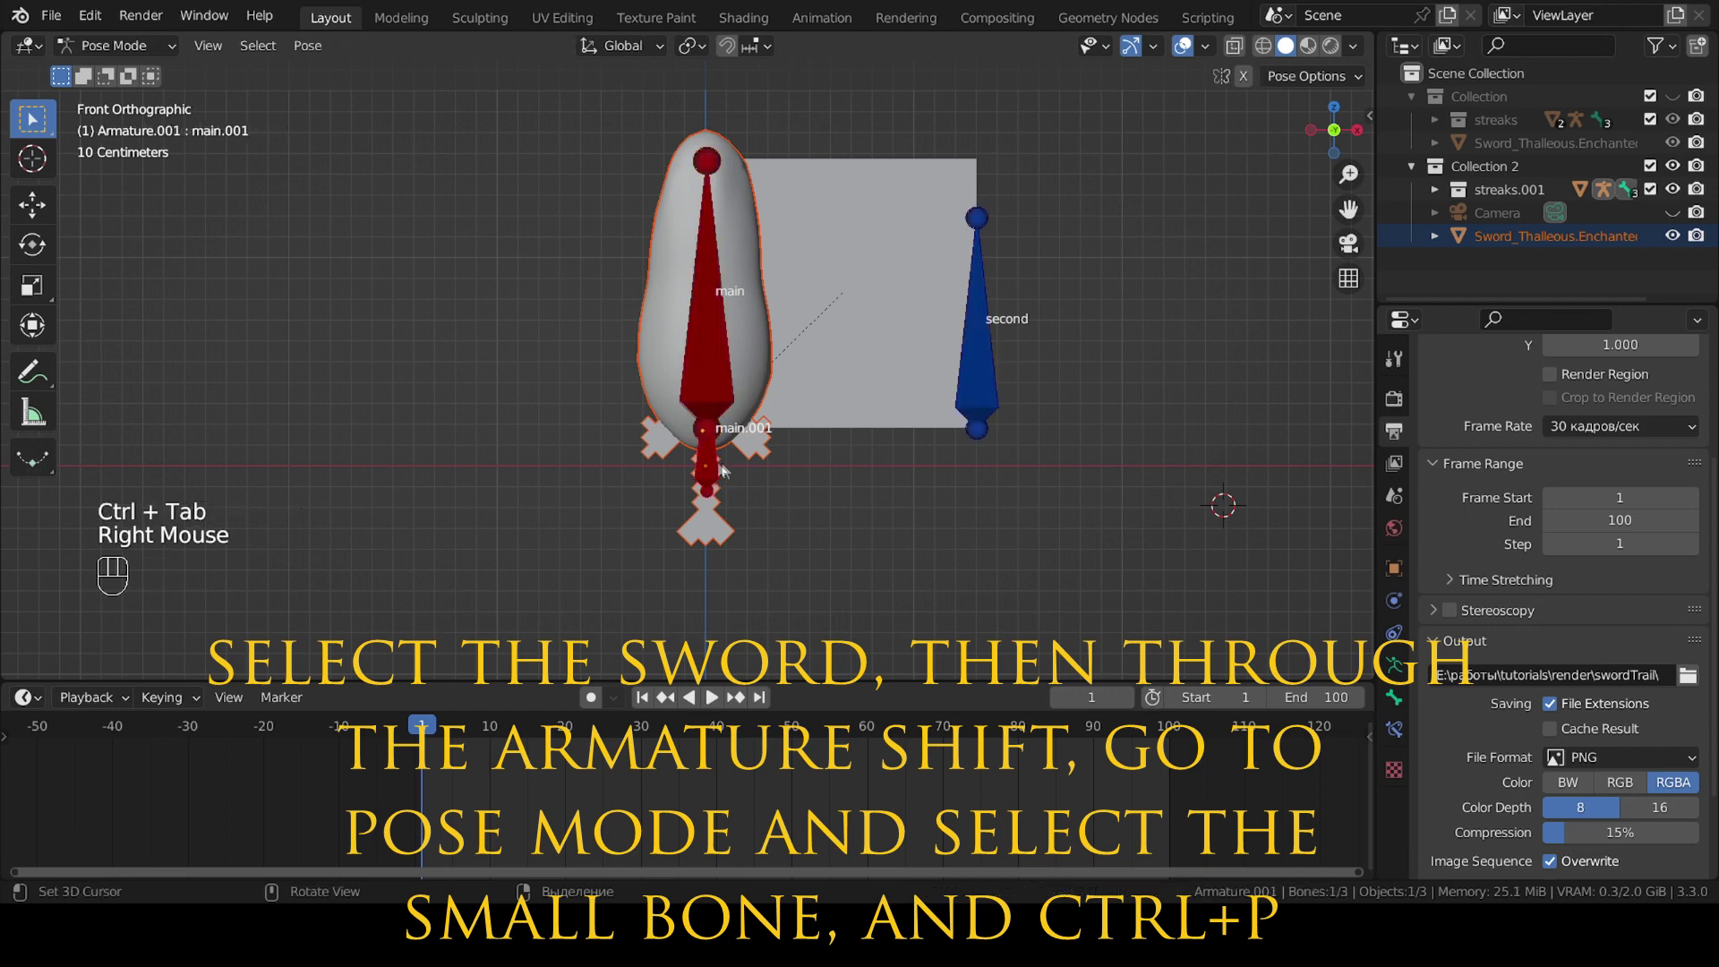
{"action": "key", "text": "ctrl+p"}
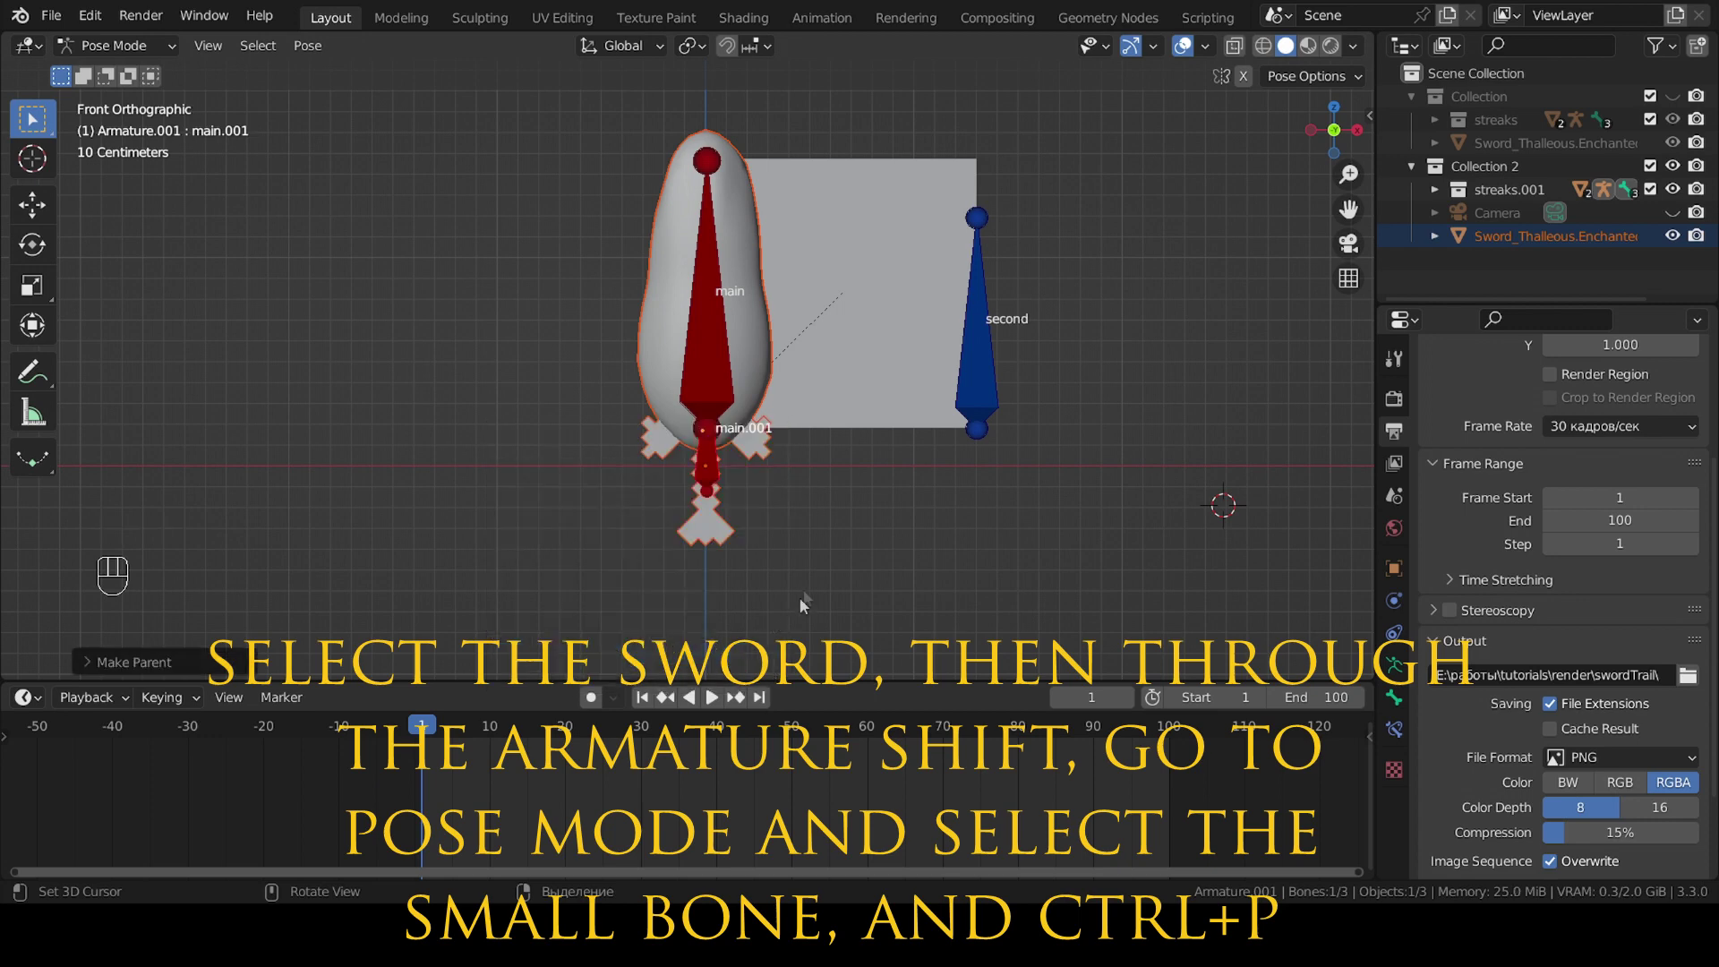
Reselect the armature and bone, checking that moving main.001 carries the sword.
{"action": "key", "text": "ctrl+Tab"}
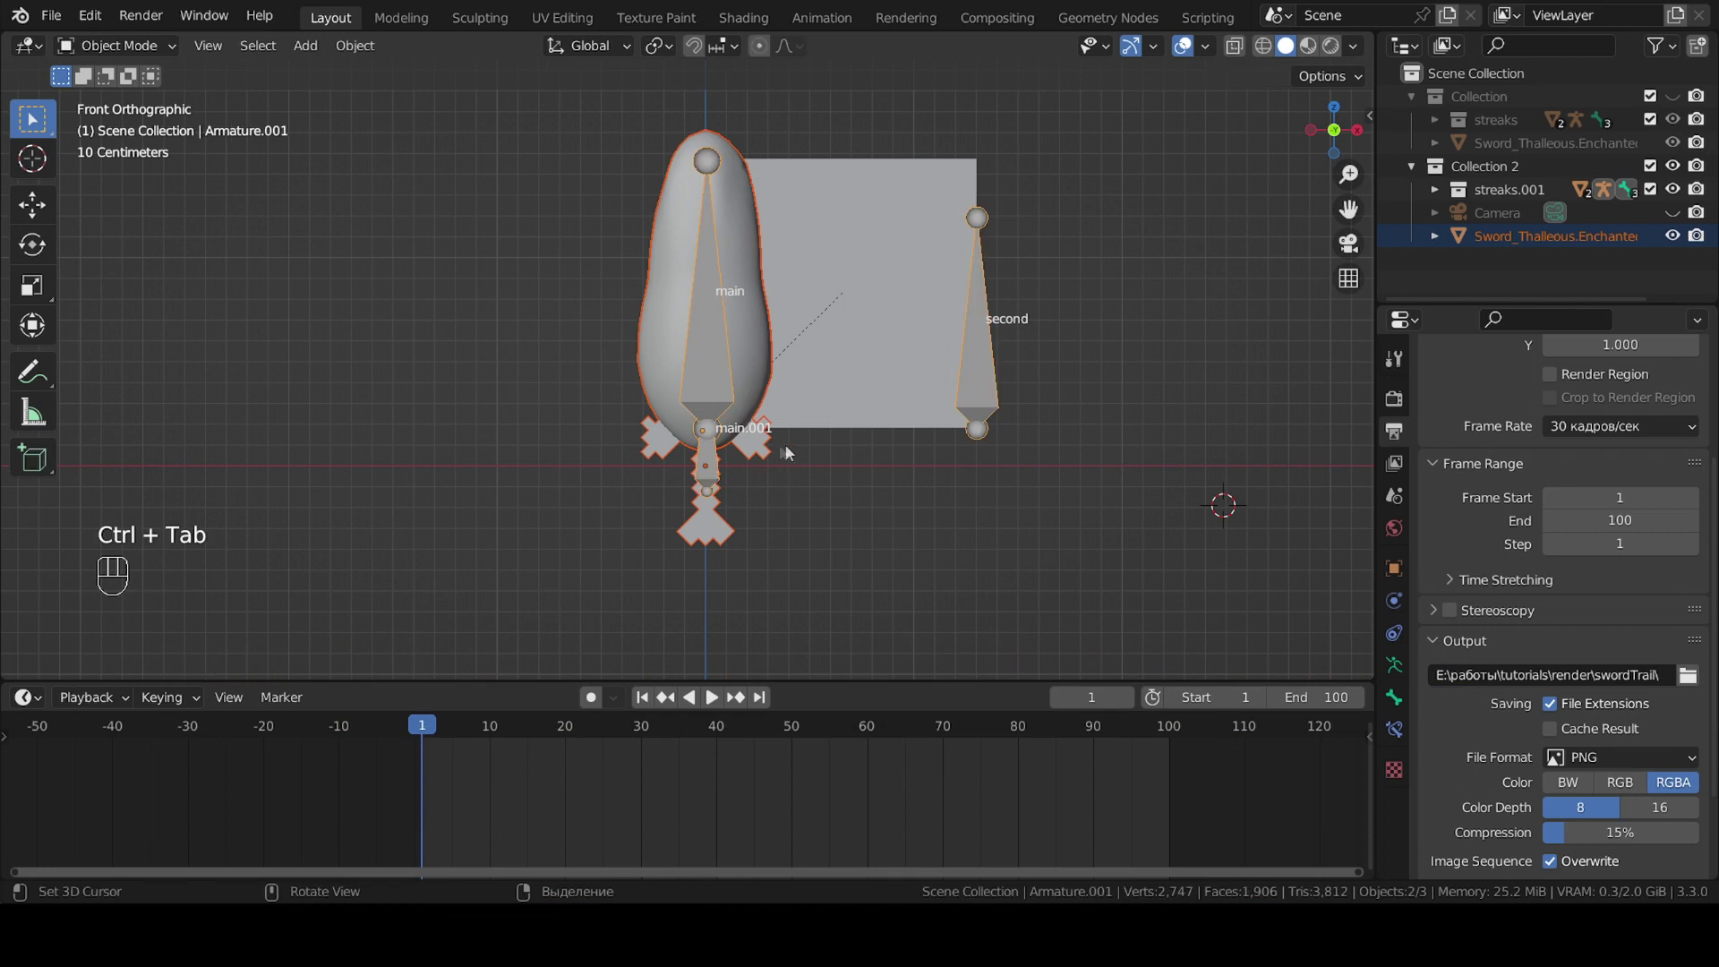
{"action": "key", "text": "ctrl+Tab"}
{"action": "right_click", "coordinate": [793, 454]}
{"action": "right_click", "coordinate": [719, 483]}
{"action": "key", "text": "ctrl+Tab"}
{"action": "right_click", "coordinate": [719, 483]}
{"action": "key", "text": "g"}
{"action": "right_click", "coordinate": [674, 519]}
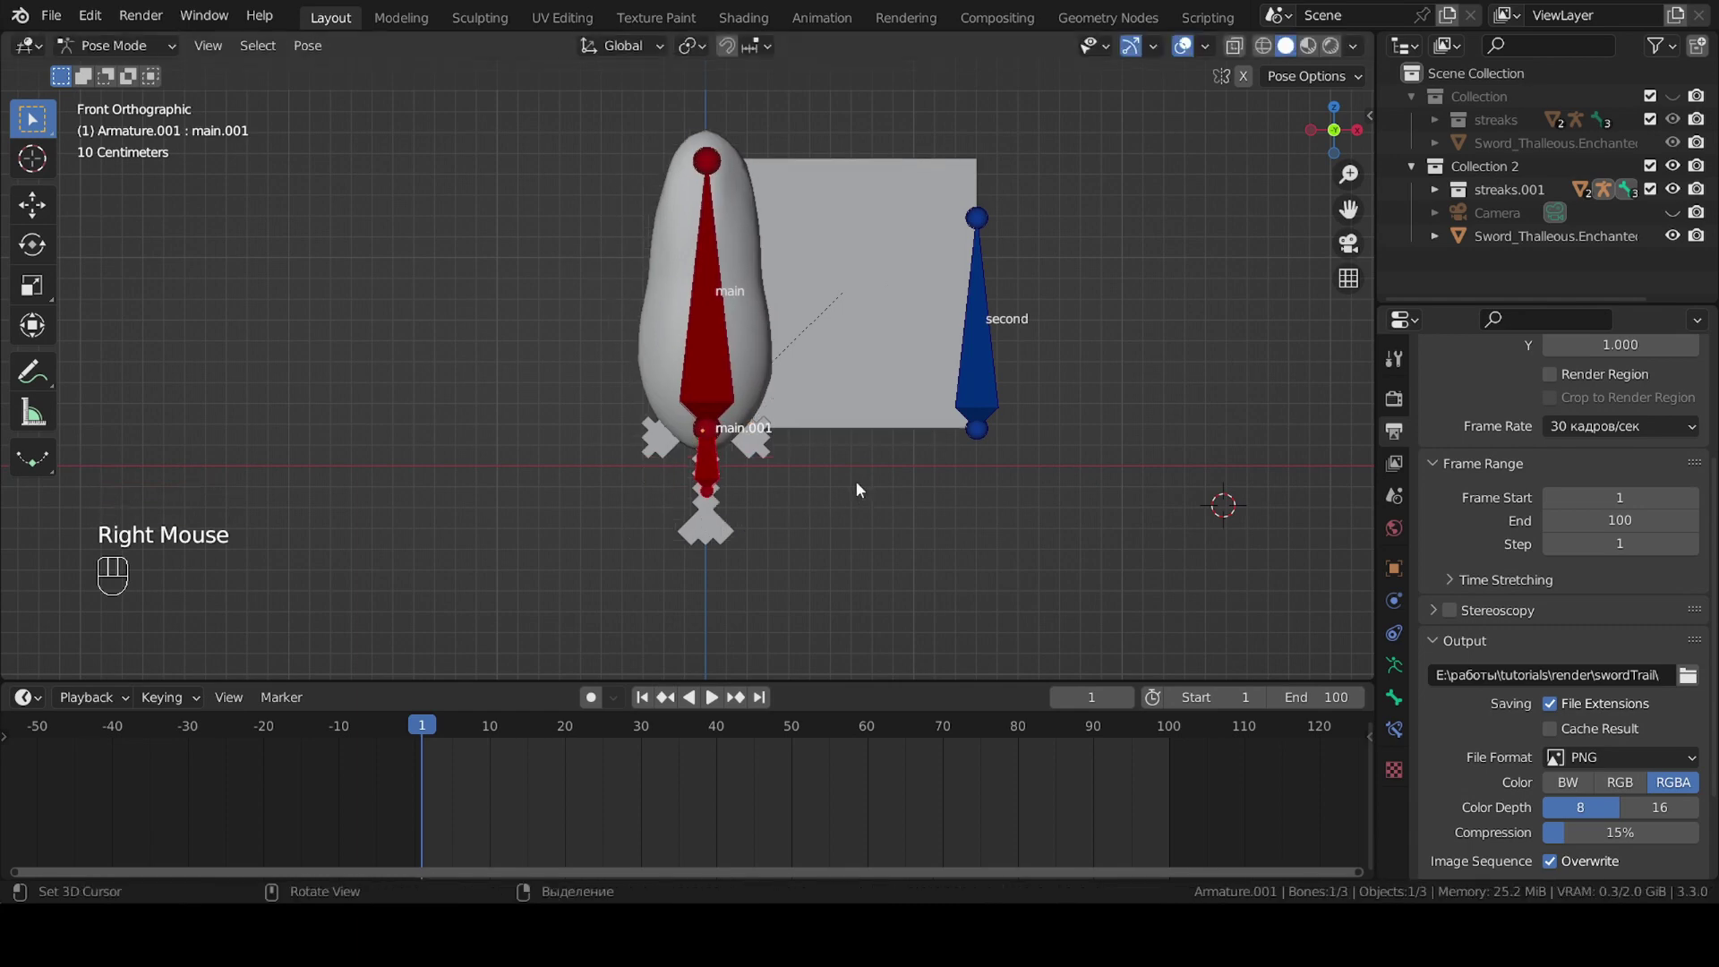
Hide every bone except main.001 so only the sword-swing bone shows.
{"action": "key", "text": "F9"}
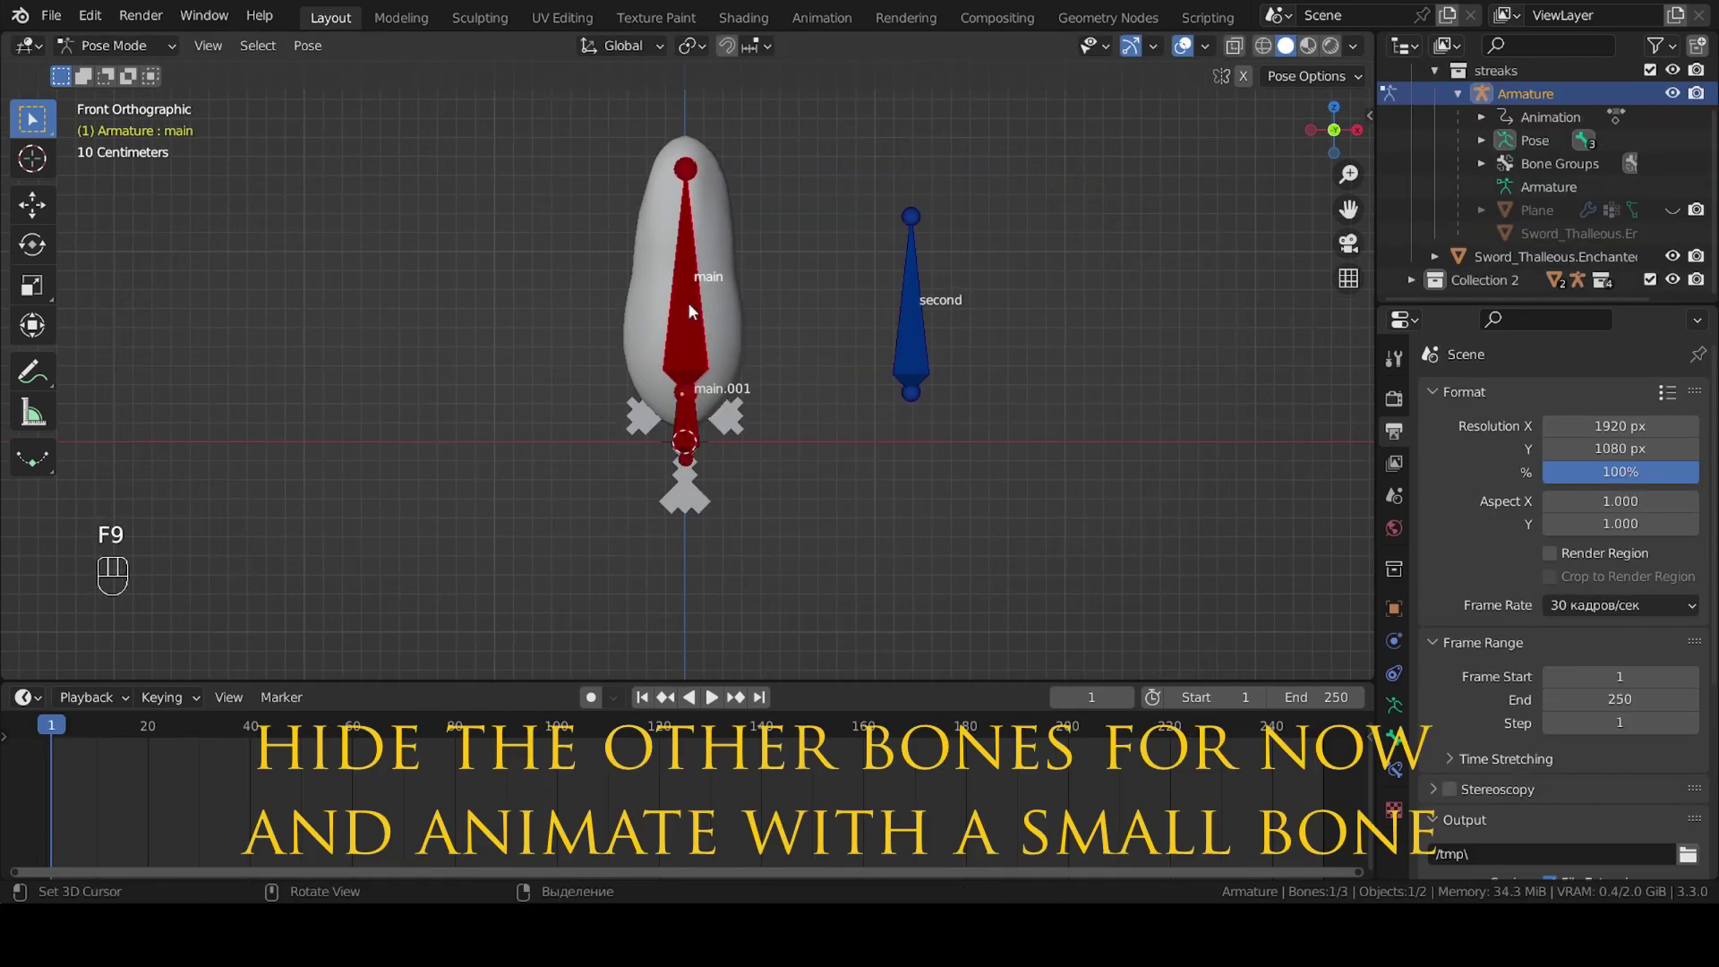
{"action": "key", "text": "F9"}
{"action": "key", "text": "h"}
{"action": "right_click", "coordinate": [698, 315]}
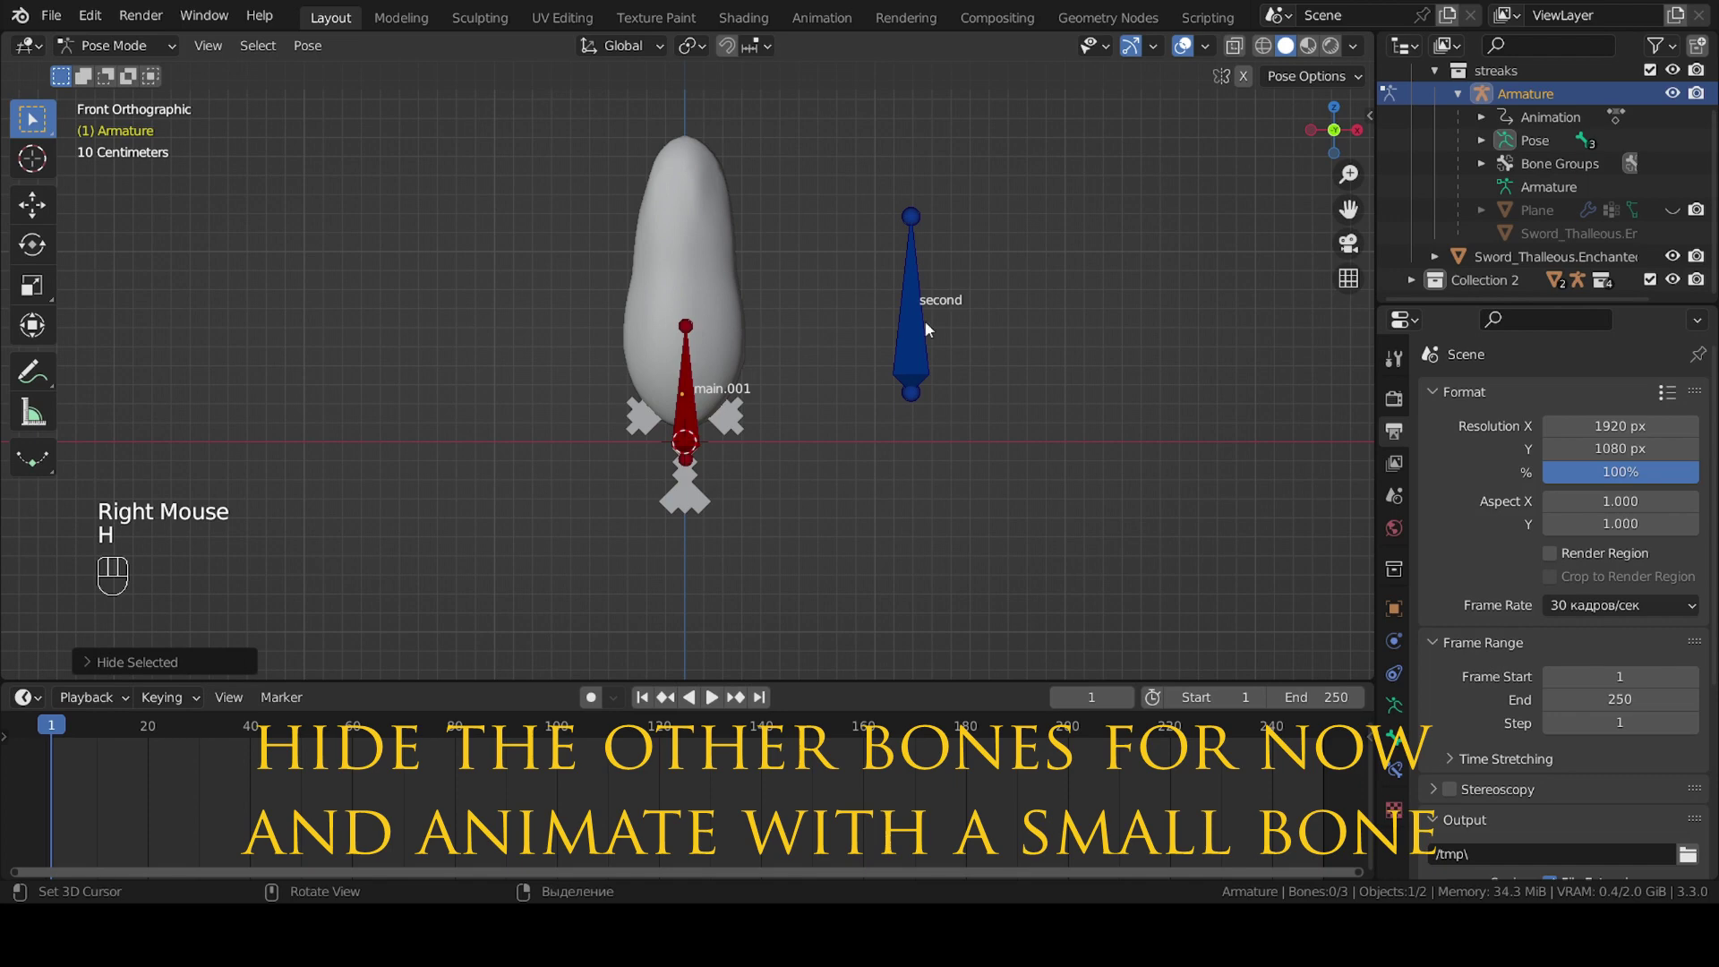
{"action": "right_click", "coordinate": [930, 328]}
{"action": "key", "text": "h"}
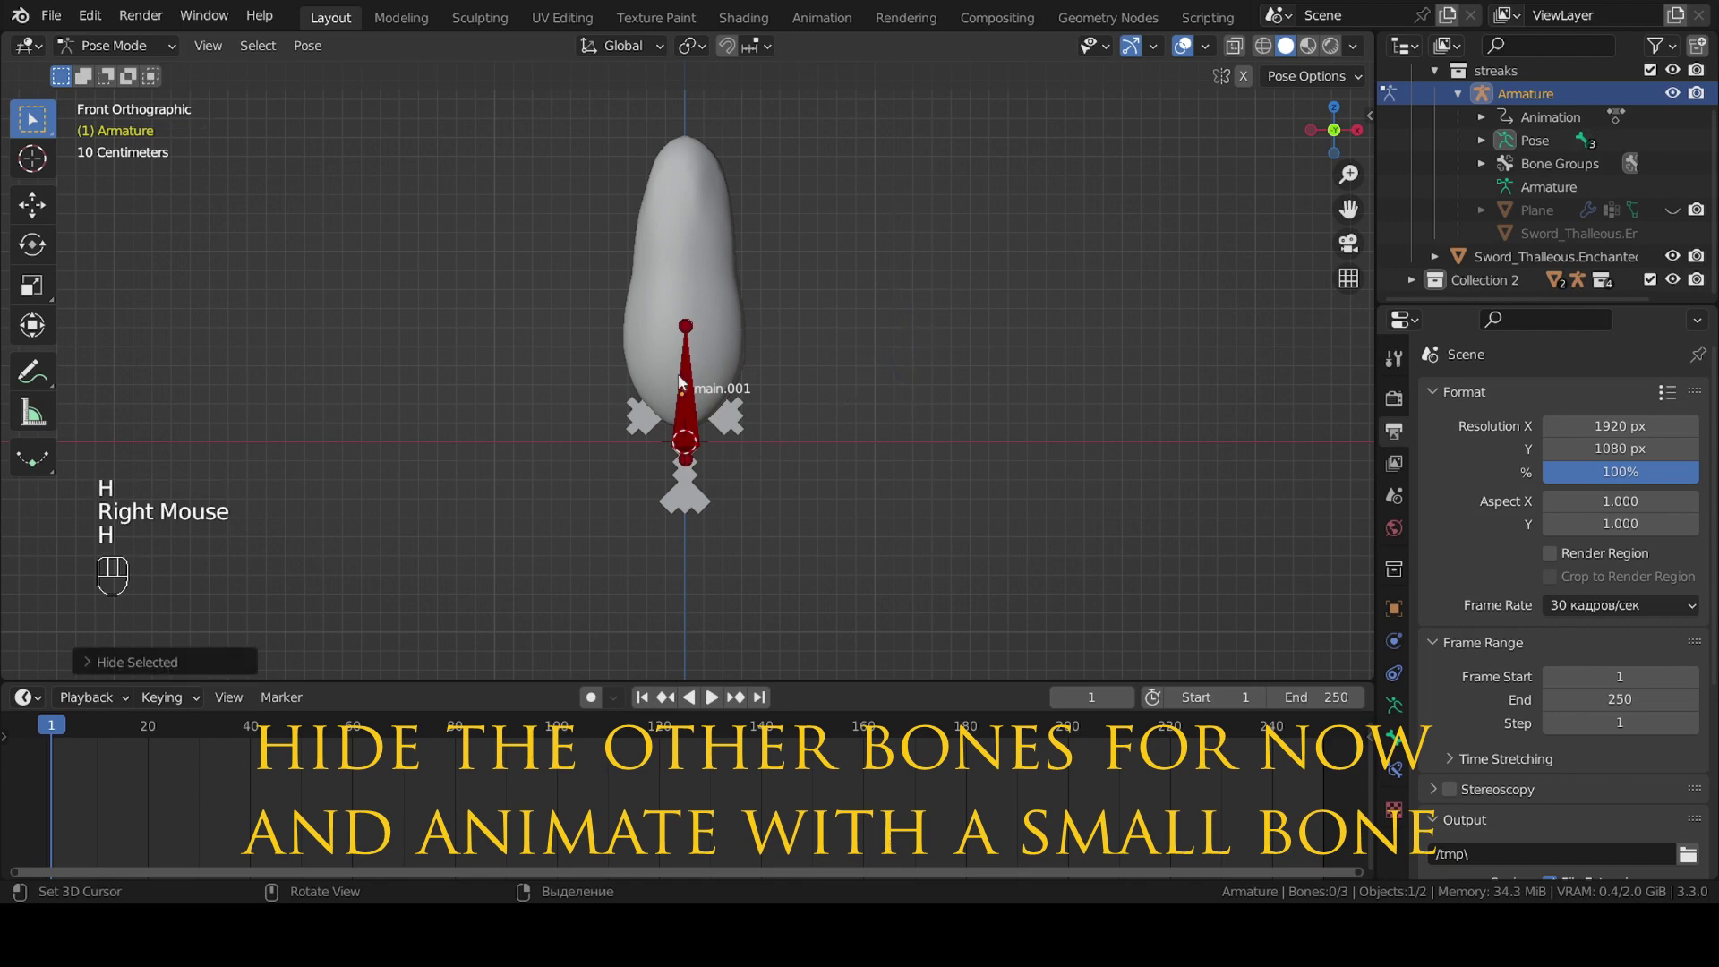
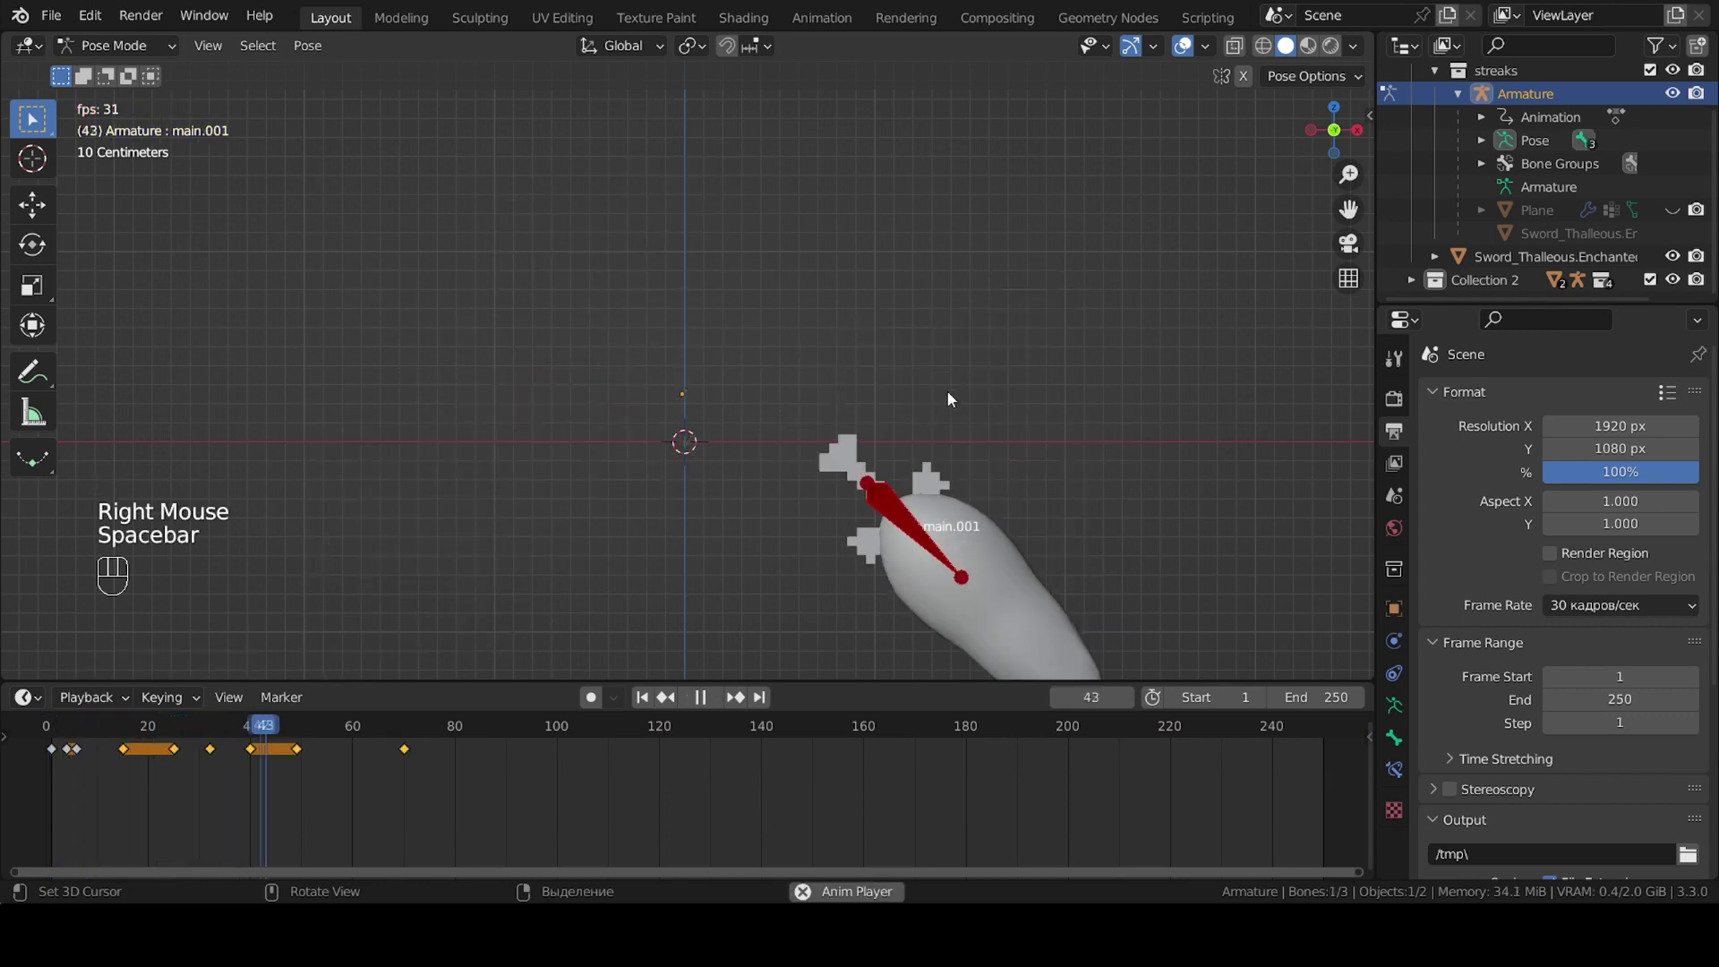
Play main.001's sword swing, stop at frame 1 and reveal the hidden bones.
{"action": "scroll", "scroll_direction": "down", "scroll_amount": 3}
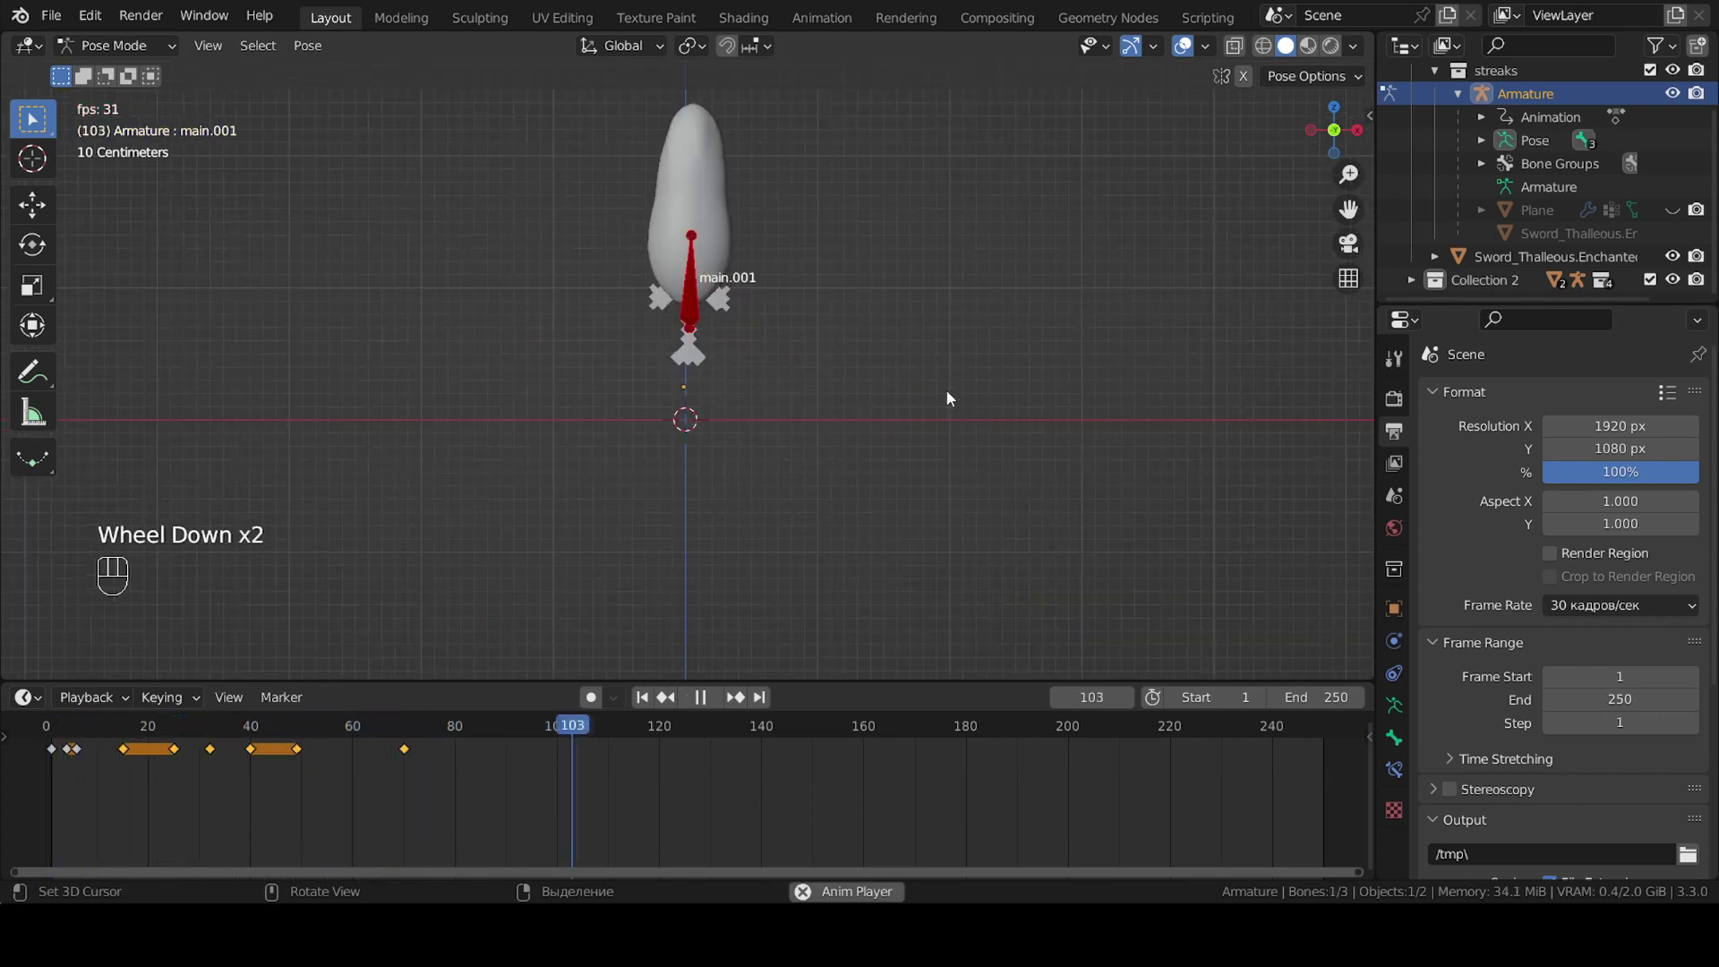
{"action": "key", "text": "alt+space"}
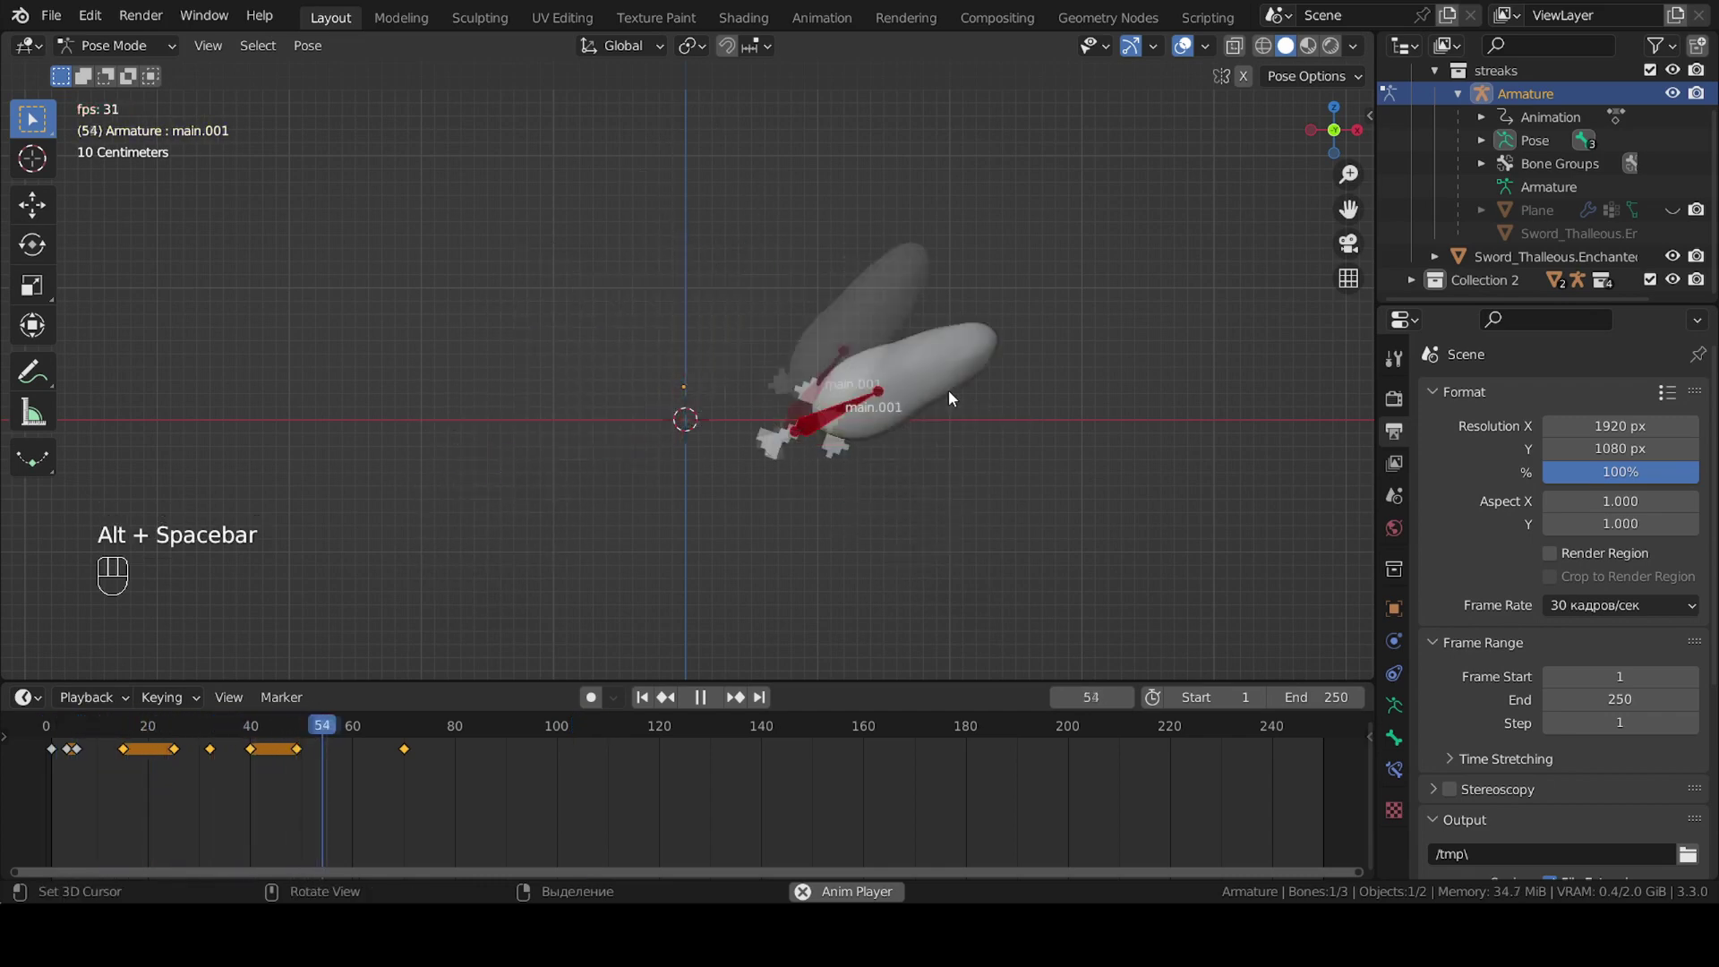
{"action": "key", "text": "space"}
{"action": "key", "text": "alt+space"}
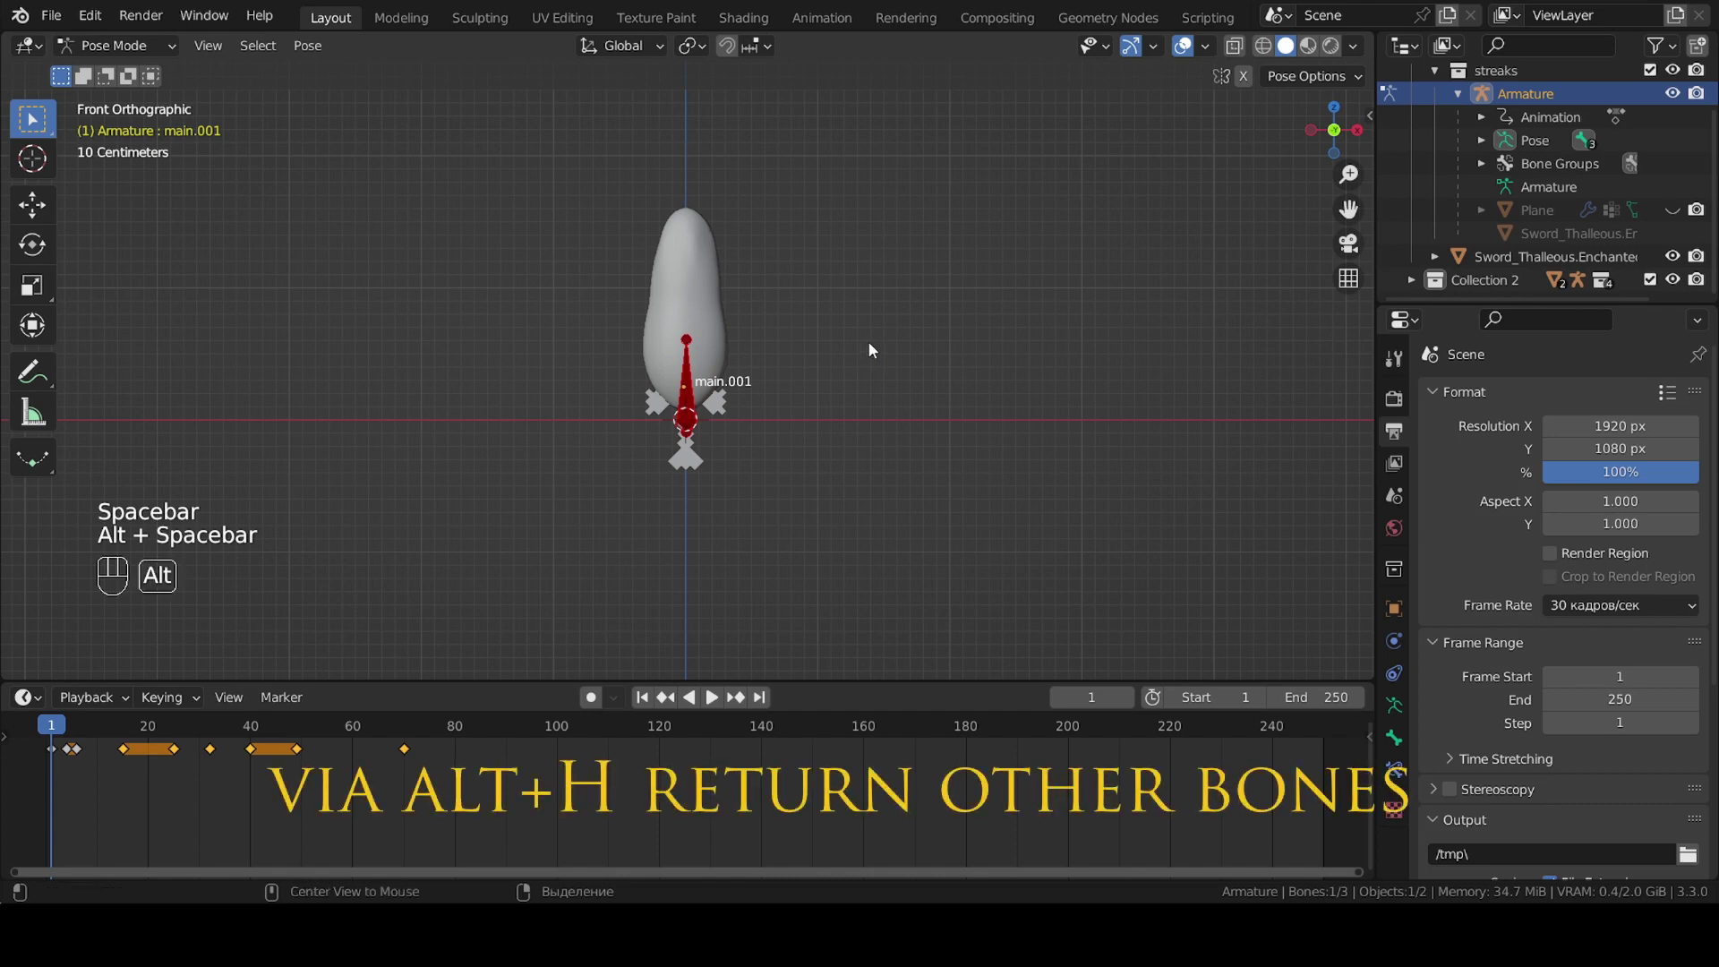
Give the second bone a Copy Transforms constraint targeting the main bone.
{"action": "key", "text": "alt+h"}
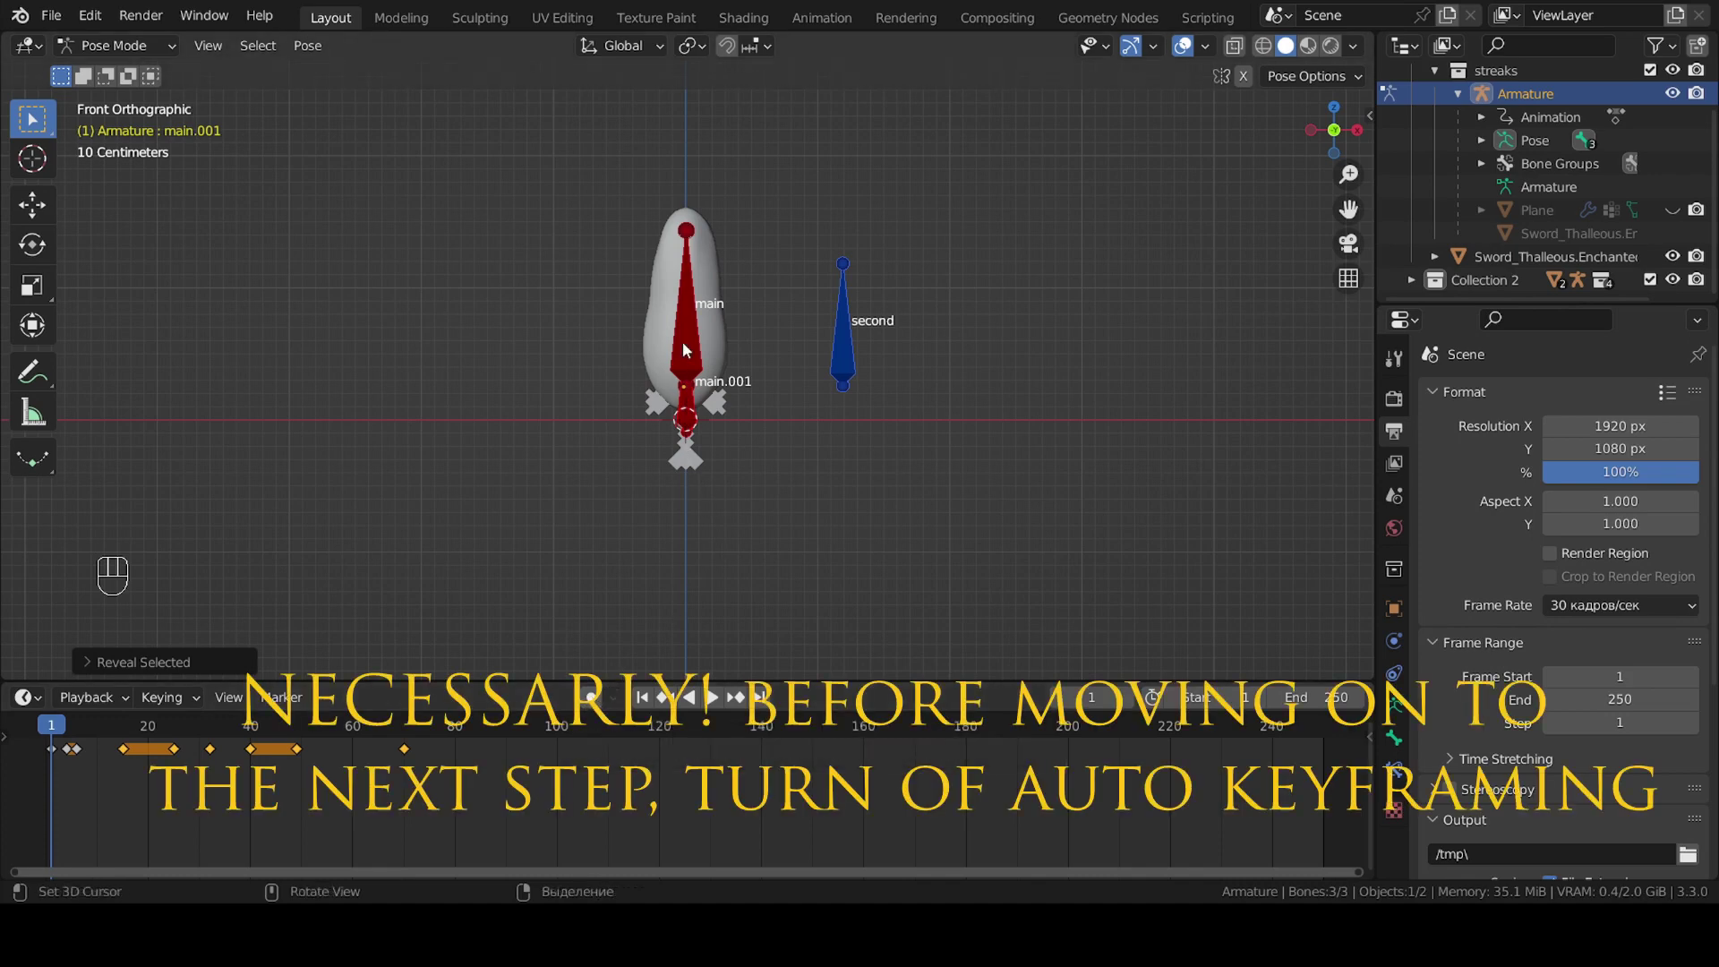
{"action": "right_click", "coordinate": [689, 346]}
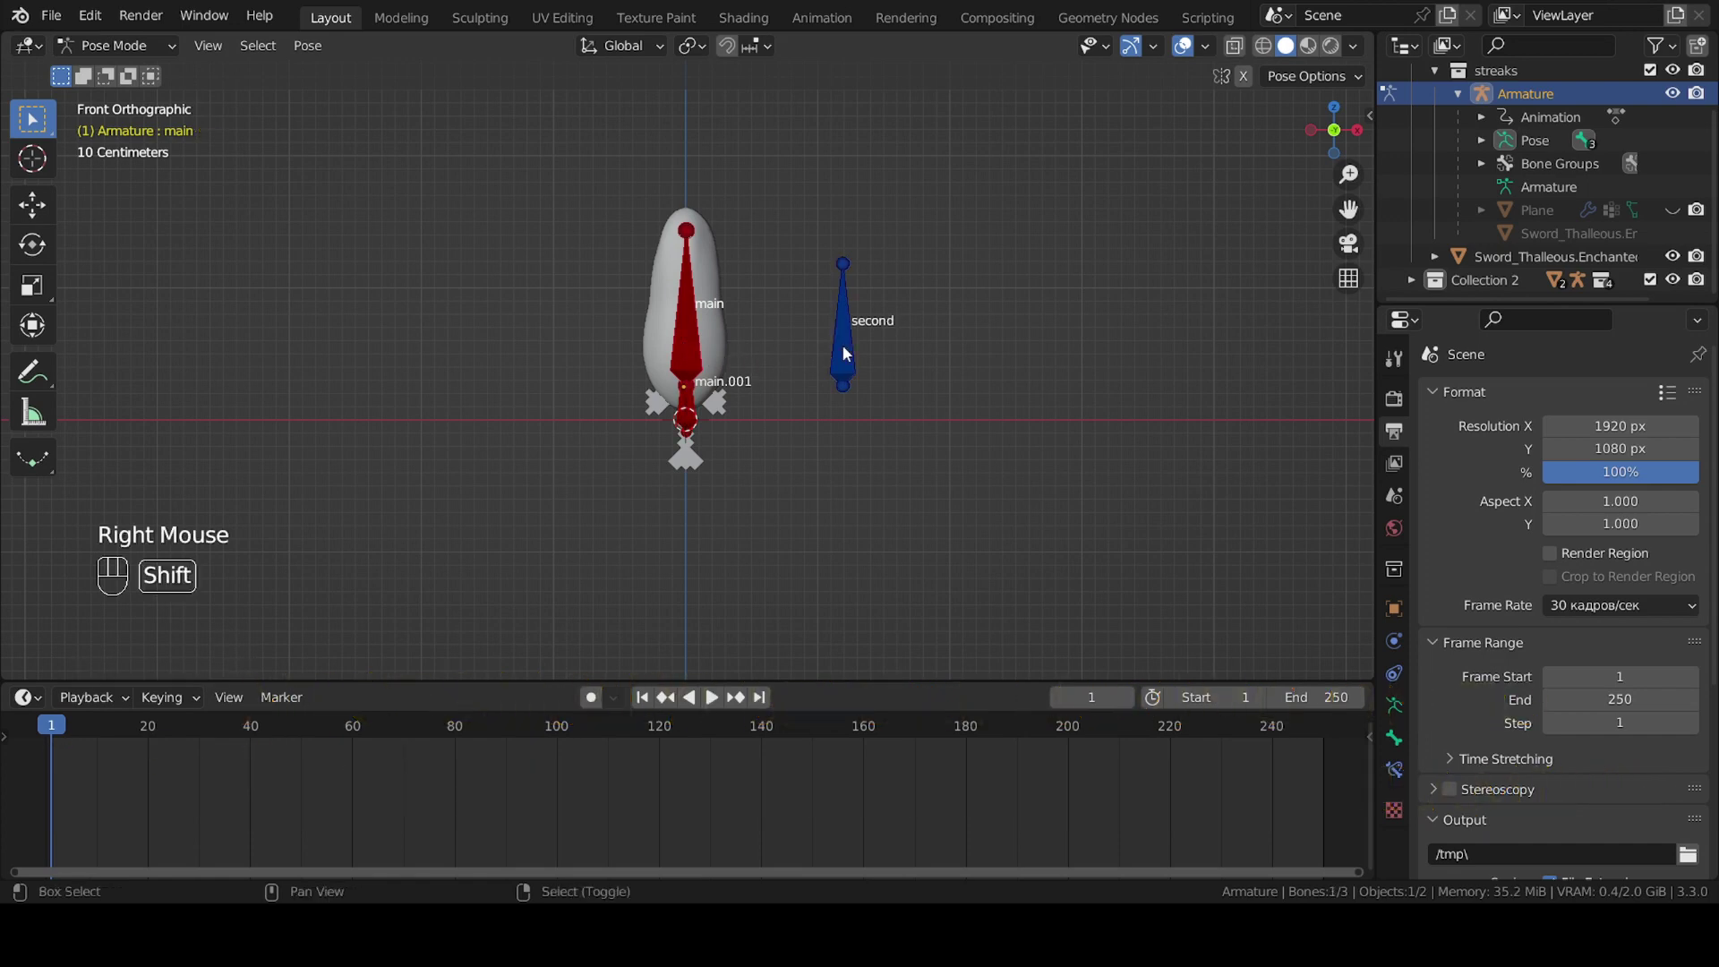
{"action": "right_click", "coordinate": [847, 353]}
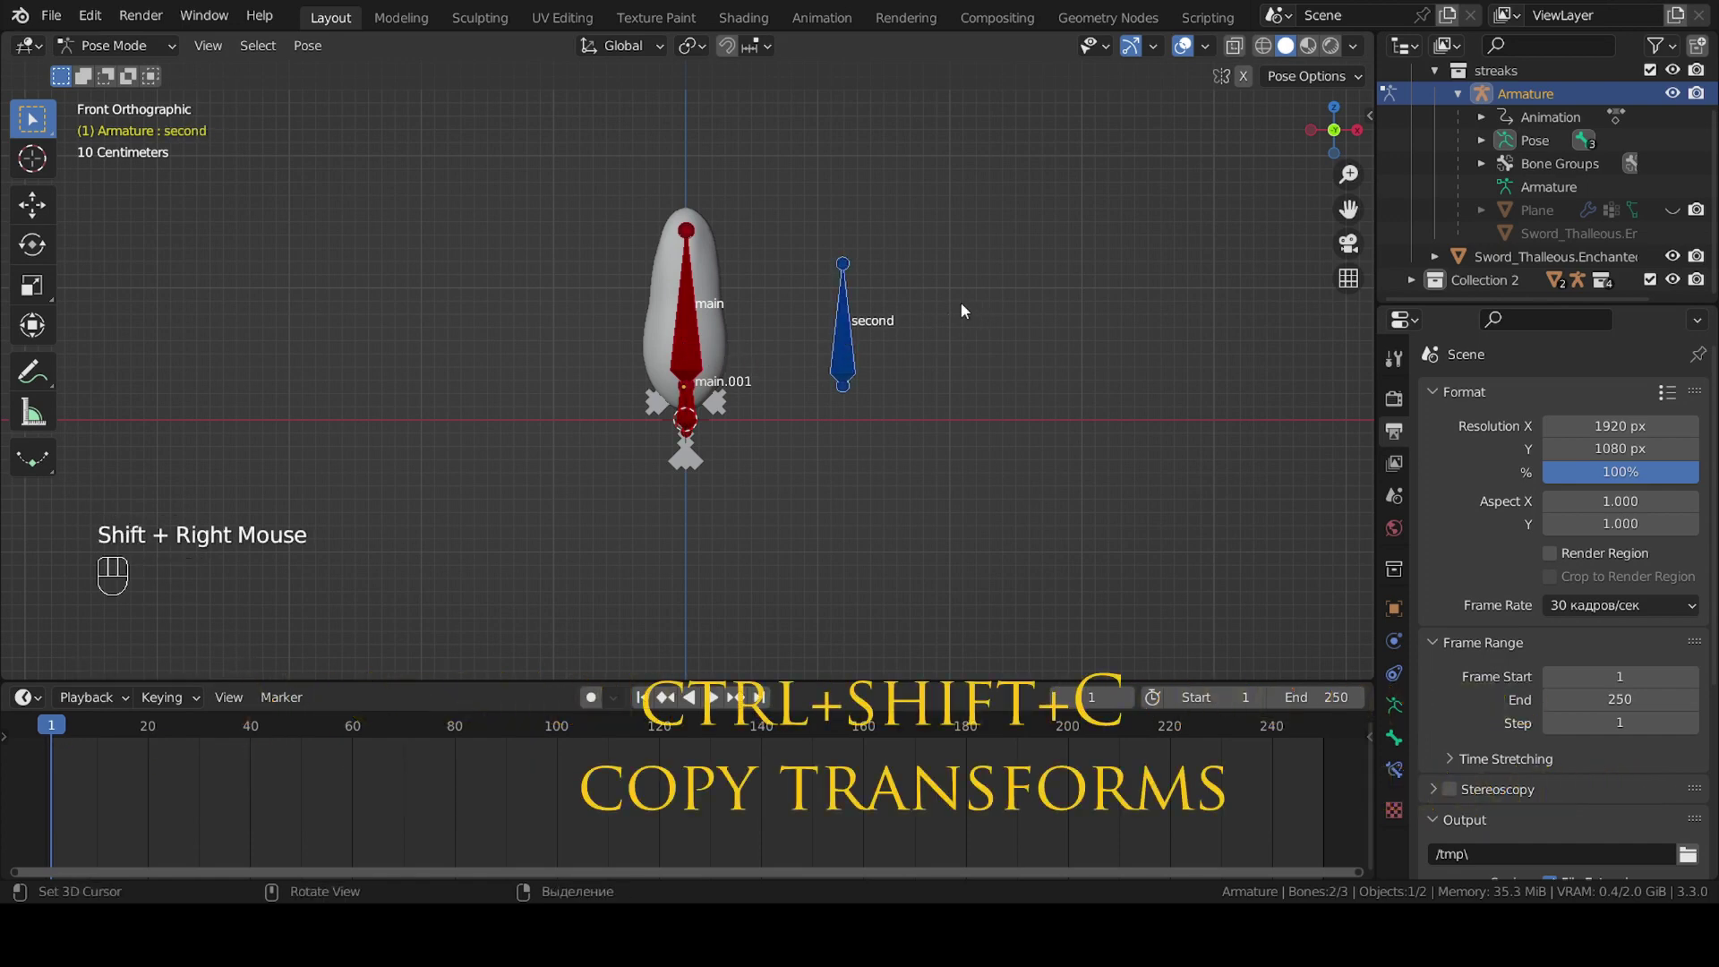
{"action": "type", "text": "sl"}
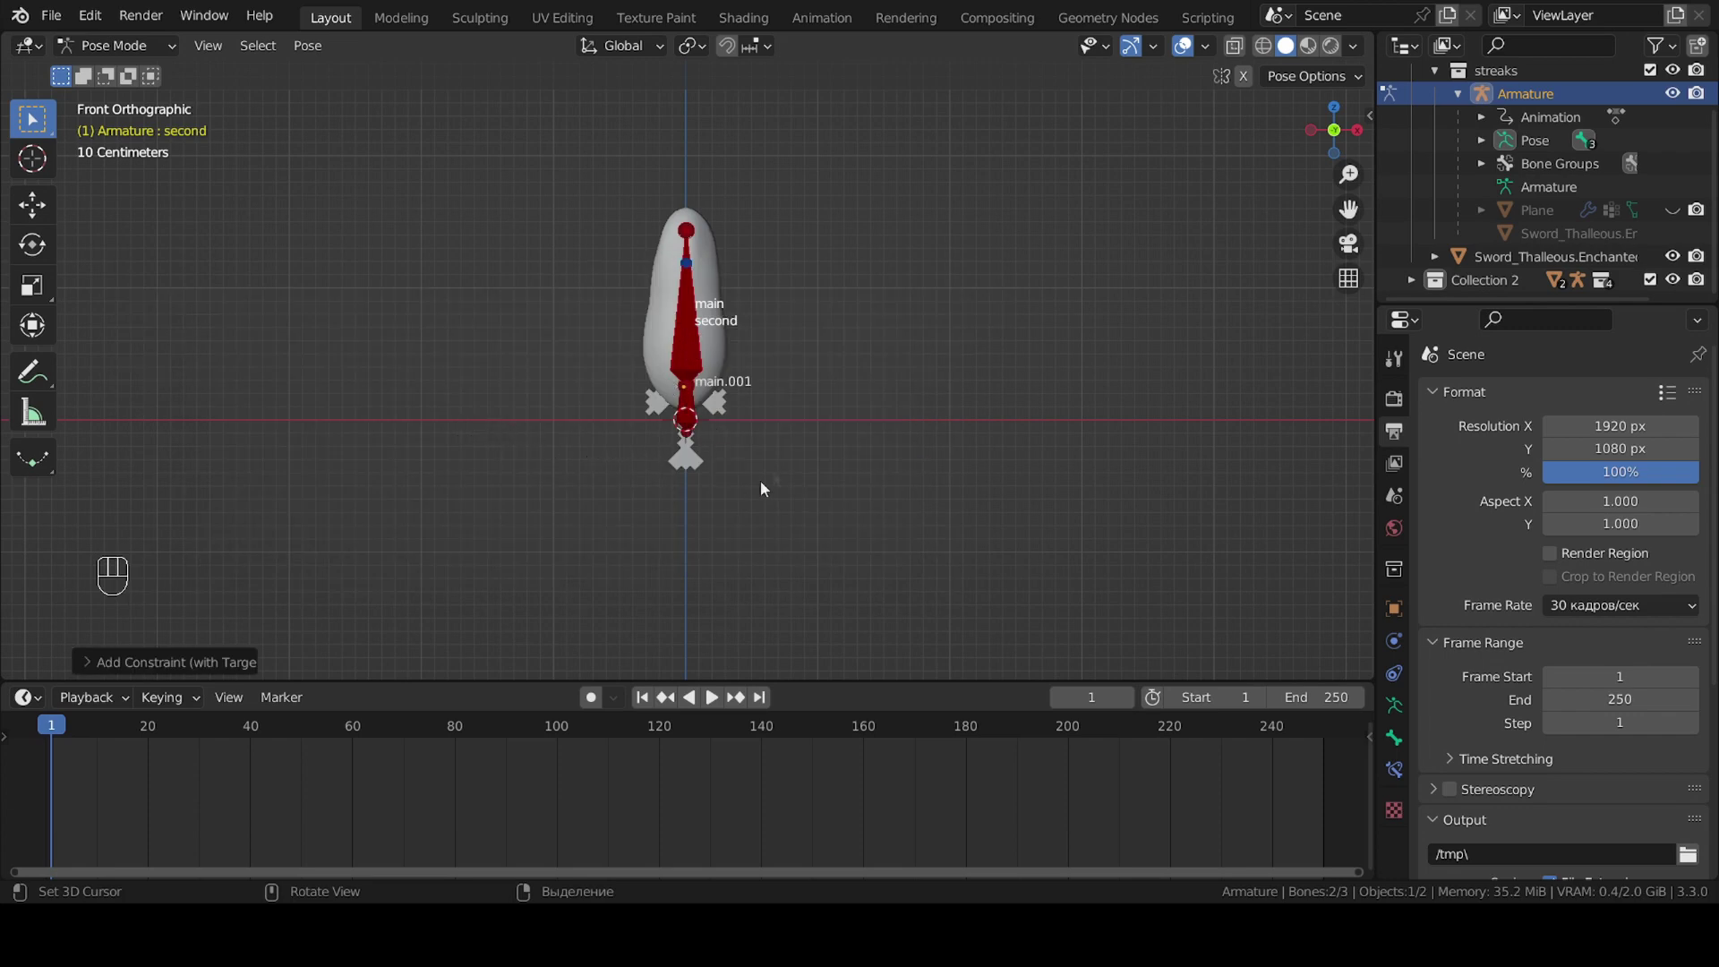
Play the animation to confirm the streak rig swings with the sword.
{"action": "key", "text": "space"}
{"action": "key", "text": "space"}
{"action": "key", "text": "space"}
{"action": "key", "text": "space"}
{"action": "scroll", "scroll_direction": "up", "scroll_amount": 3}
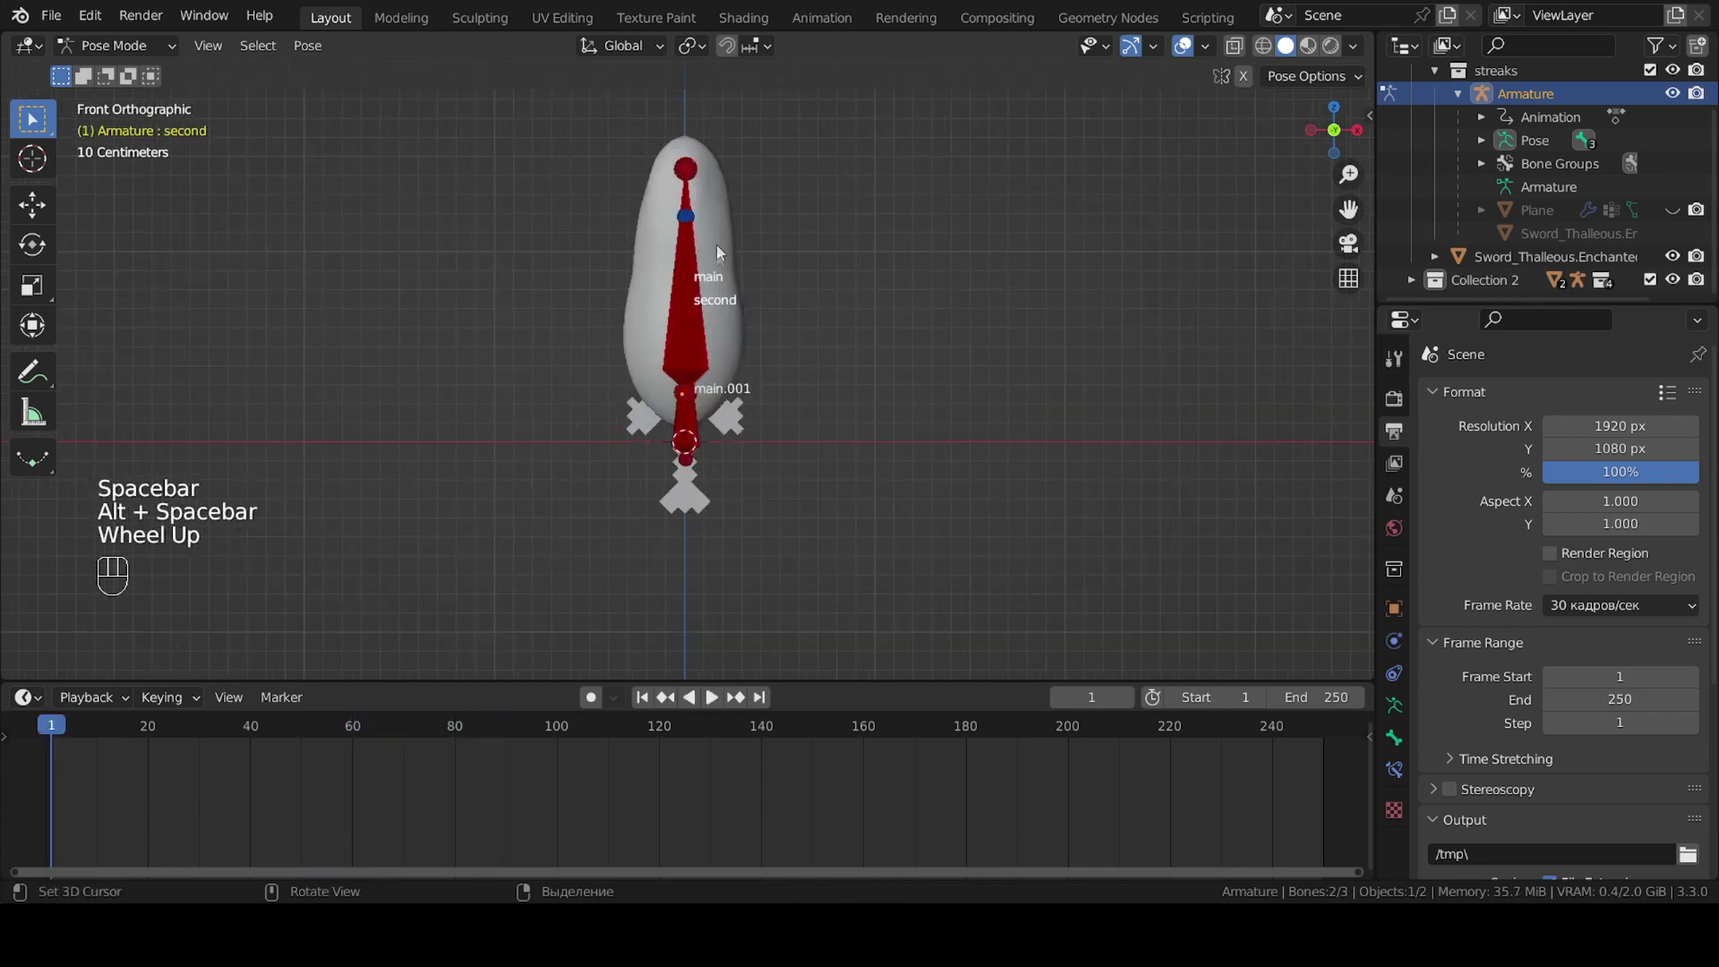
Bake the second bone's action over frames 1–100 with visual keying, cleared constraints and overwritten action, then play it.
{"action": "right_click", "coordinate": [685, 223]}
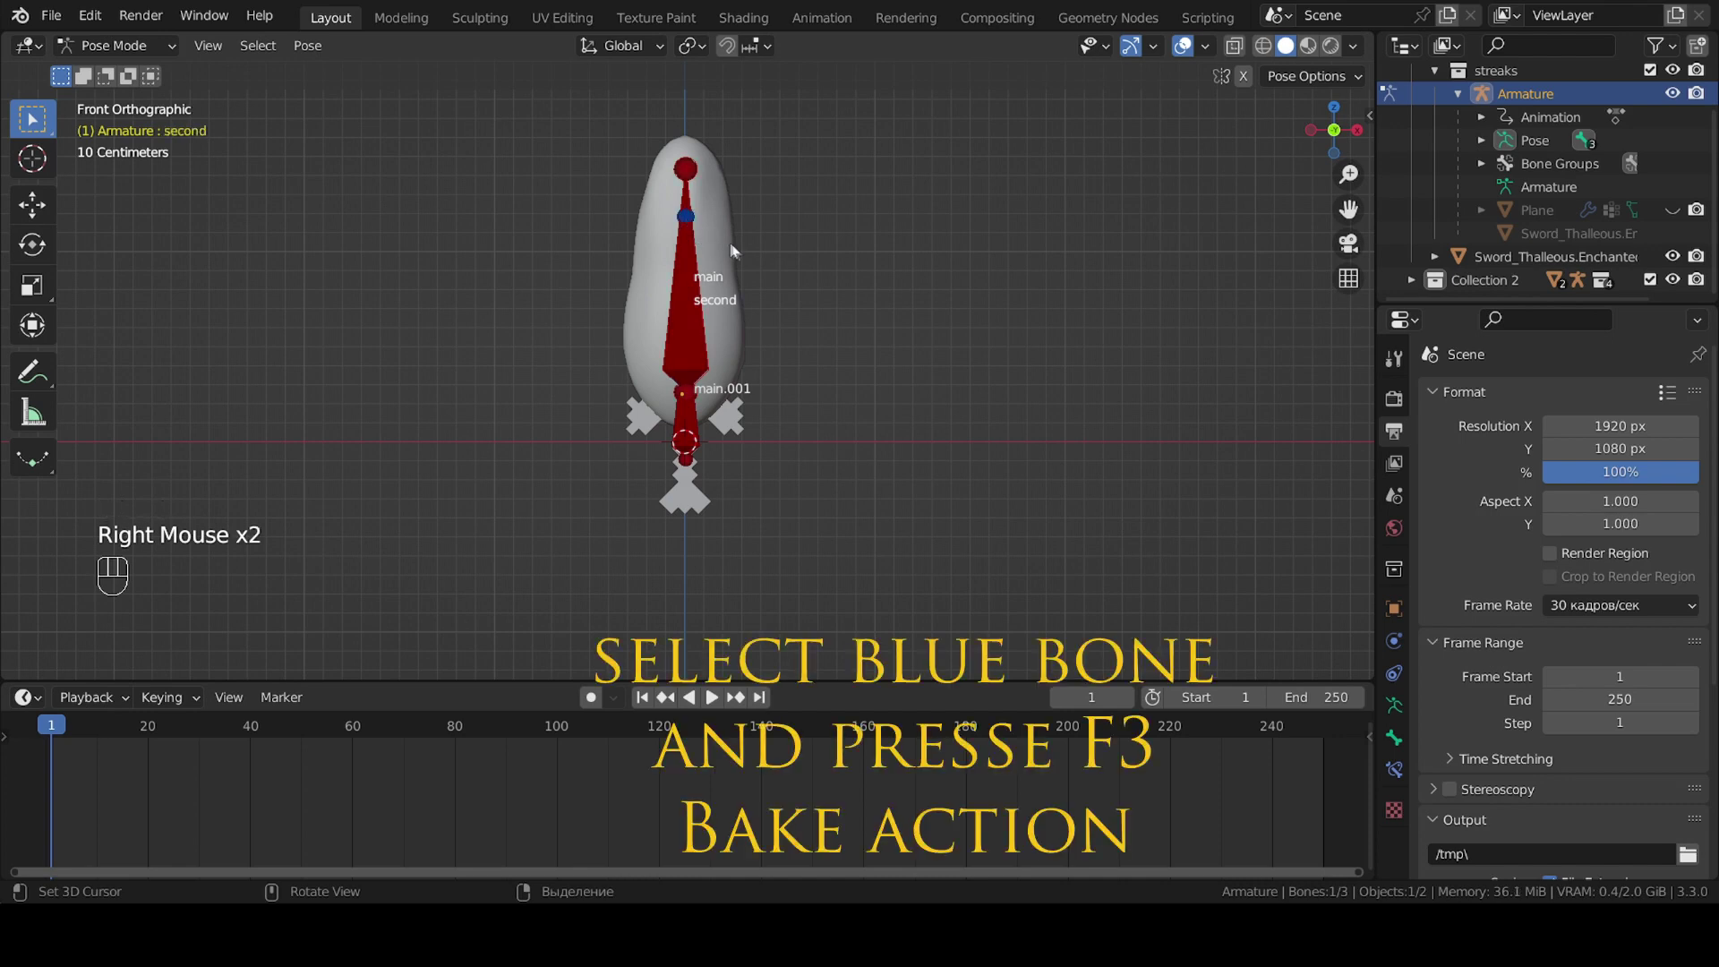
{"action": "key", "text": "F3"}
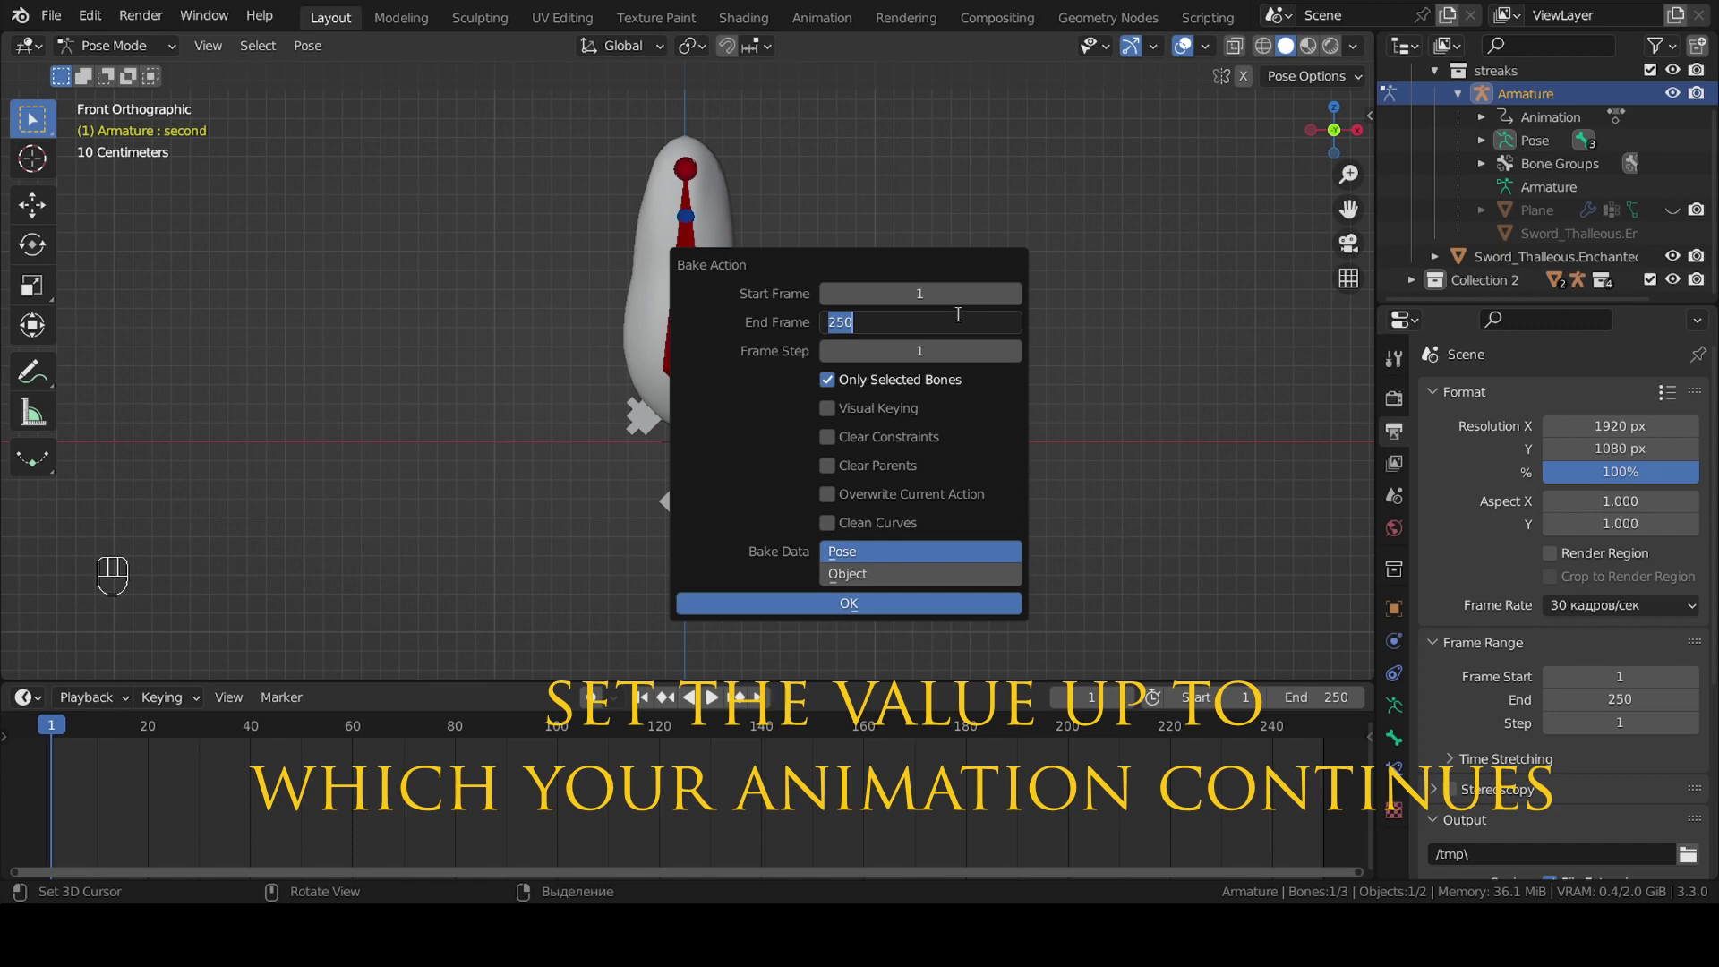
{"action": "key", "text": "KP_0"}
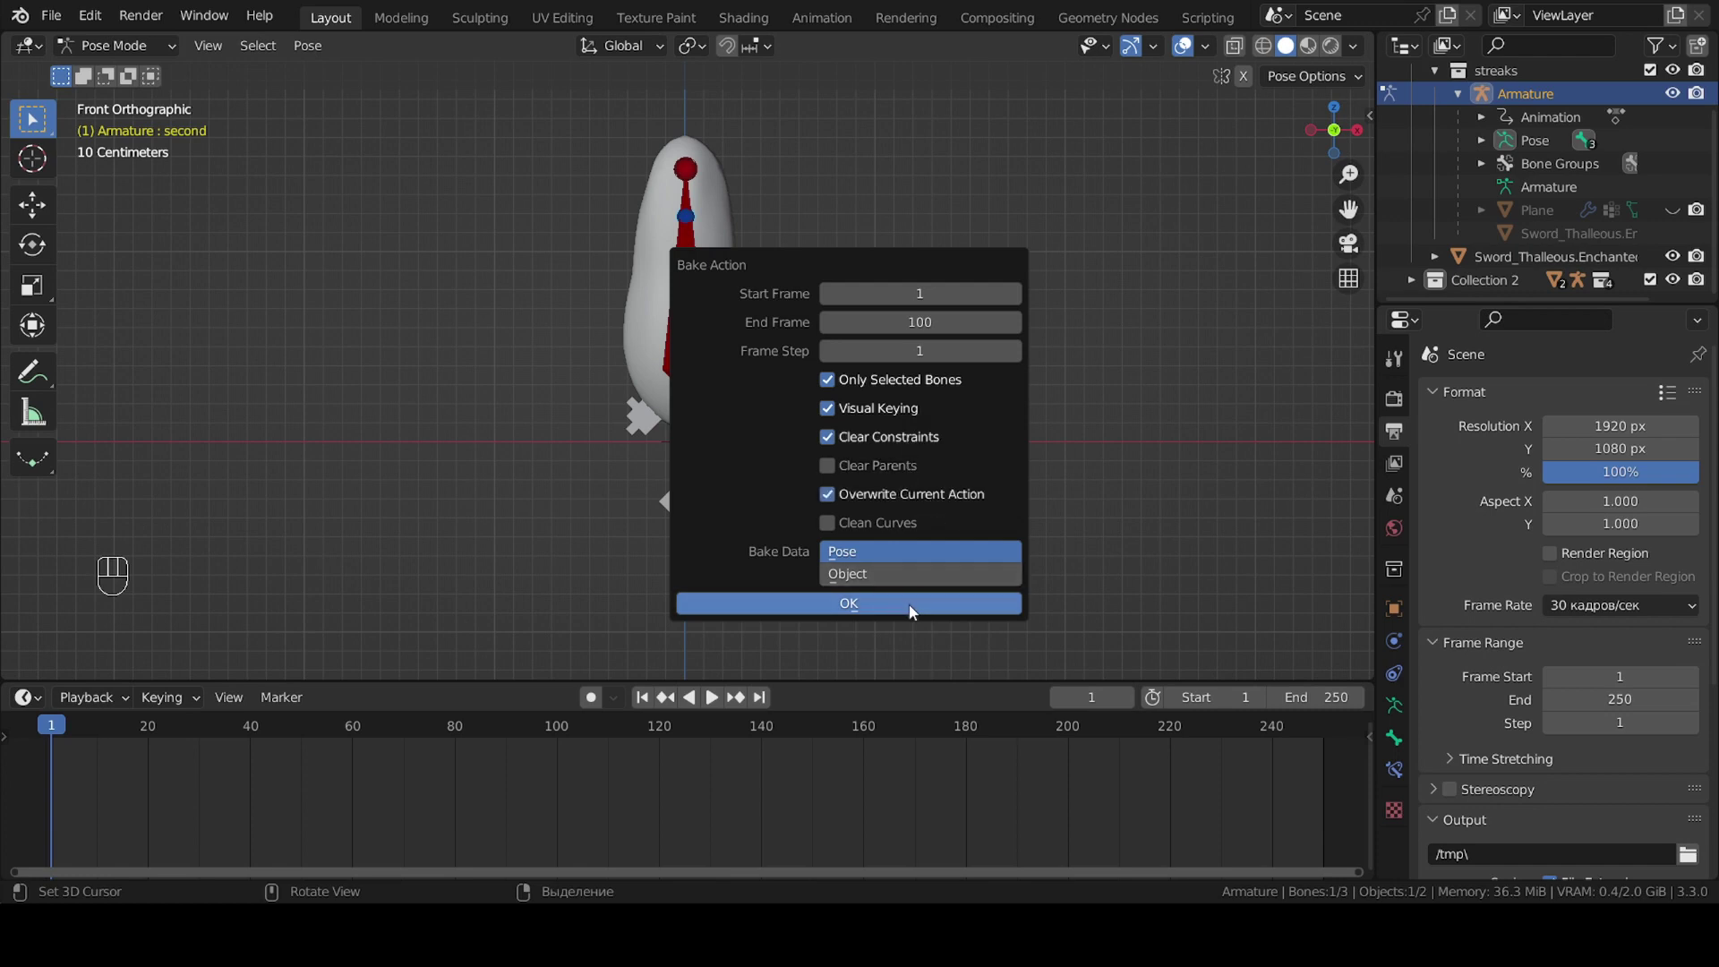
{"action": "key", "text": "alt+space"}
{"action": "key", "text": "alt+space"}
{"action": "scroll", "scroll_direction": "down", "scroll_amount": 3}
{"action": "key", "text": "space"}
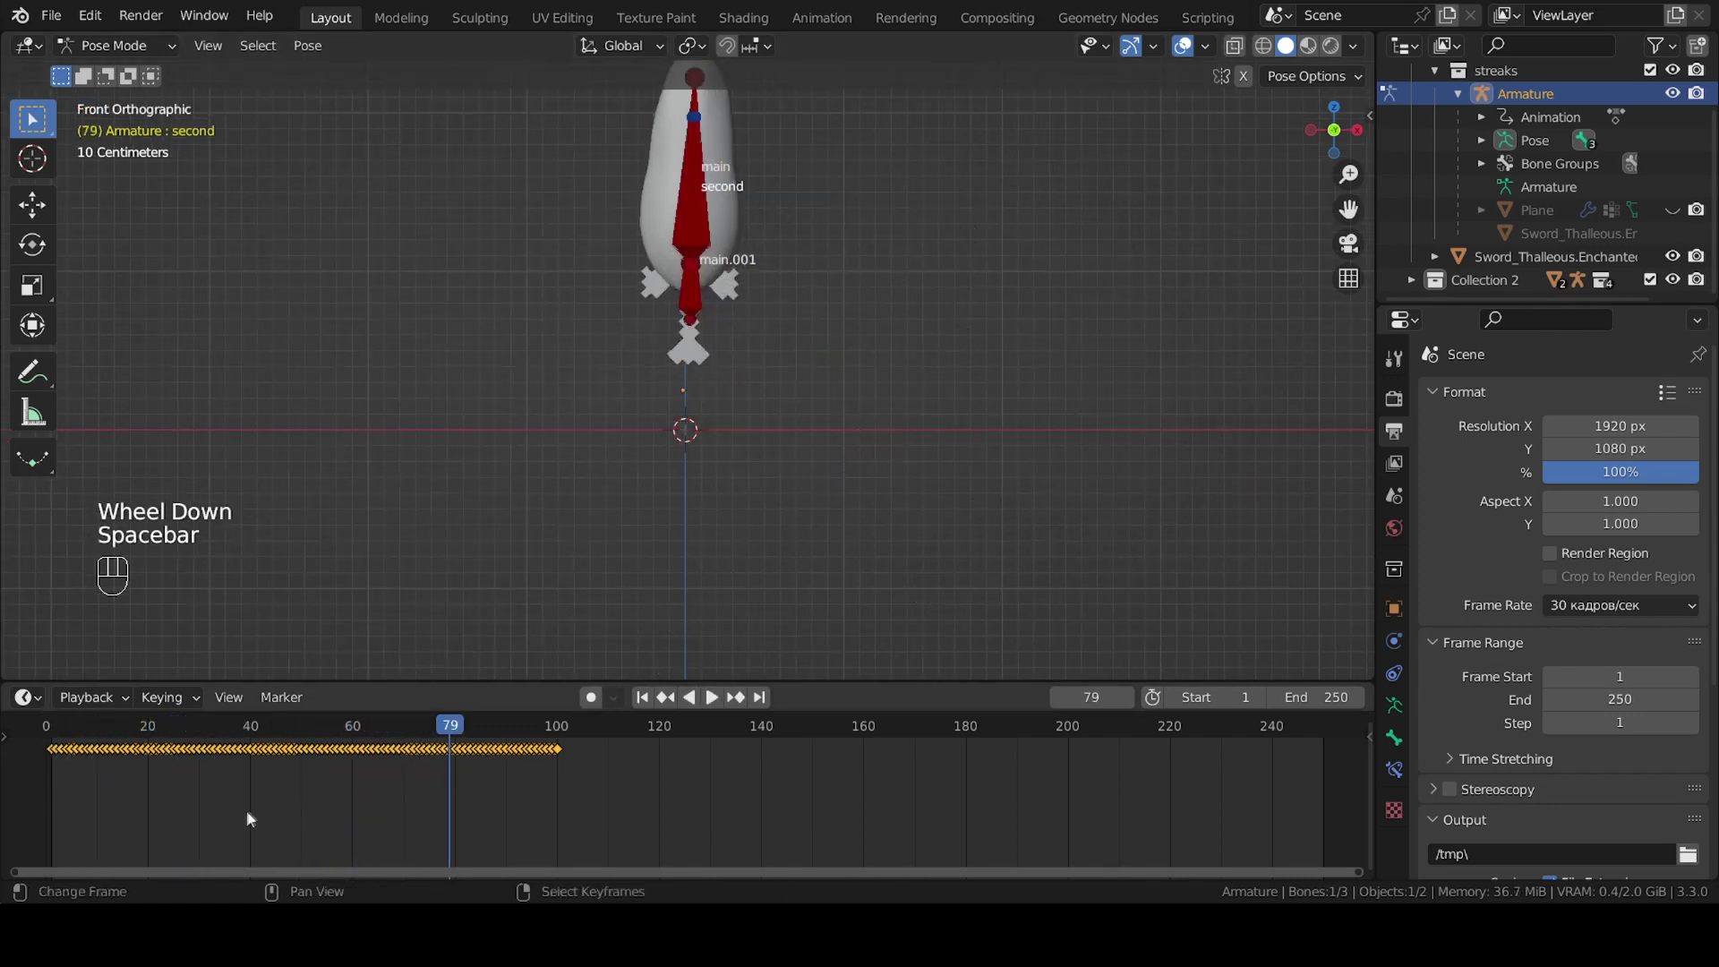
Slide the second bone's baked keyframes about 4–5 frames later and play to check the lag.
{"action": "scroll", "scroll_direction": "up", "scroll_amount": 3}
{"action": "middle_click", "coordinate": [154, 772]}
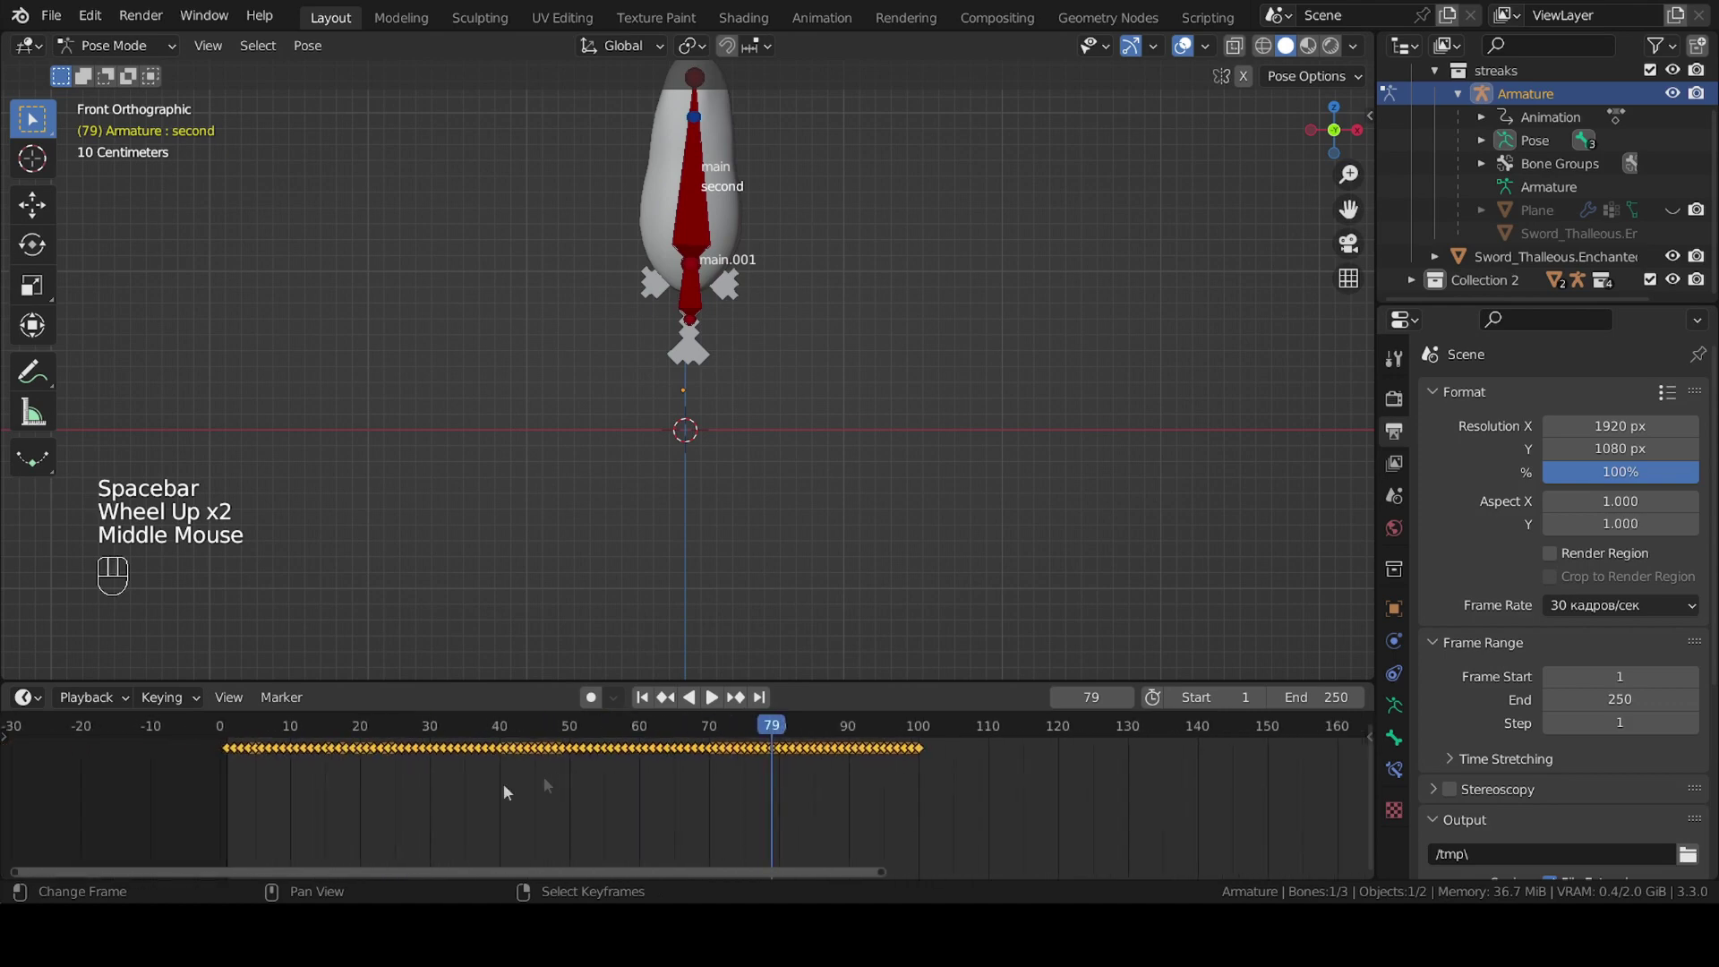
{"action": "scroll", "scroll_direction": "up", "scroll_amount": 3}
{"action": "middle_click", "coordinate": [262, 786]}
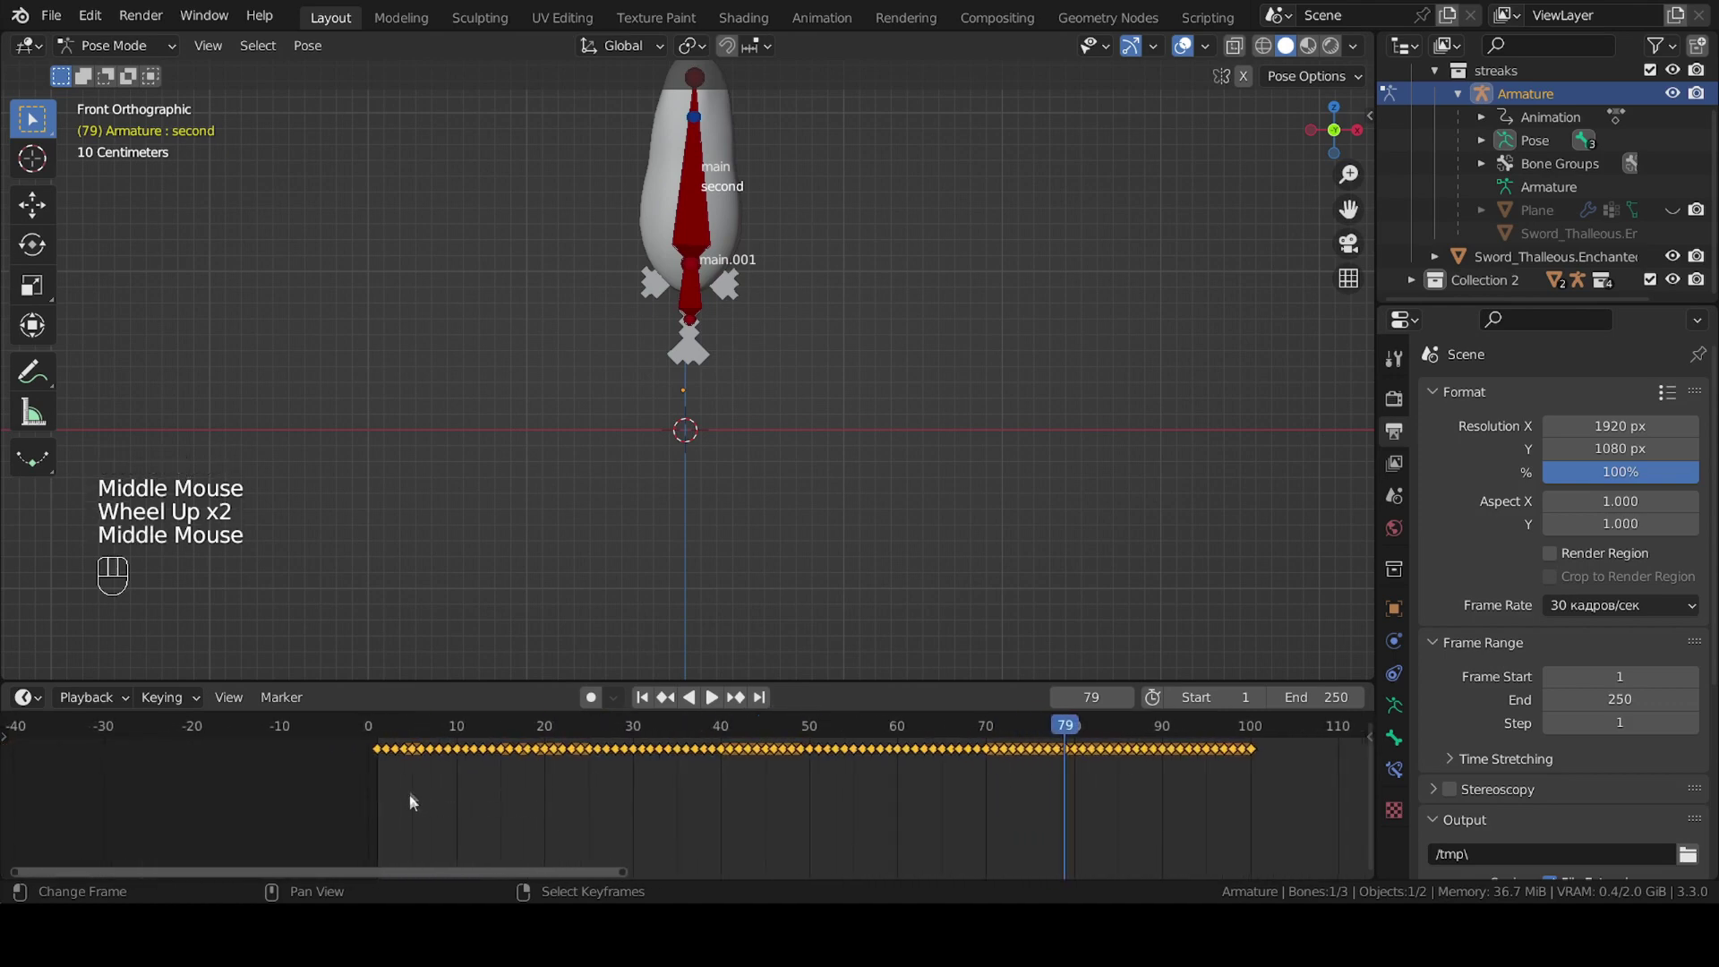
{"action": "key", "text": "g"}
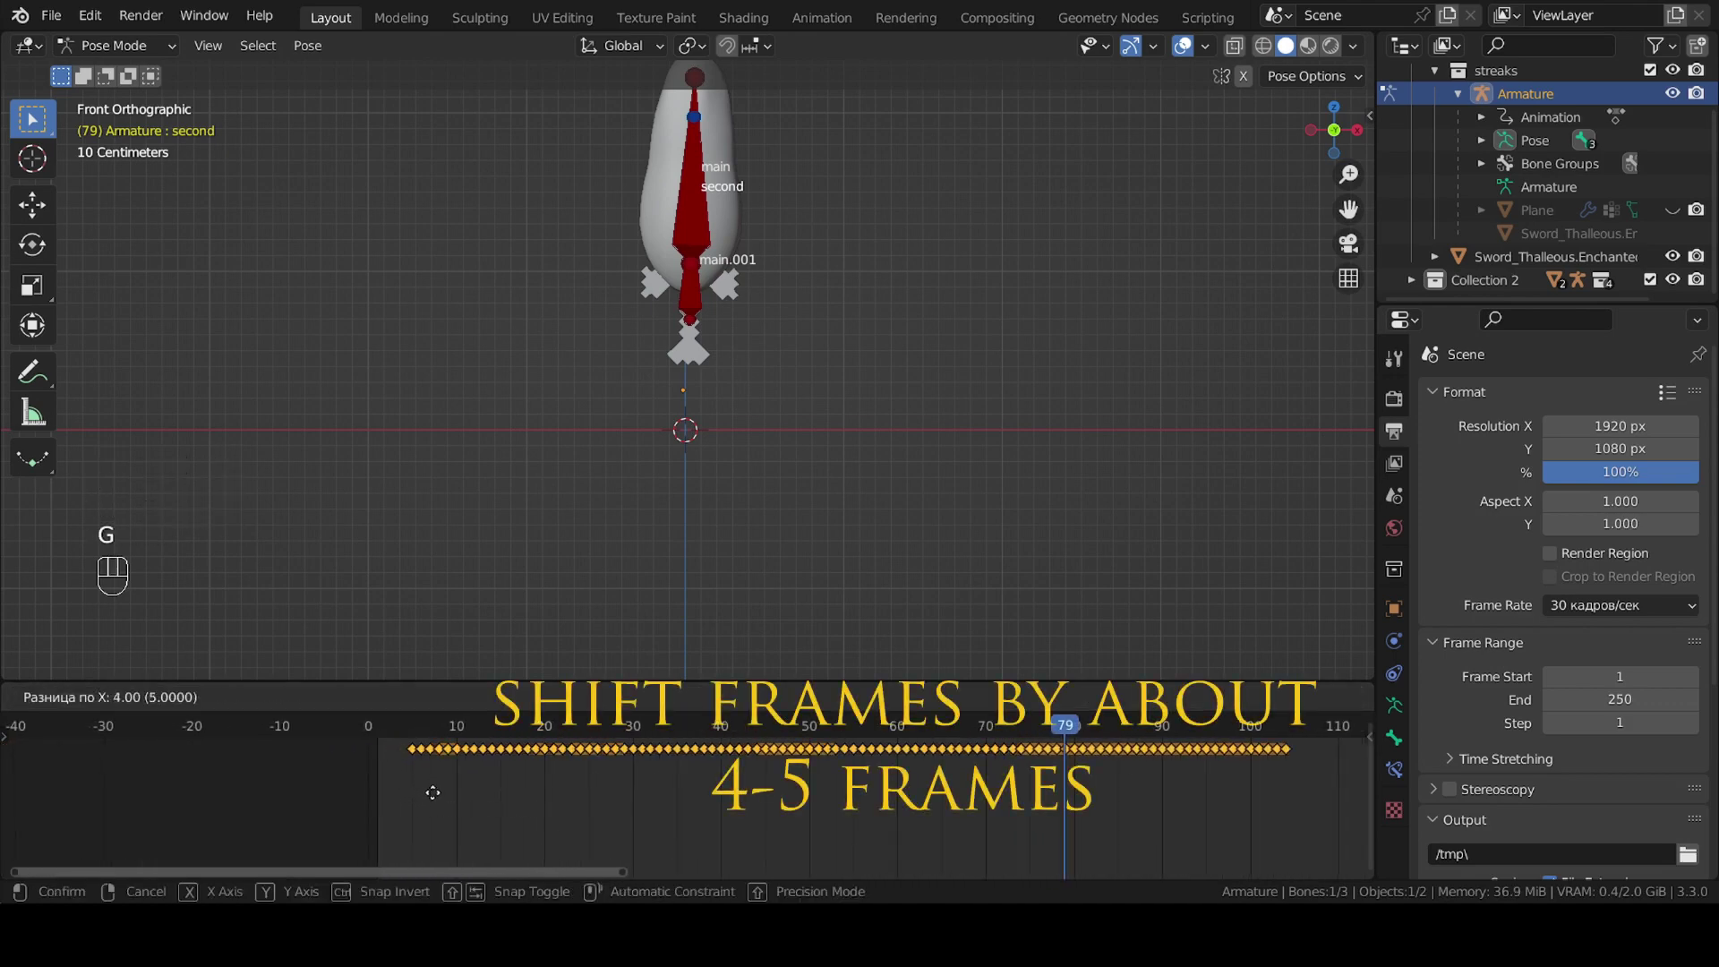
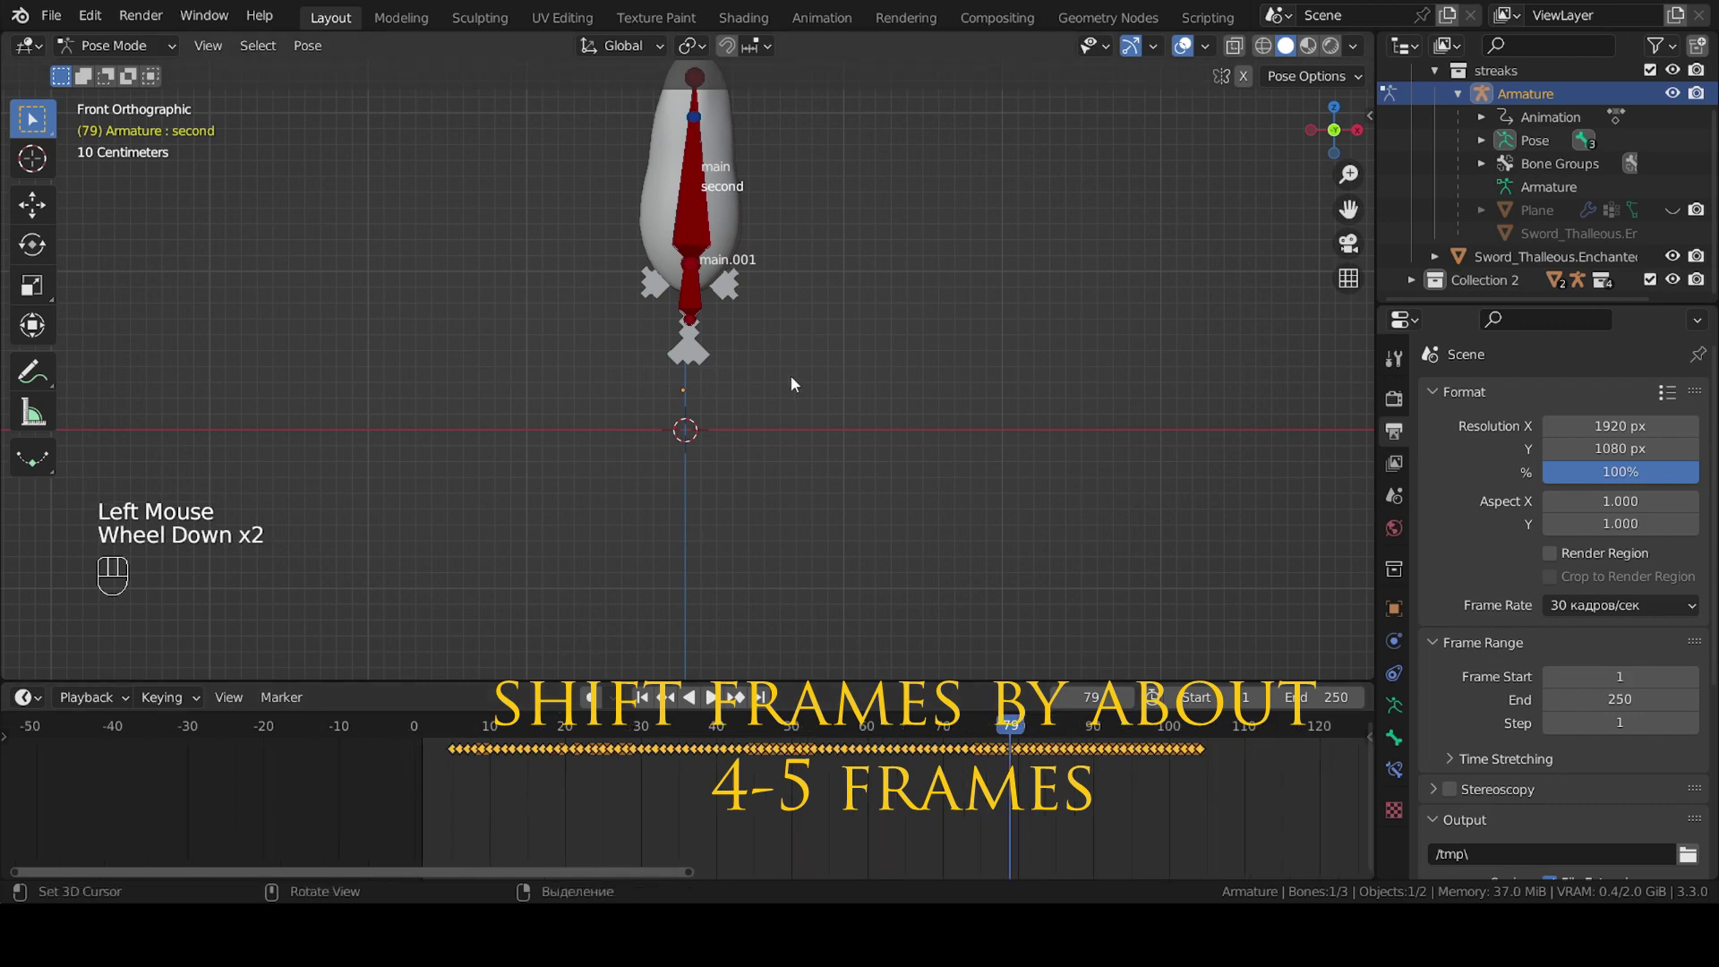
{"action": "scroll", "scroll_direction": "down", "scroll_amount": 3}
{"action": "key", "text": "alt+space"}
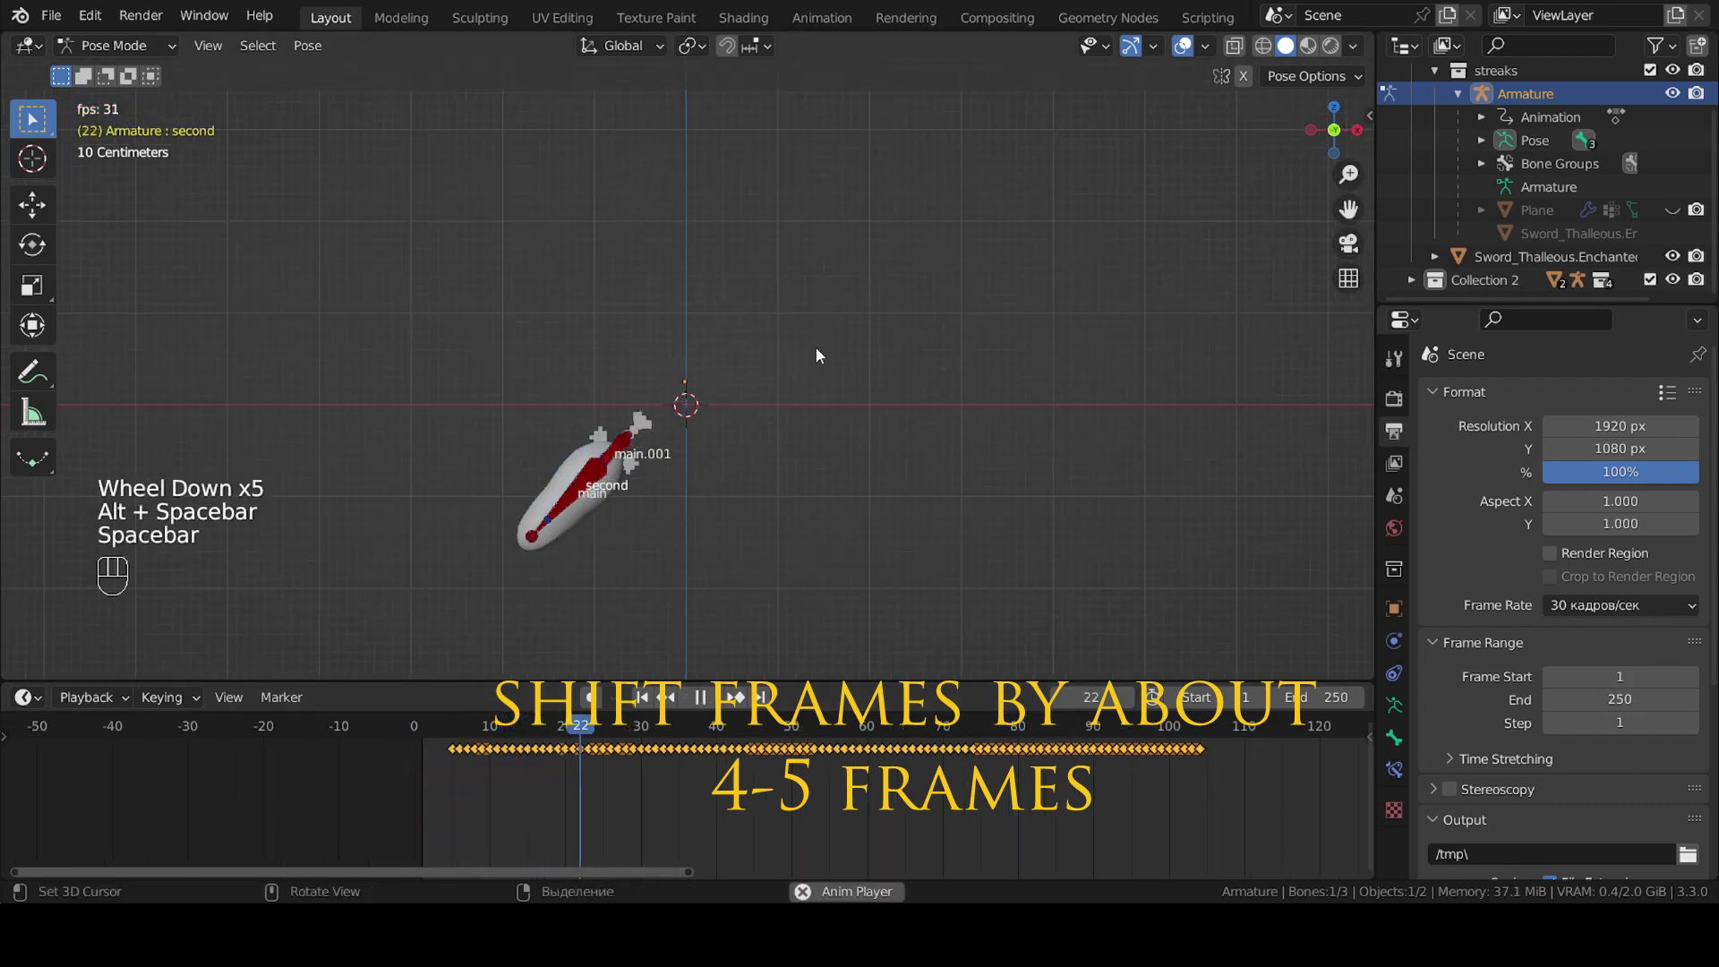
{"action": "key", "text": "space"}
From frame 1, unhide the streak Plane and play the swing with it.
{"action": "key", "text": "space"}
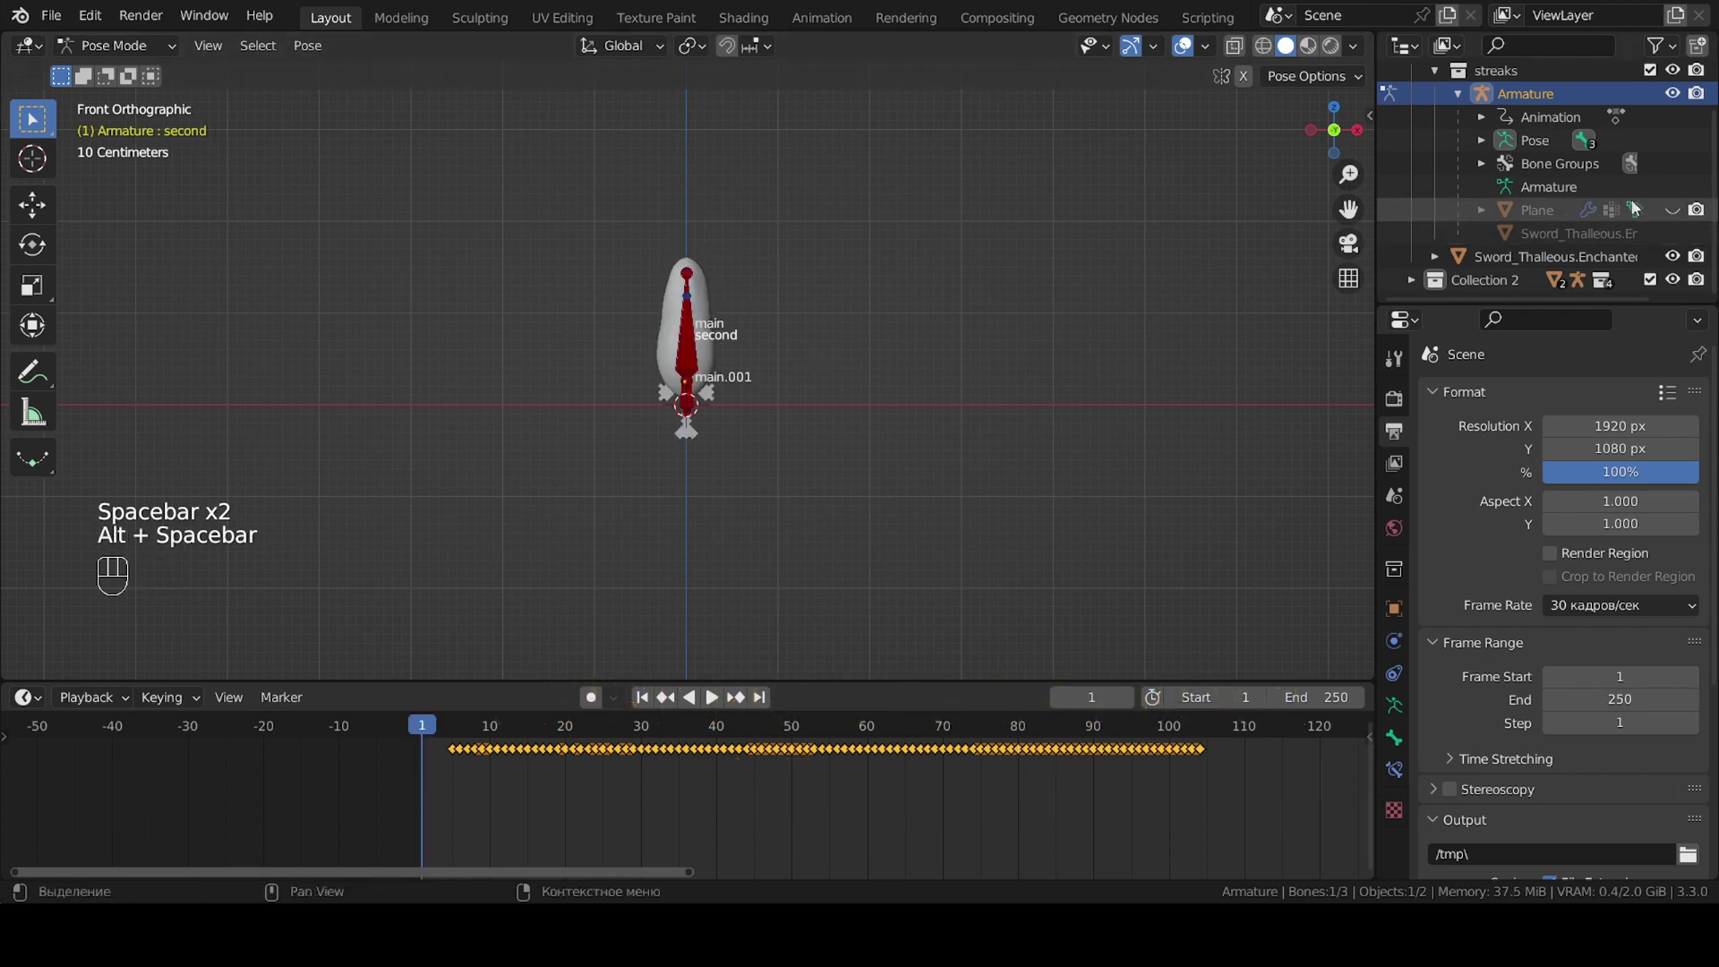
{"action": "left_click", "coordinate": [1680, 211]}
{"action": "key", "text": "space"}
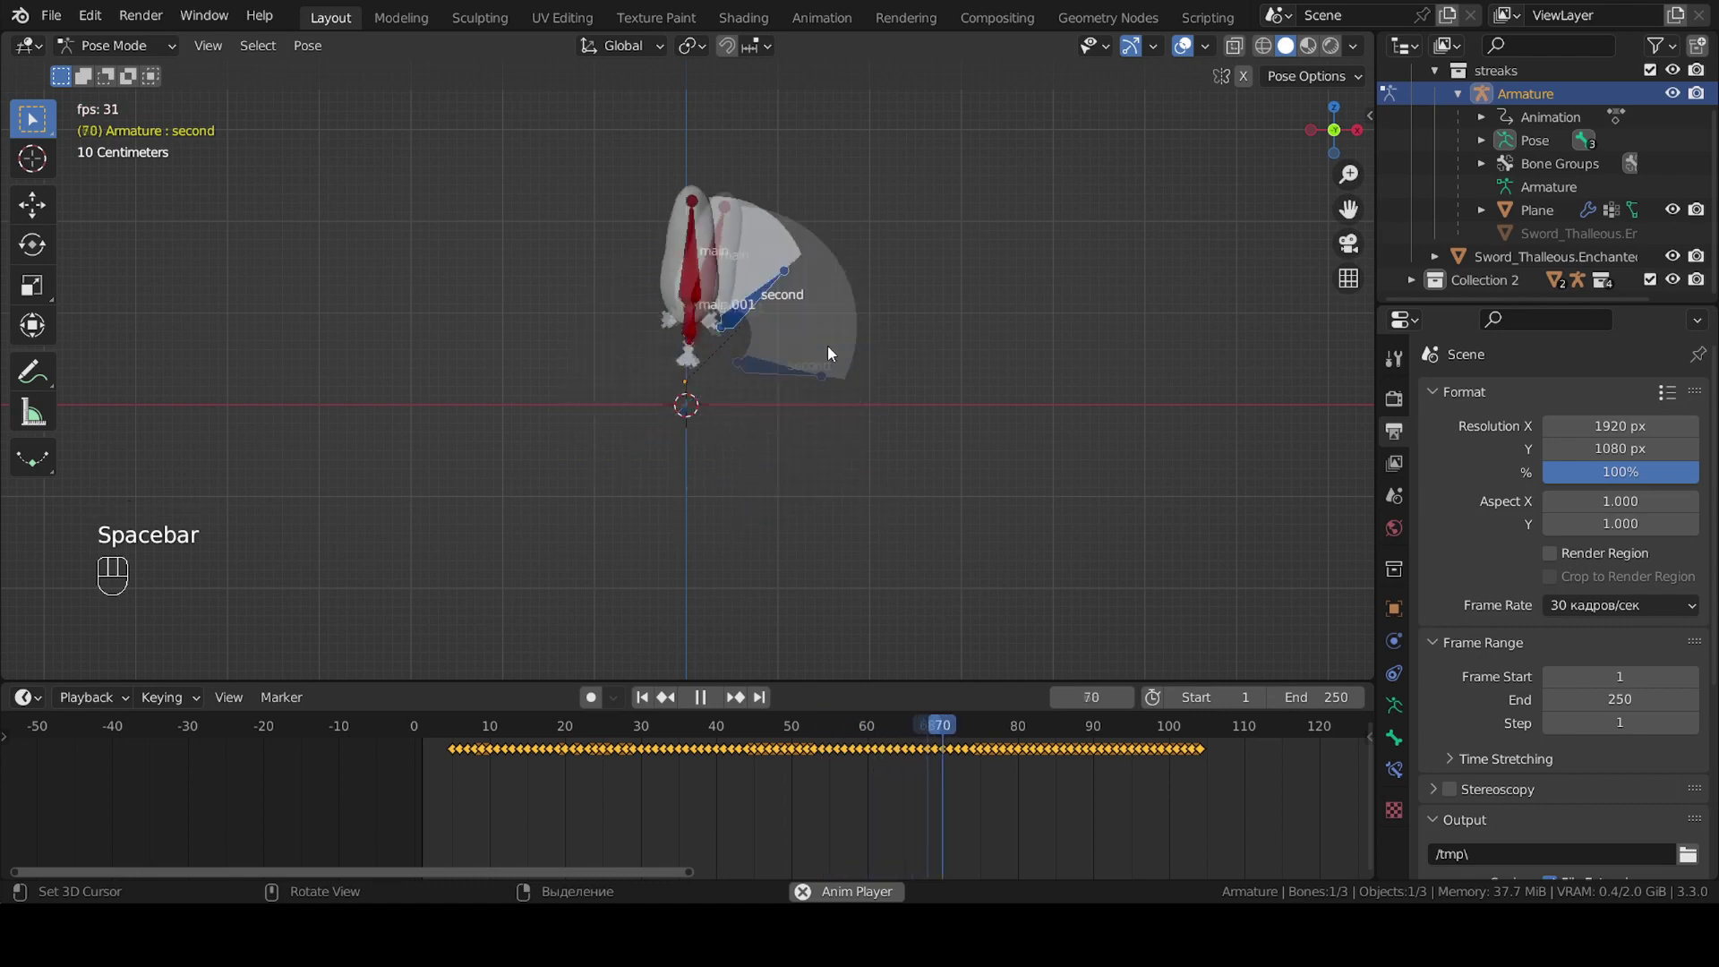
{"action": "key", "text": "space"}
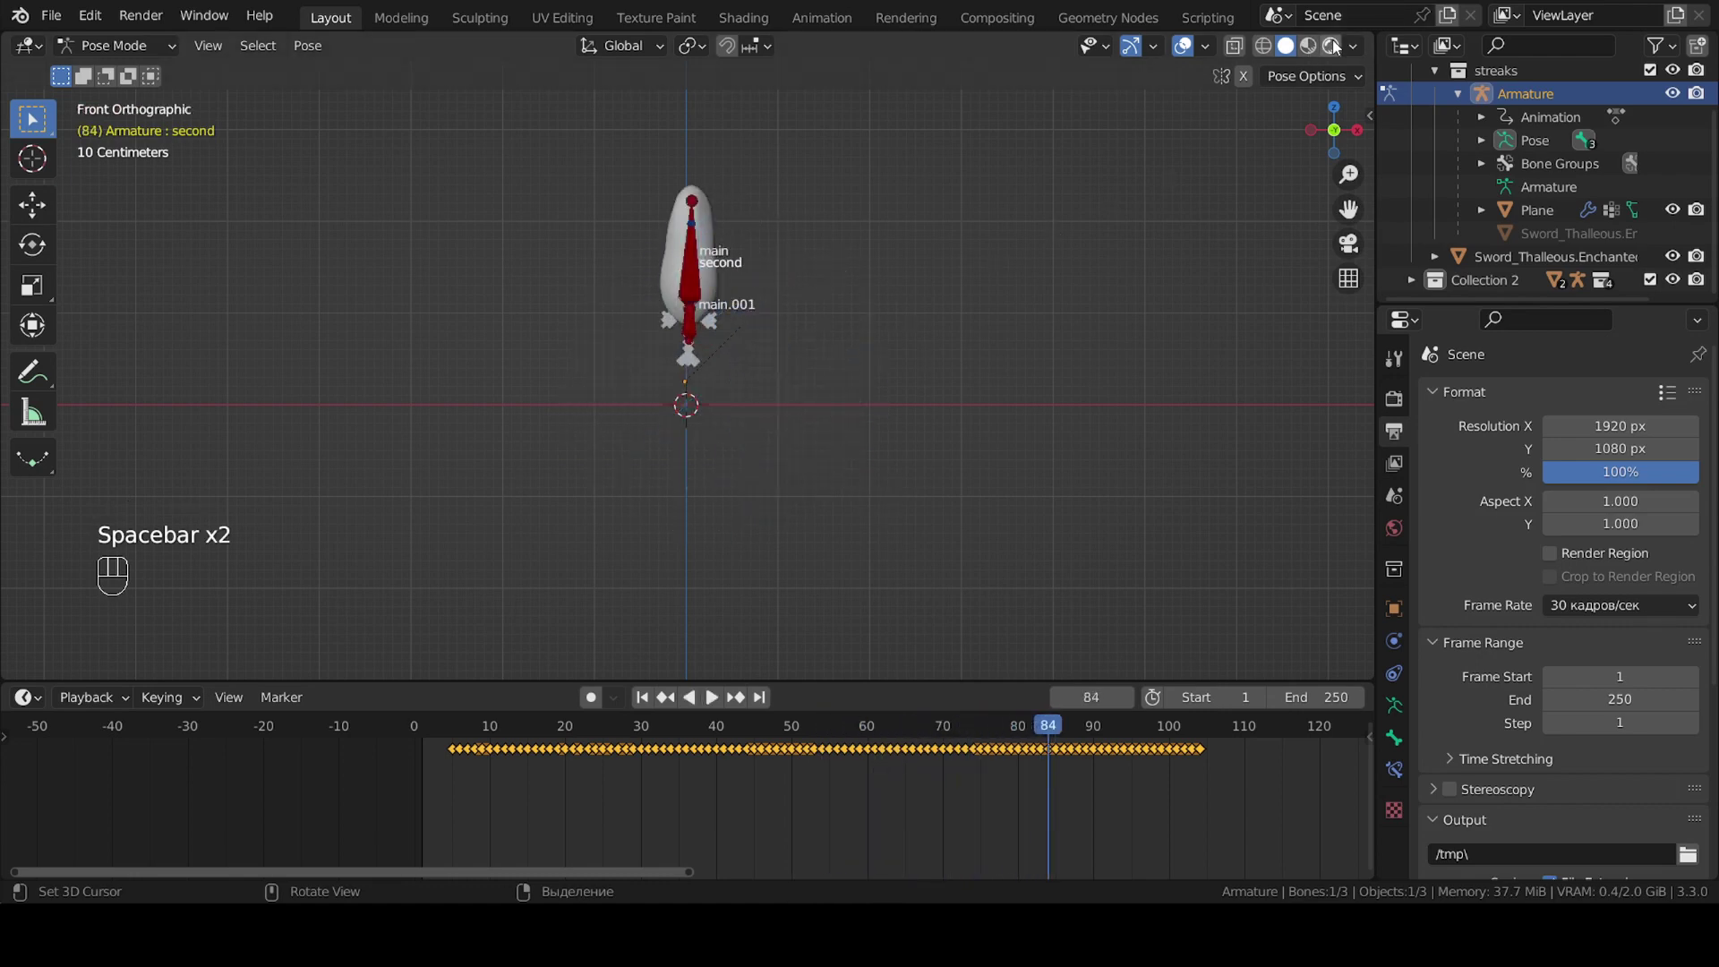
Switch to Material Preview and play the swing showing the blue trail.
{"action": "left_click", "coordinate": [1209, 159]}
{"action": "left_click", "coordinate": [1190, 53]}
{"action": "key", "text": "alt+space"}
{"action": "key", "text": "alt+space"}
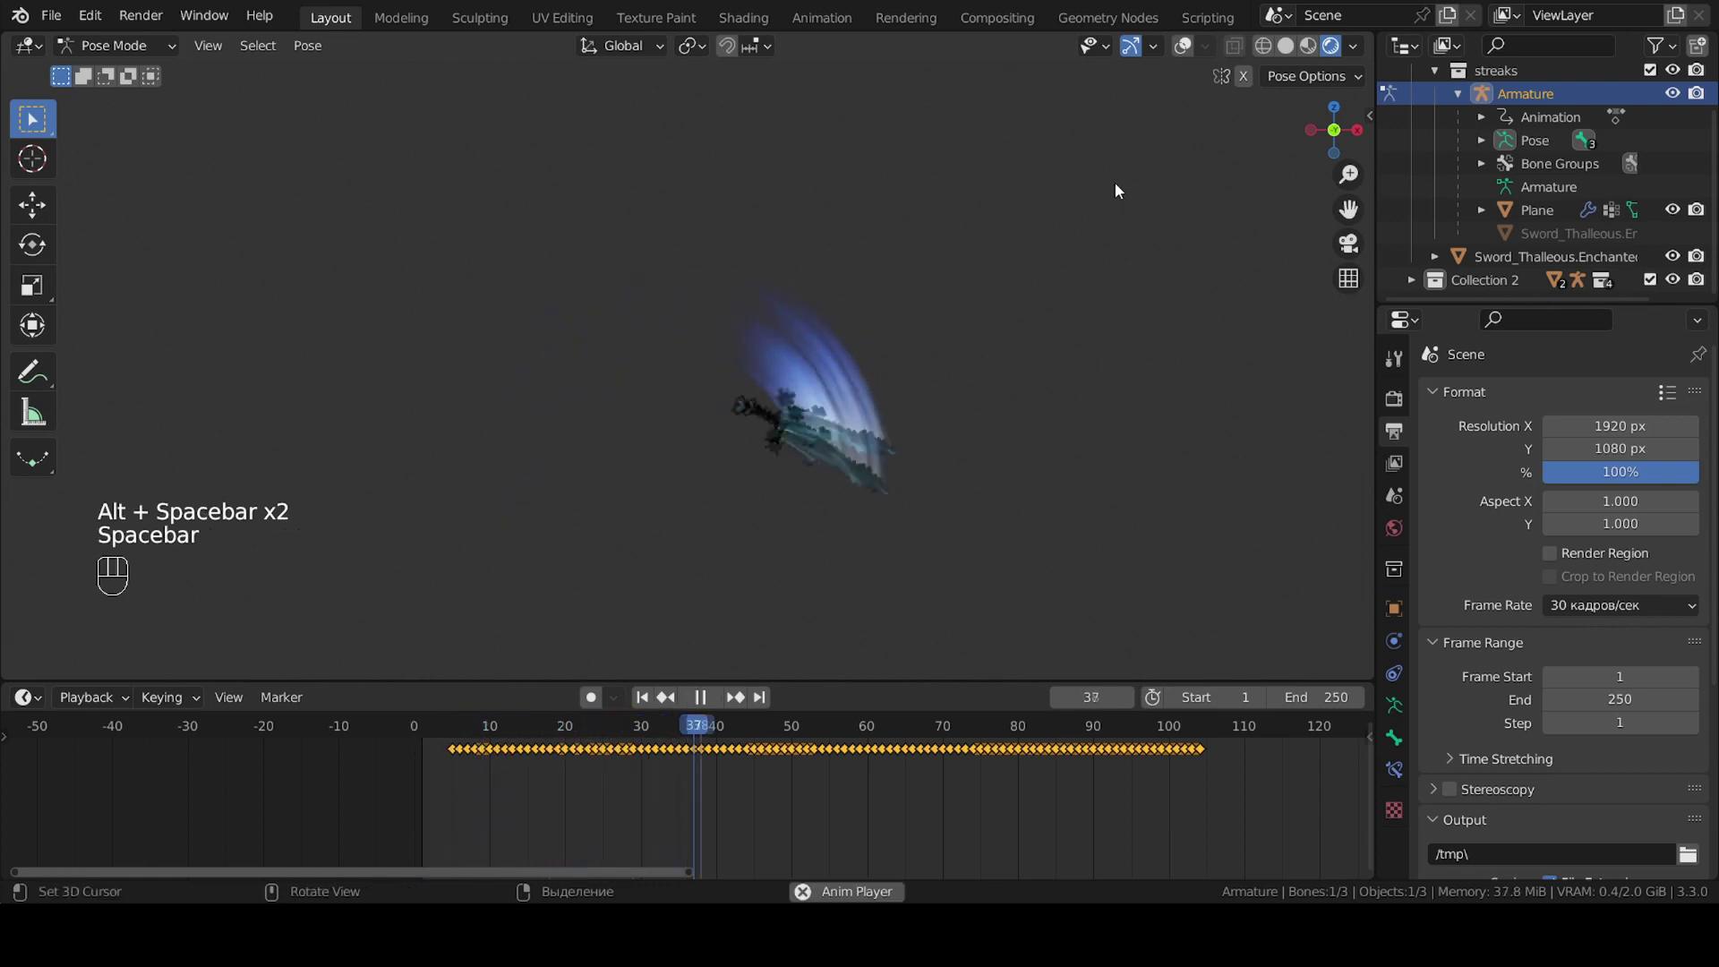